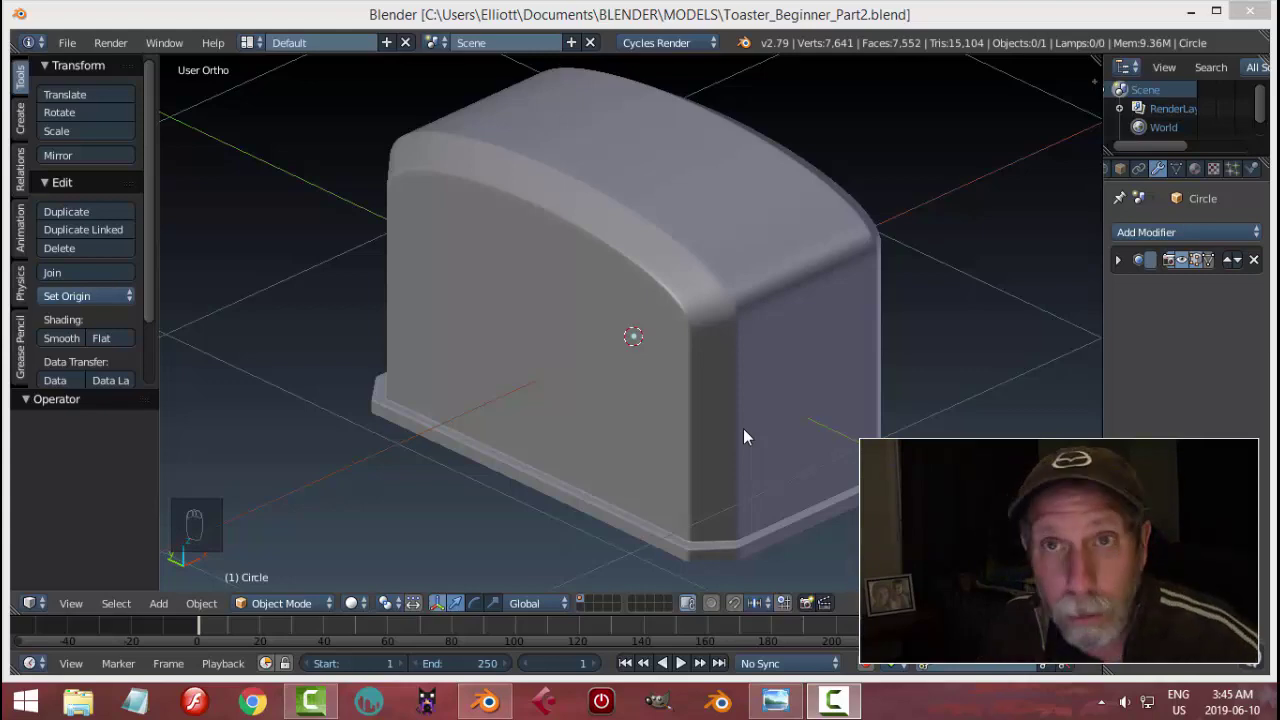
Step: Orbit around the toaster body to inspect its rounded top and edges before smoothing
drag(803, 438, 850, 427)
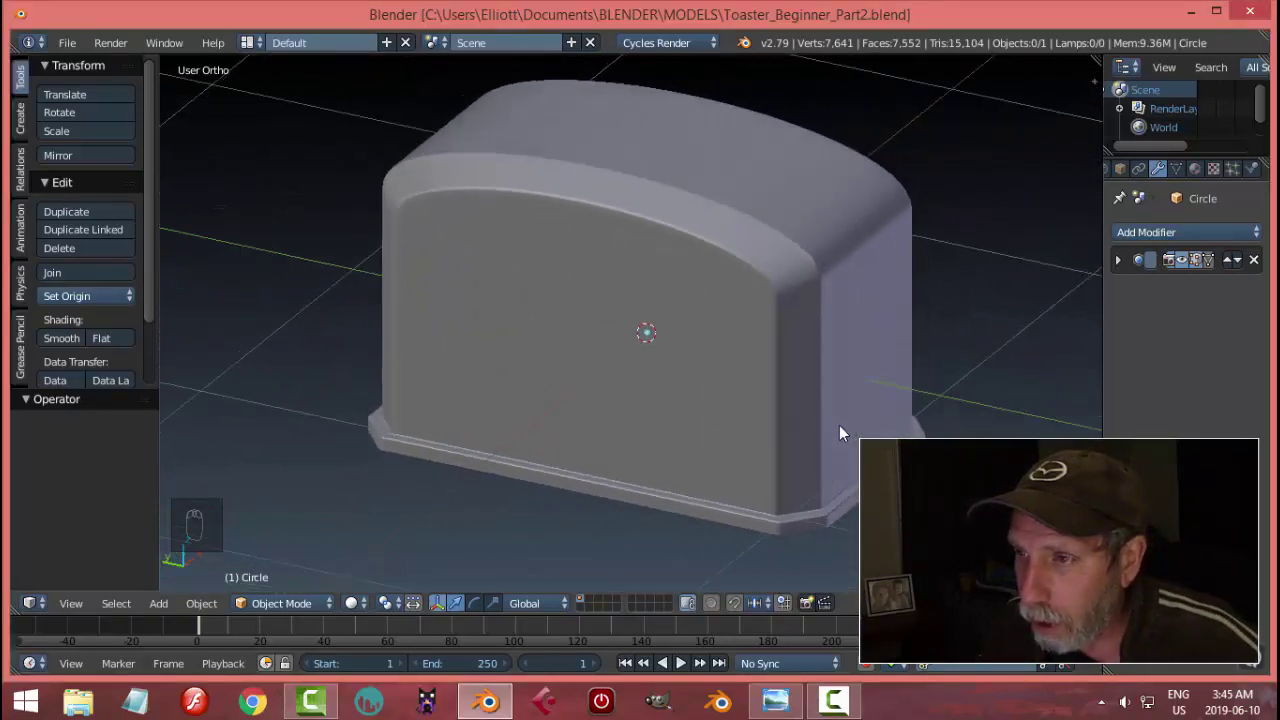
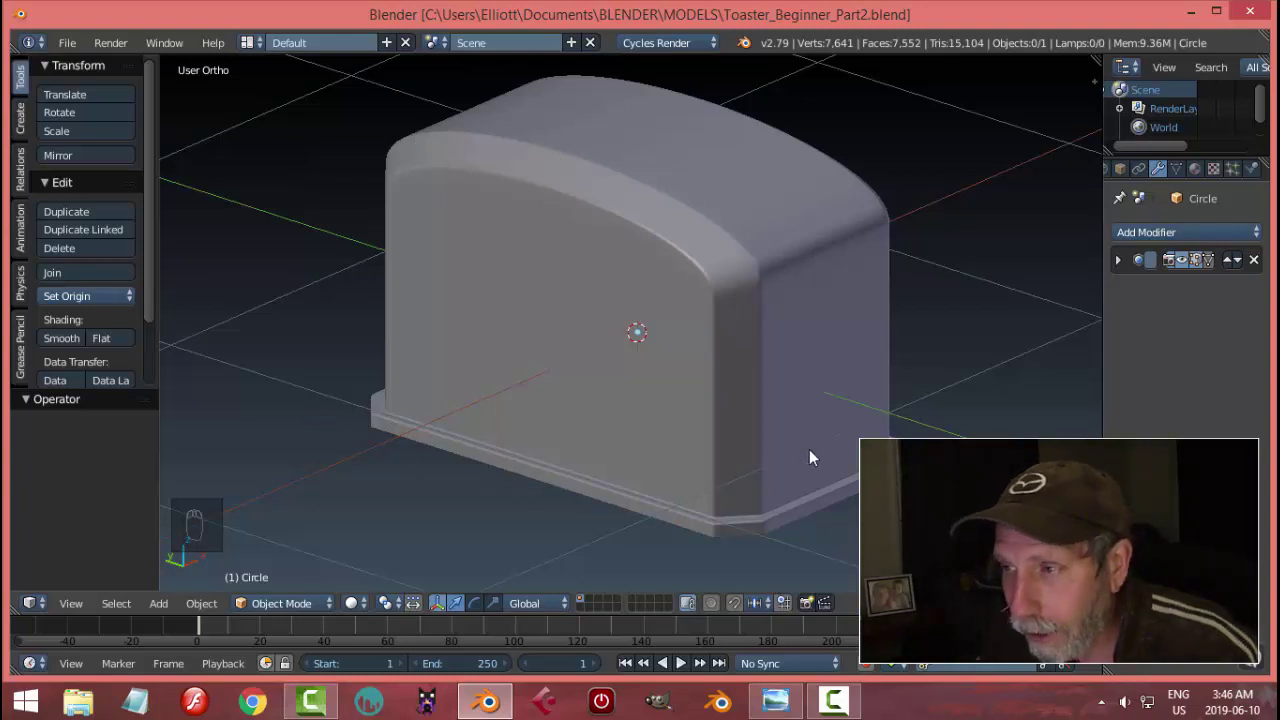
drag(799, 447, 822, 349)
drag(669, 361, 596, 203)
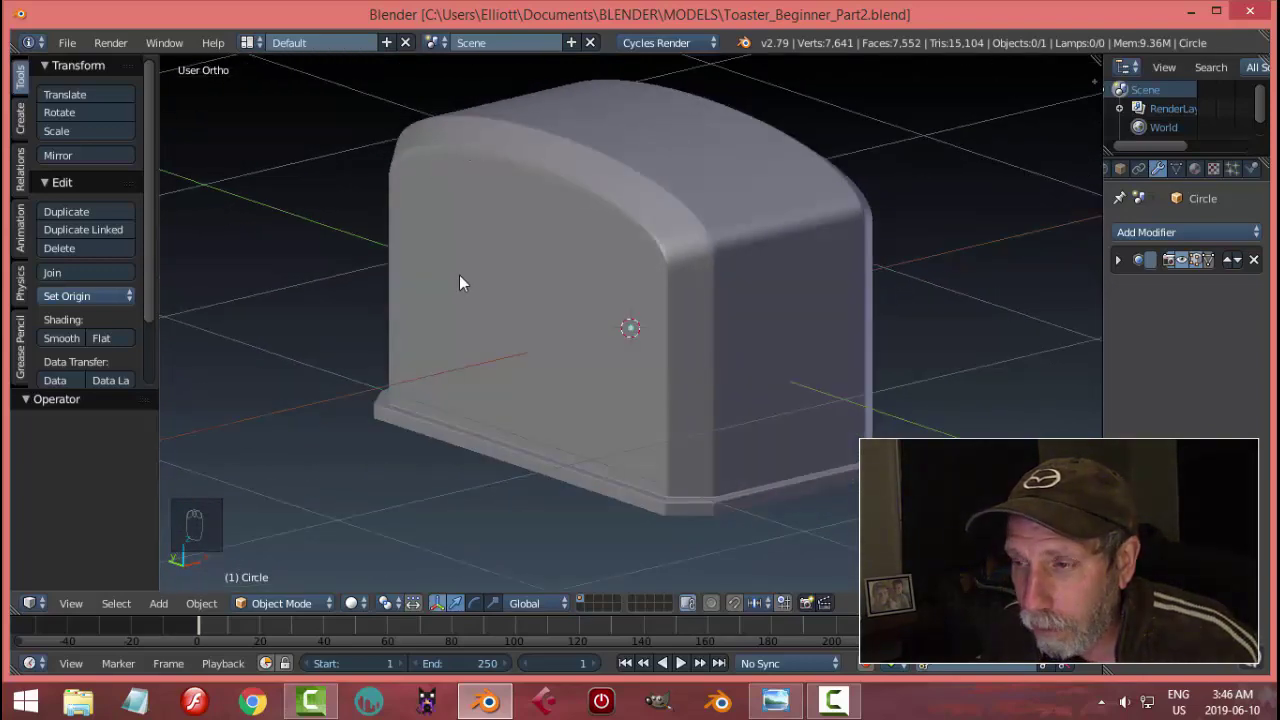
middle_click(652, 291)
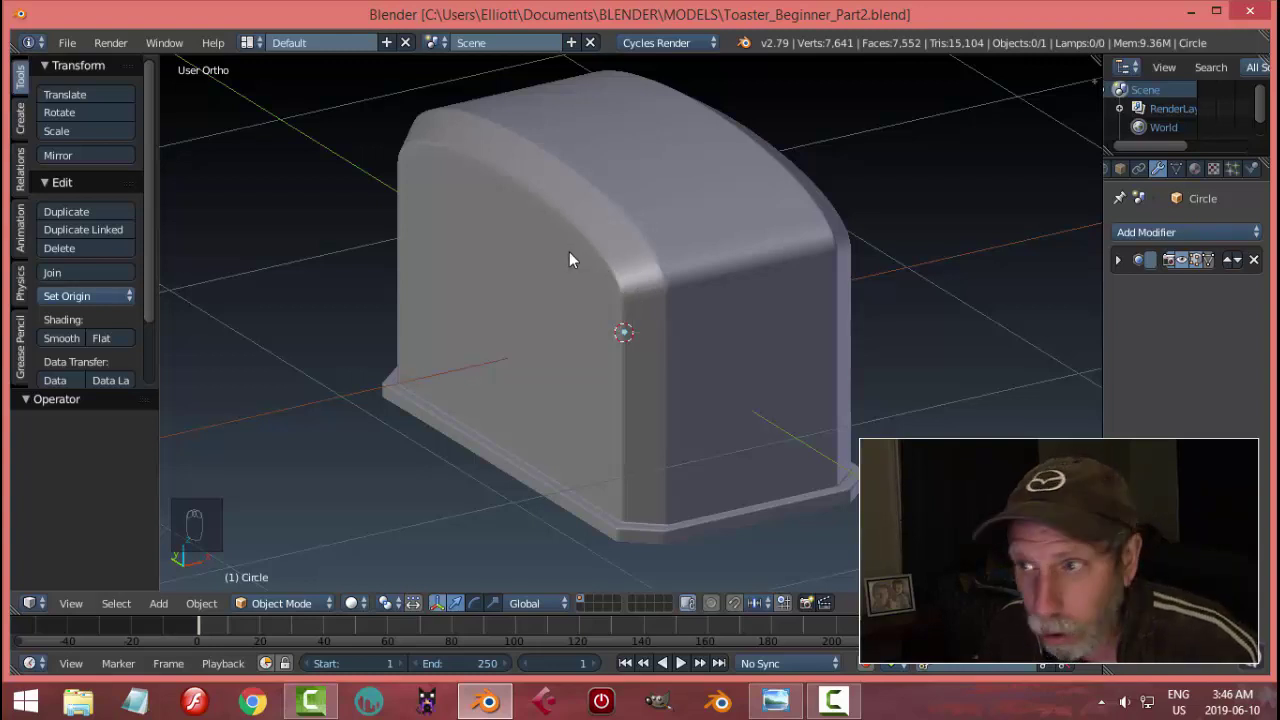
drag(551, 258, 652, 291)
middle_click(652, 291)
drag(711, 299, 575, 322)
Step: Orbit the toaster and switch to a top-down orthographic view of it
middle_click(575, 322)
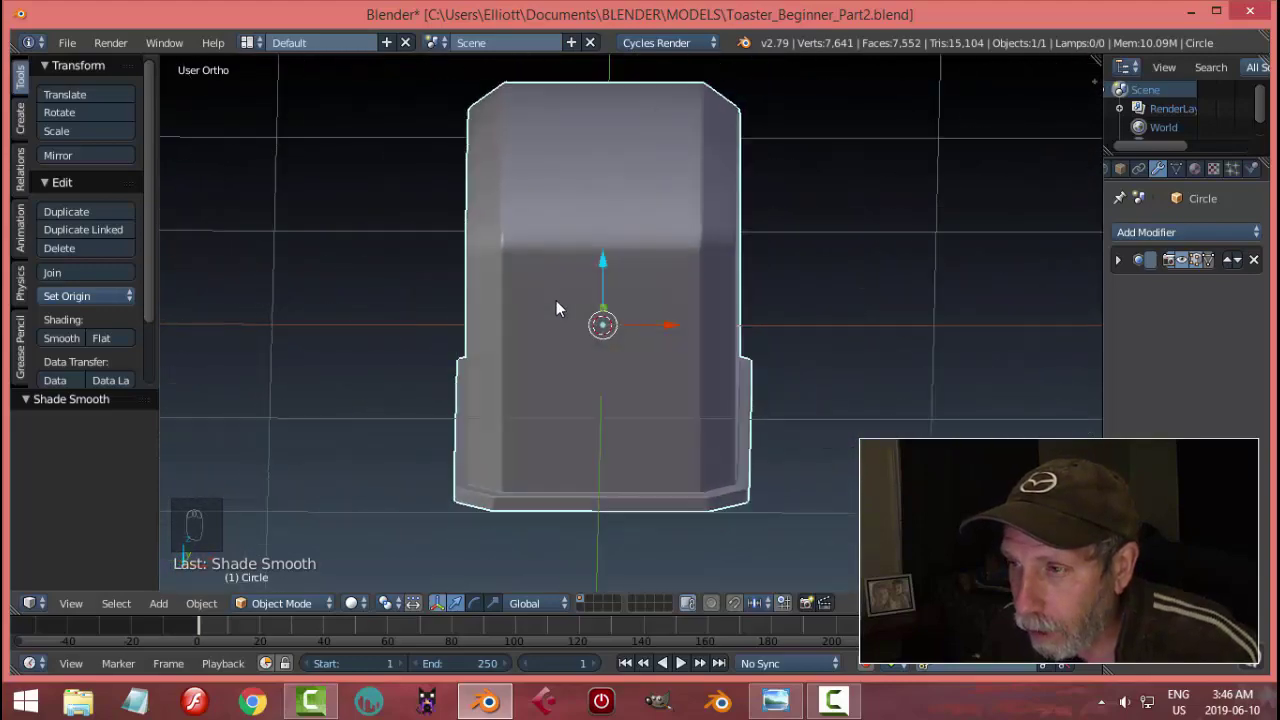
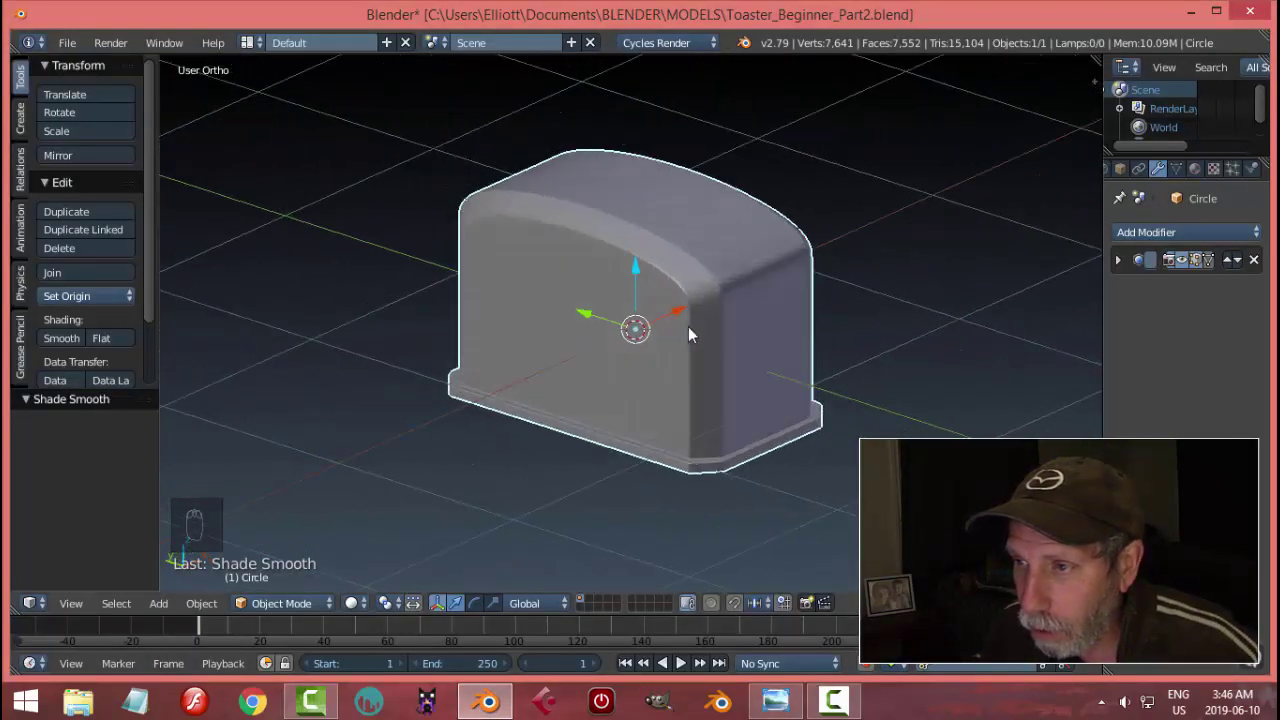
drag(757, 341, 775, 331)
key(KP_7)
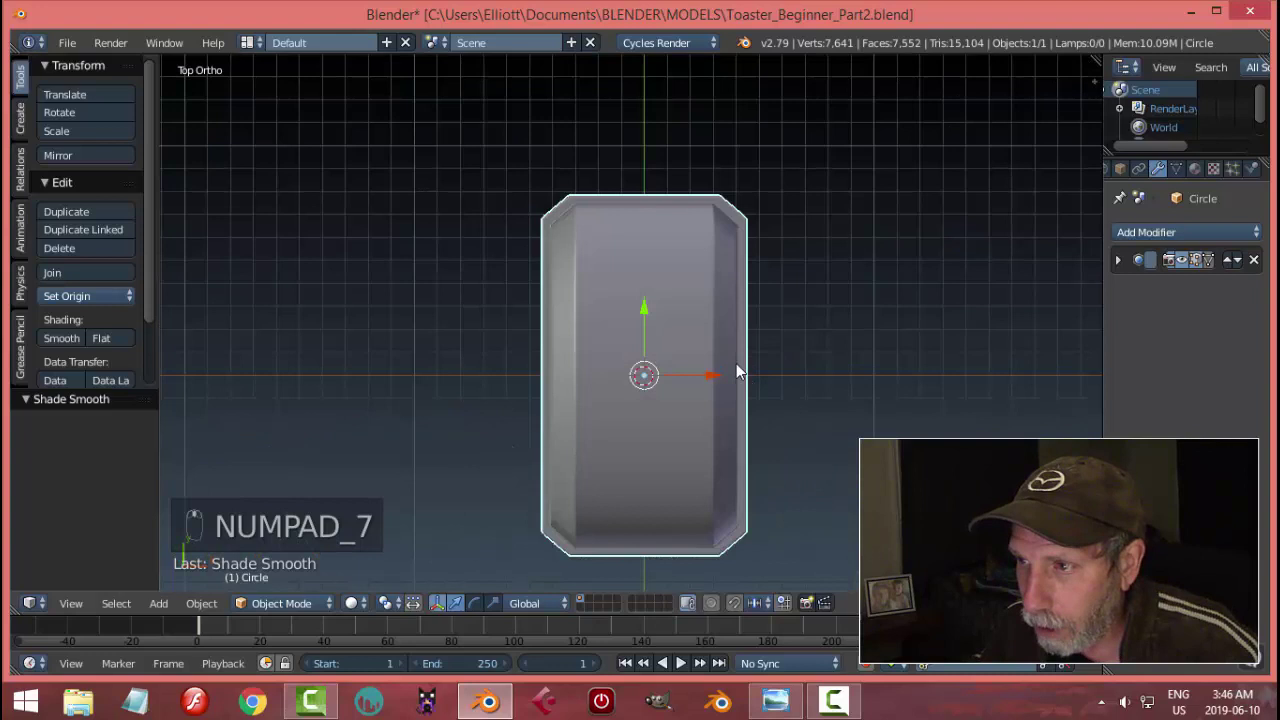
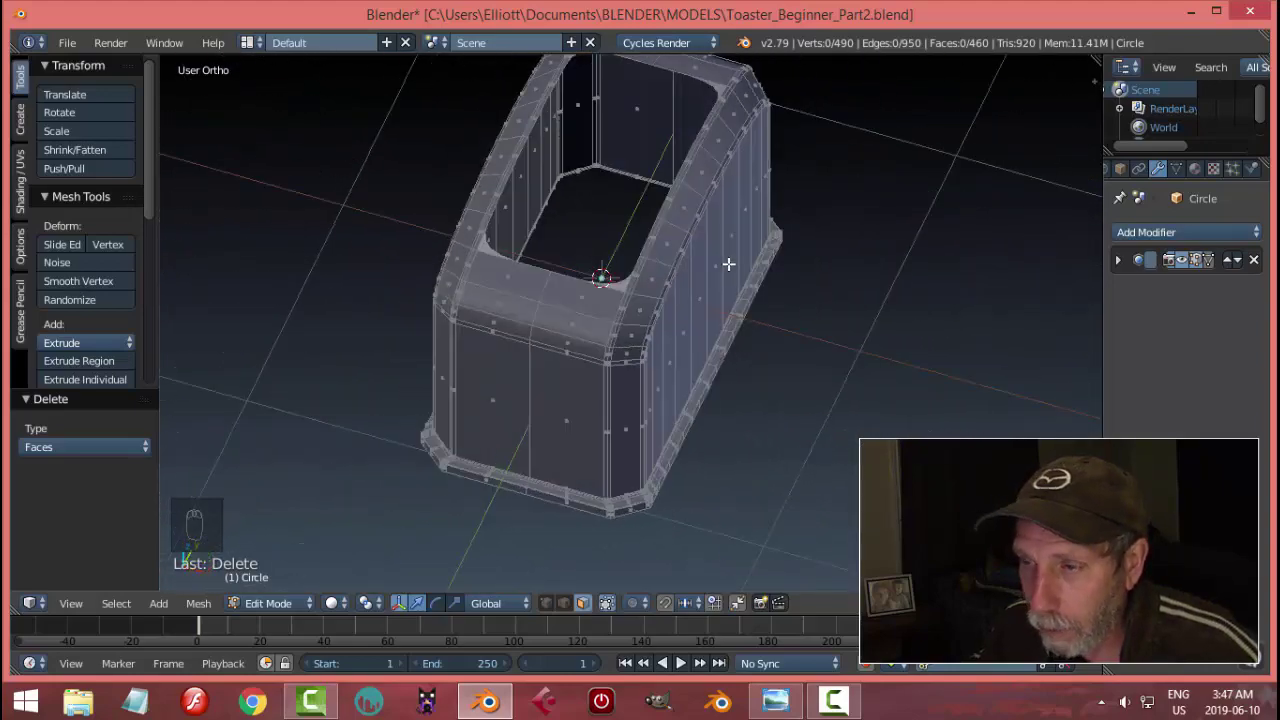
Step: Undo to the front view, clear the selection and delete the top strip of faces to open a slot
key(ctrl+z)
key(a)
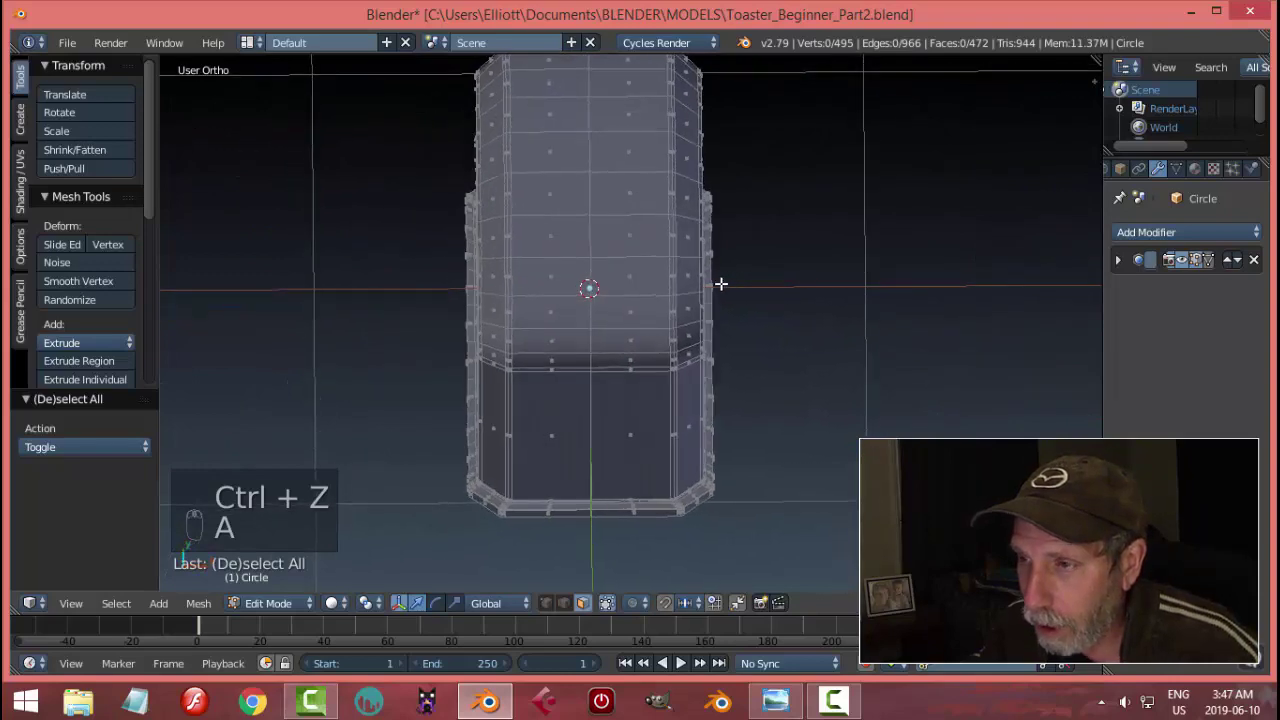
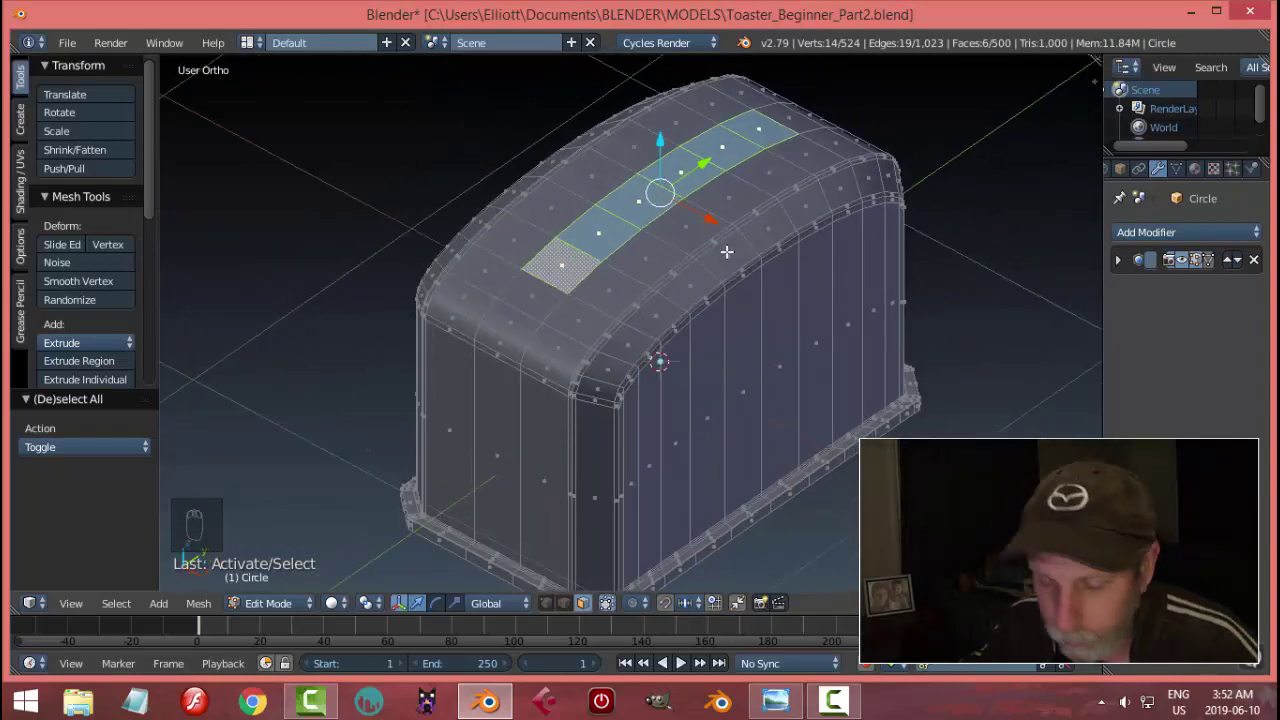
key(x)
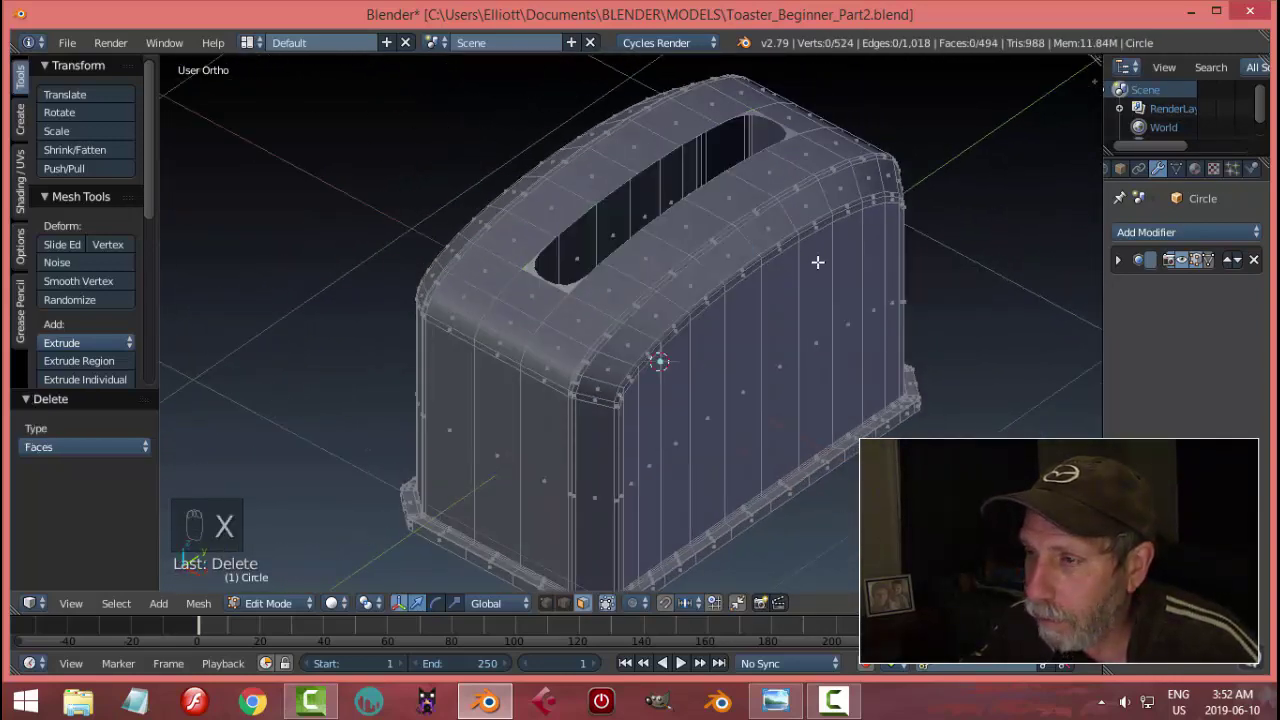
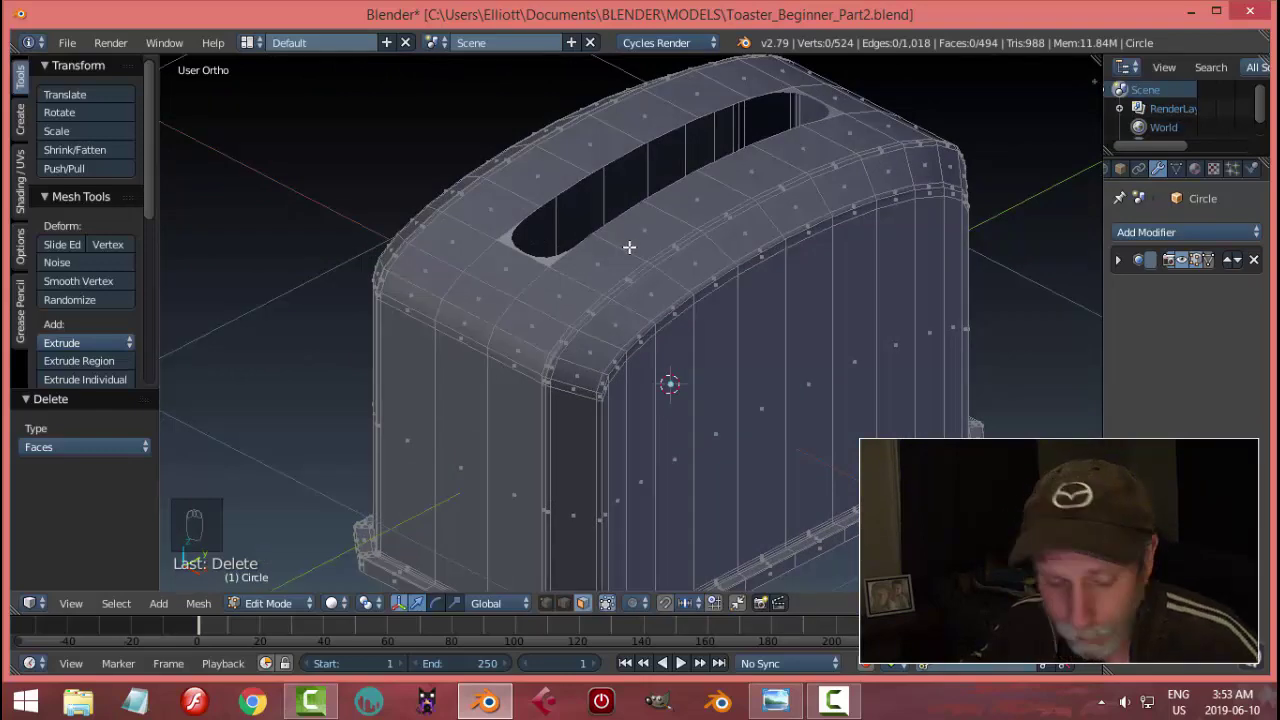
Step: Restore the slot faces, delete the inset slot faces instead and preview the solid in Object Mode
key(ctrl+z)
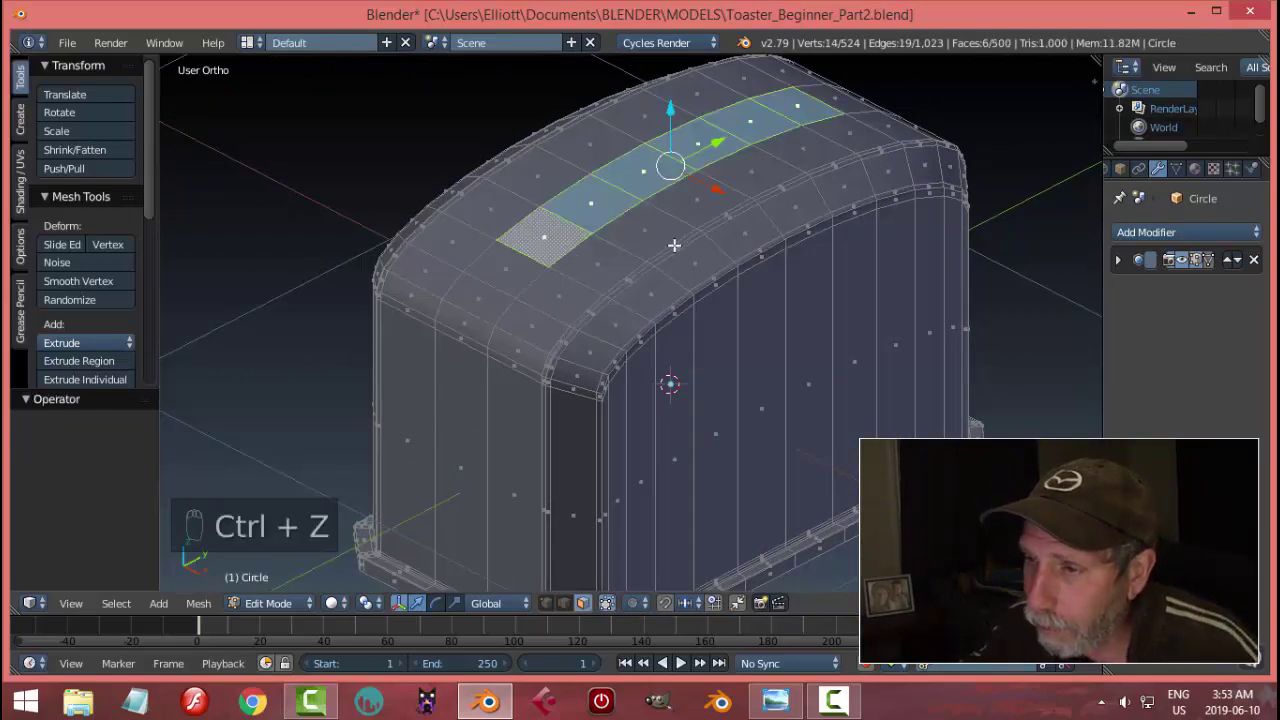
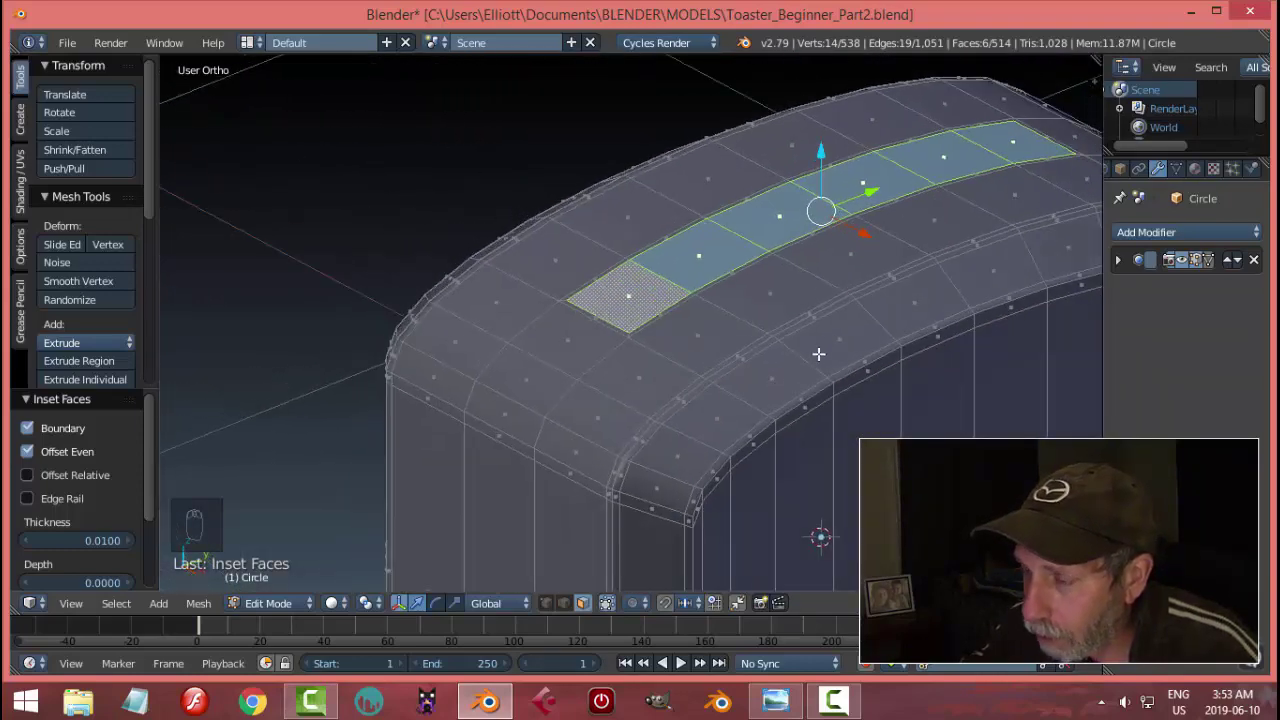
key(x)
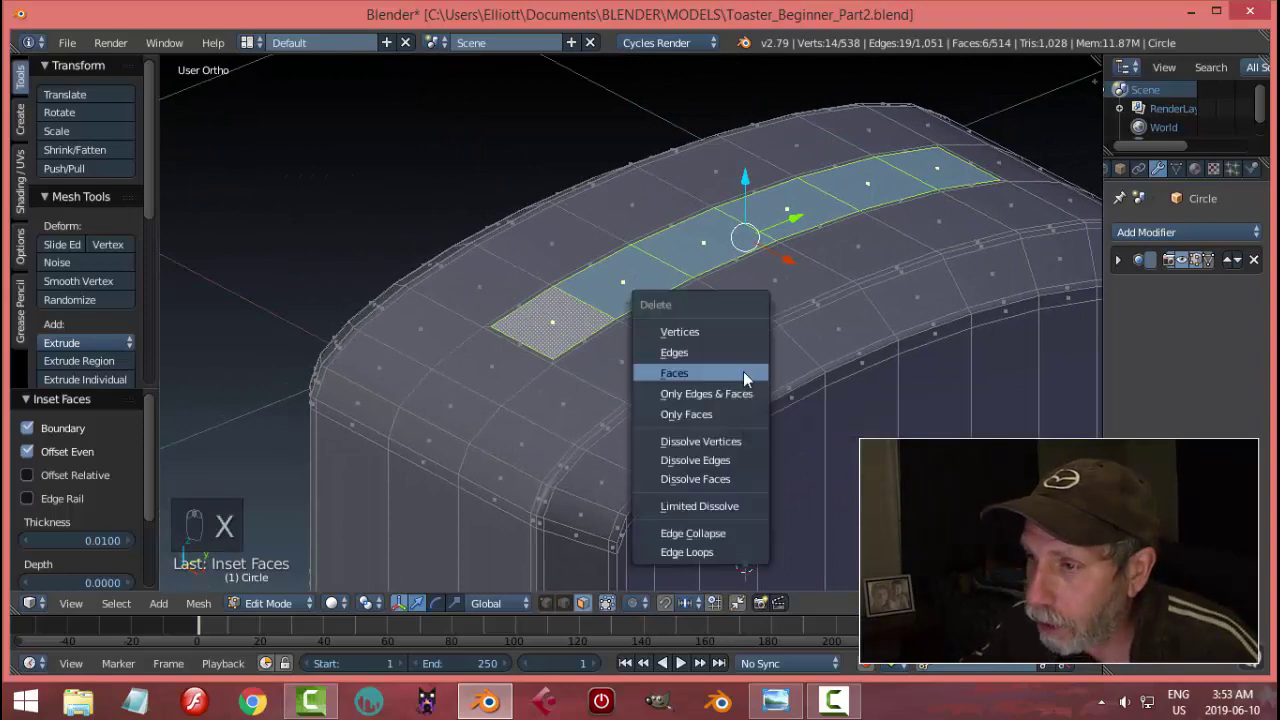
key(Tab)
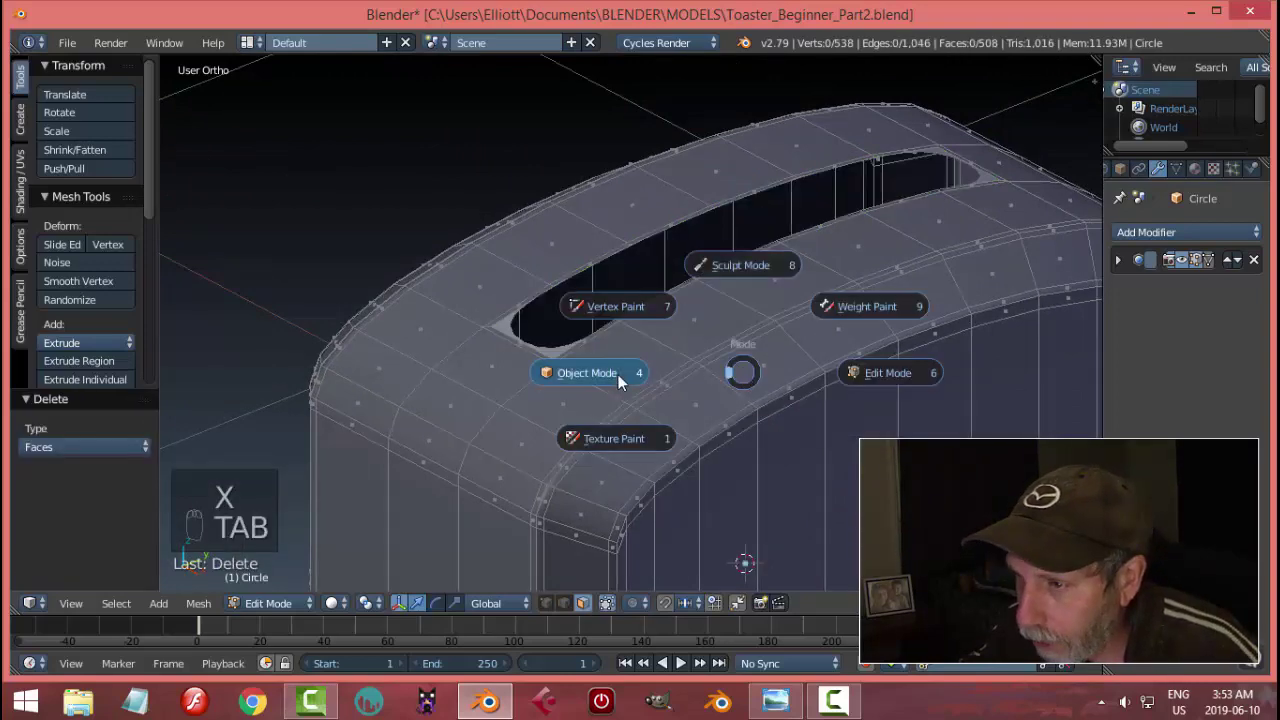
middle_click(672, 360)
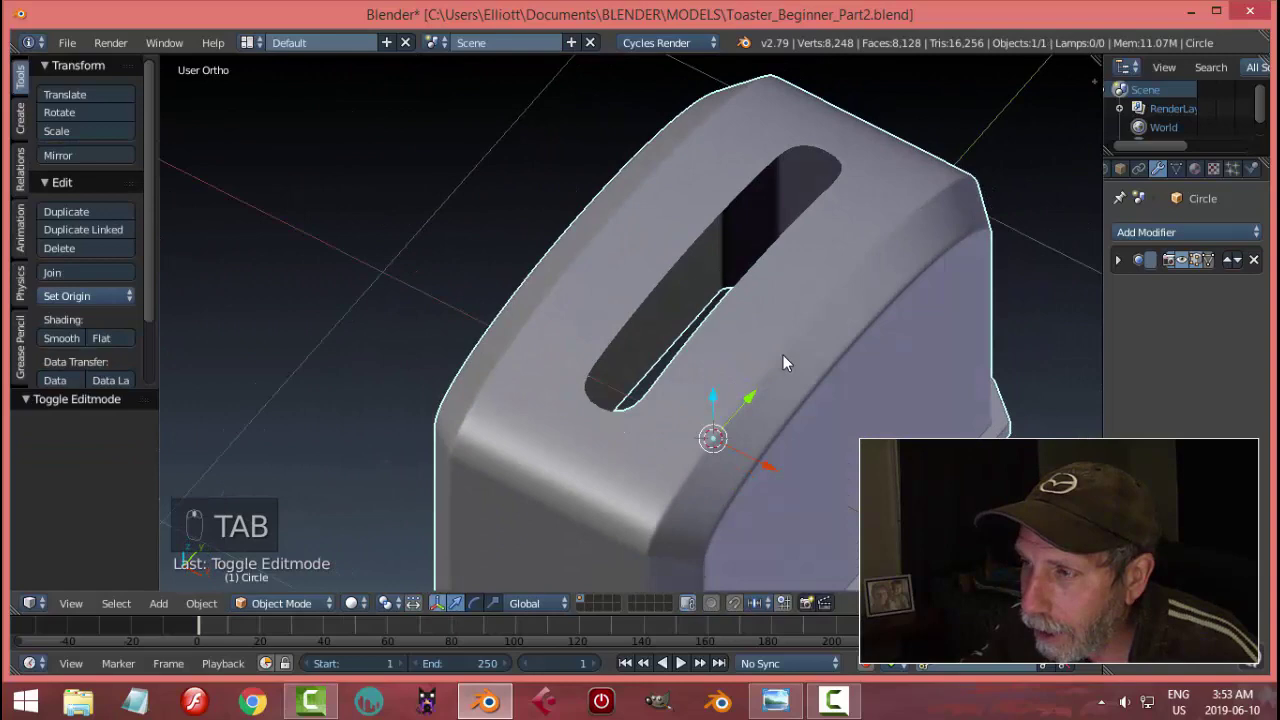
Step: Extrude the slot's rim edge loop downward into the body and preview the inner walls
key(Tab)
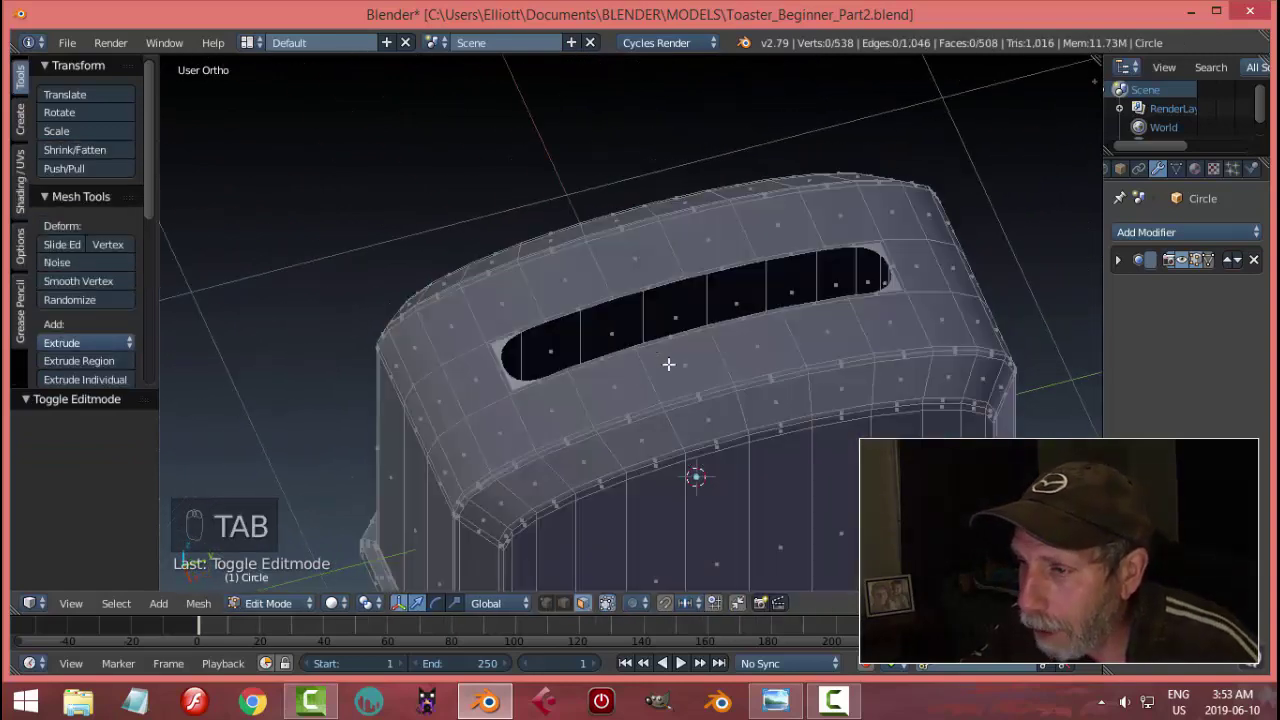
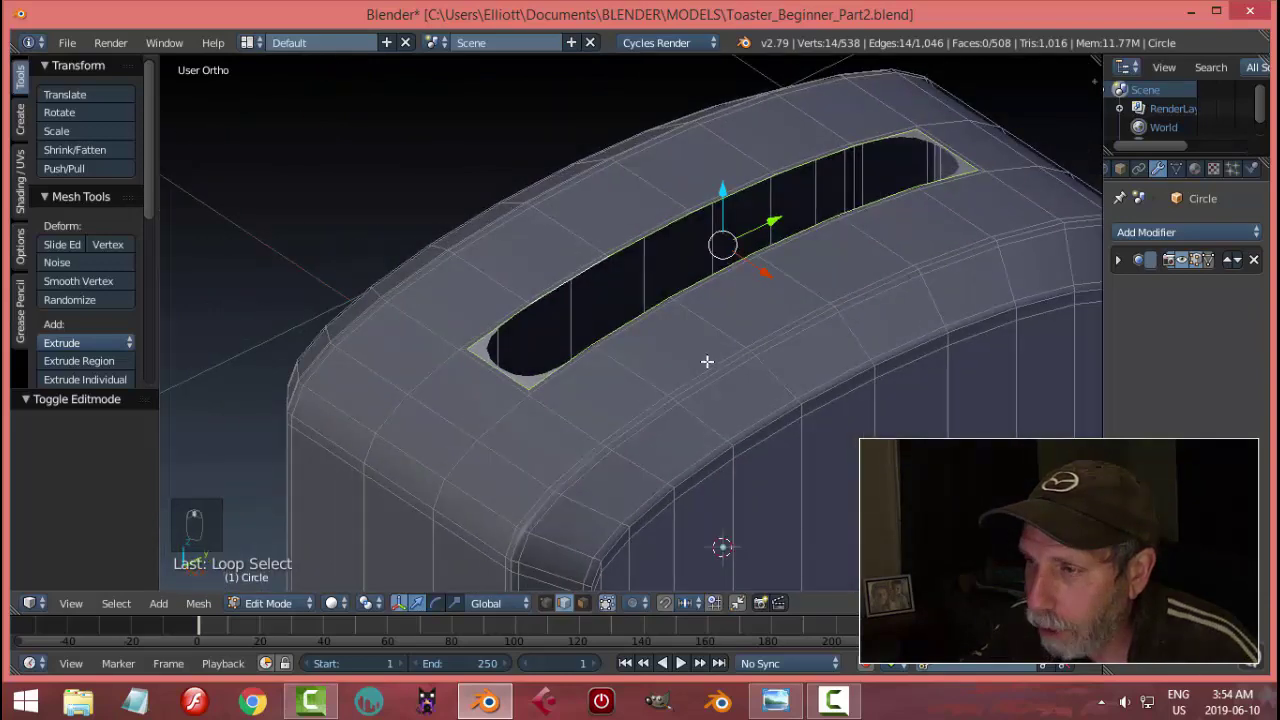
key(e)
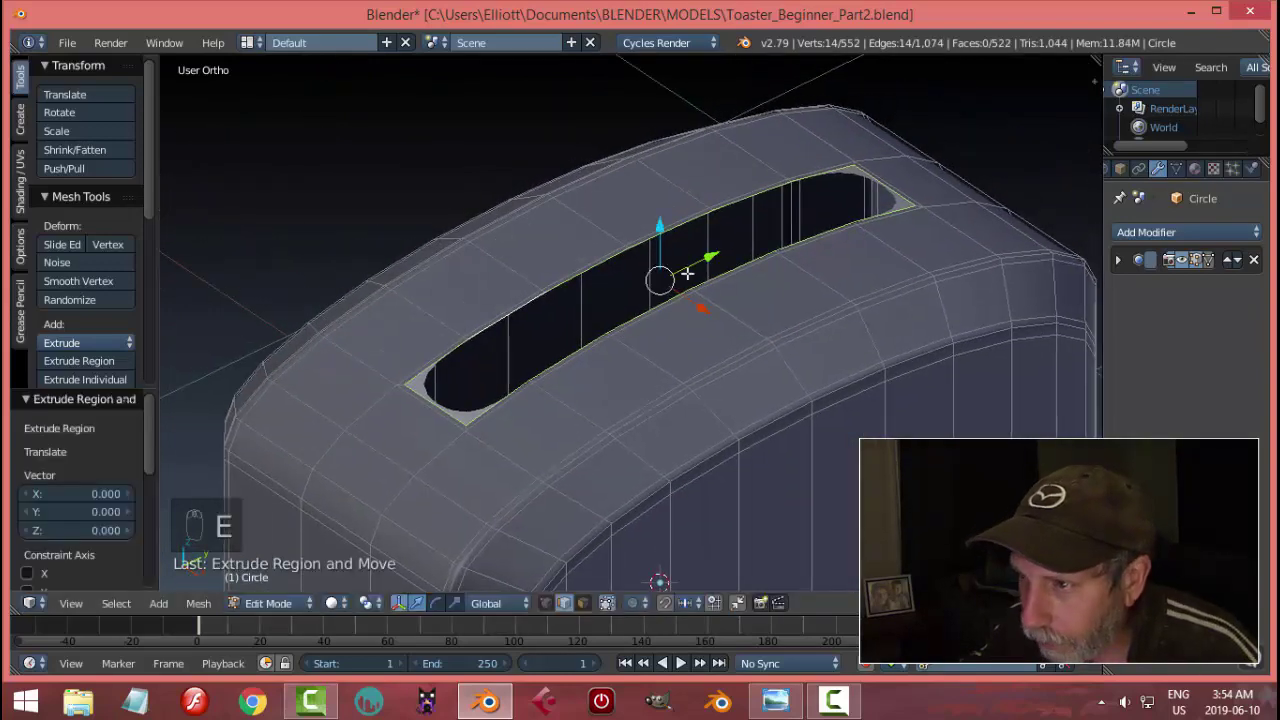
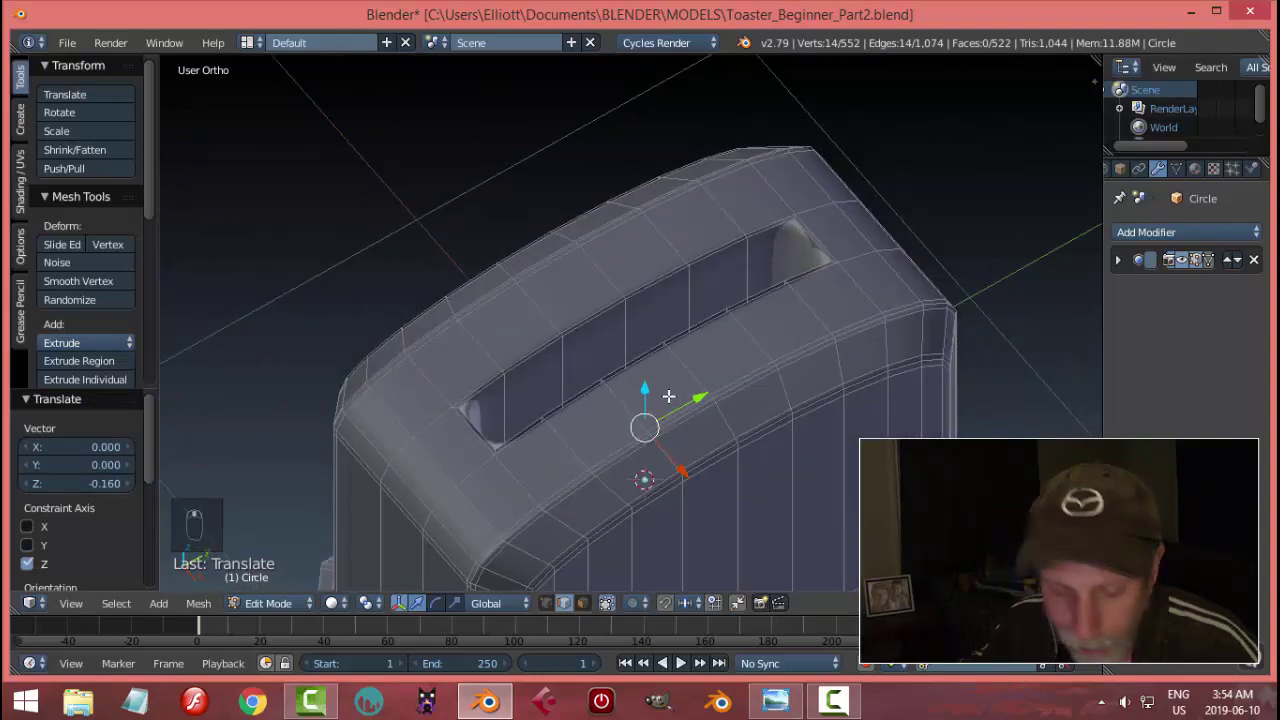
key(a)
key(Tab)
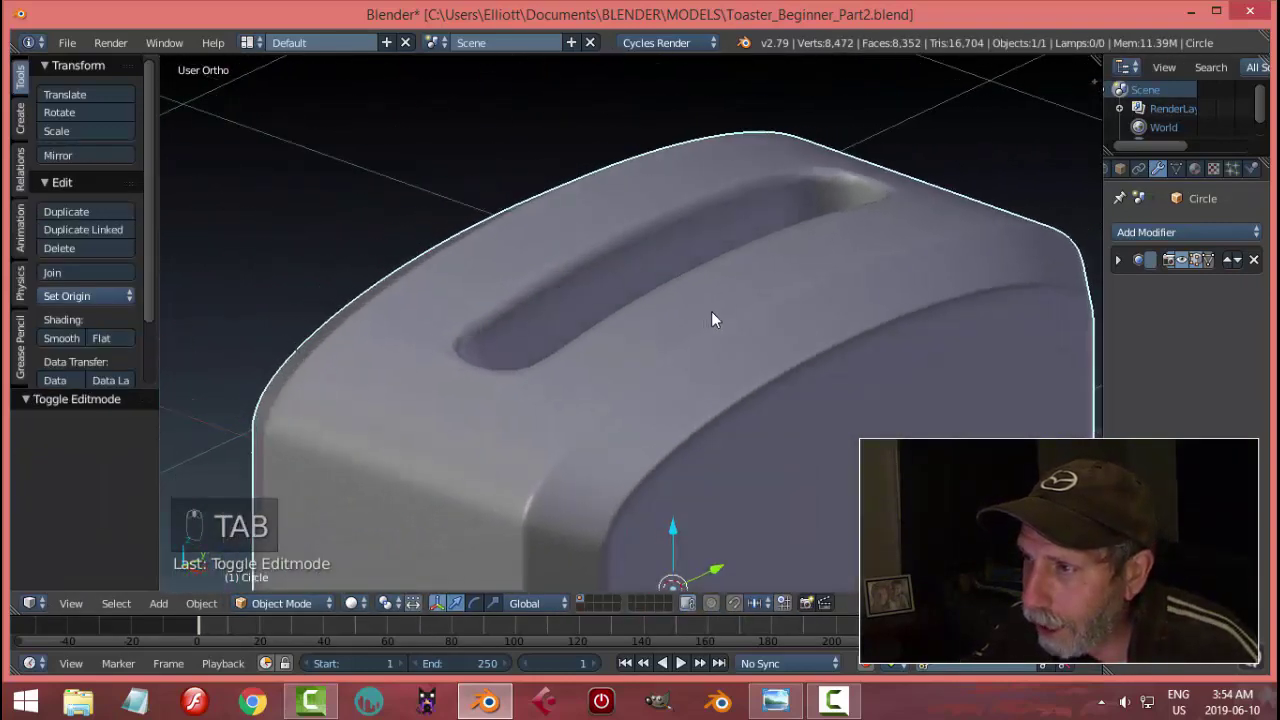
Step: Confirm a supporting edge loop near the slot rim and preview the crisper edge in Object Mode
middle_click(677, 344)
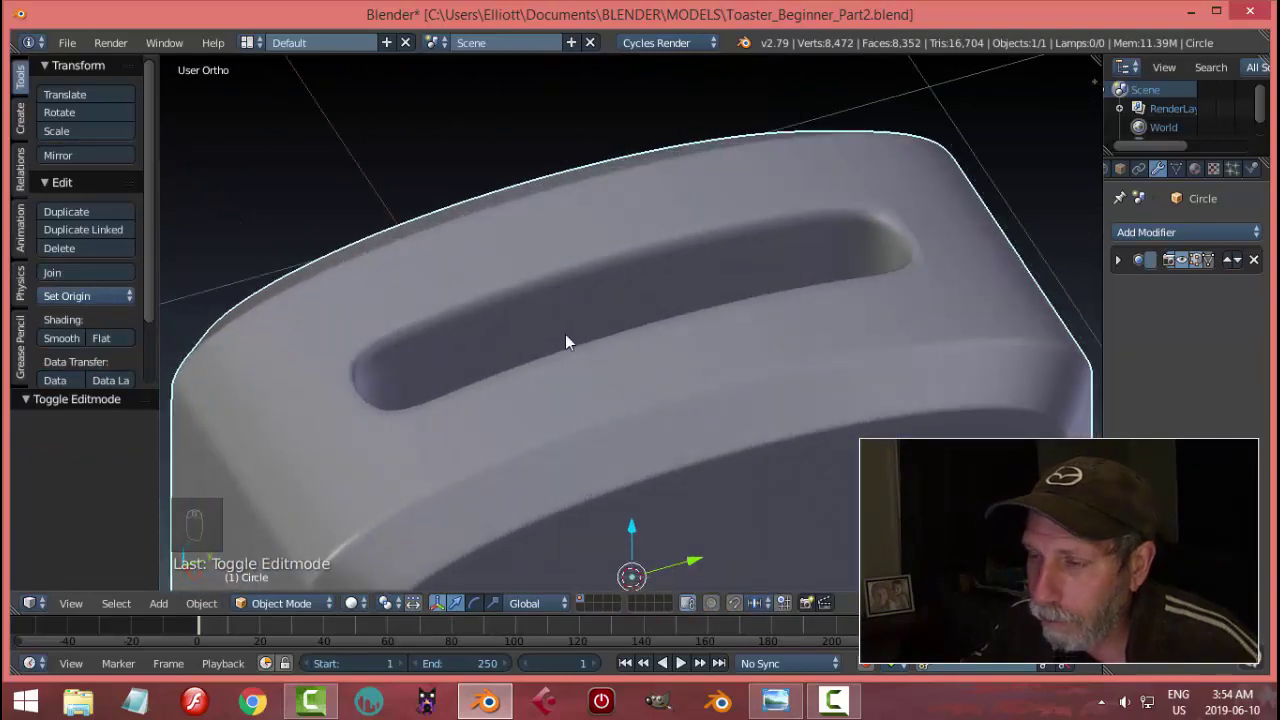
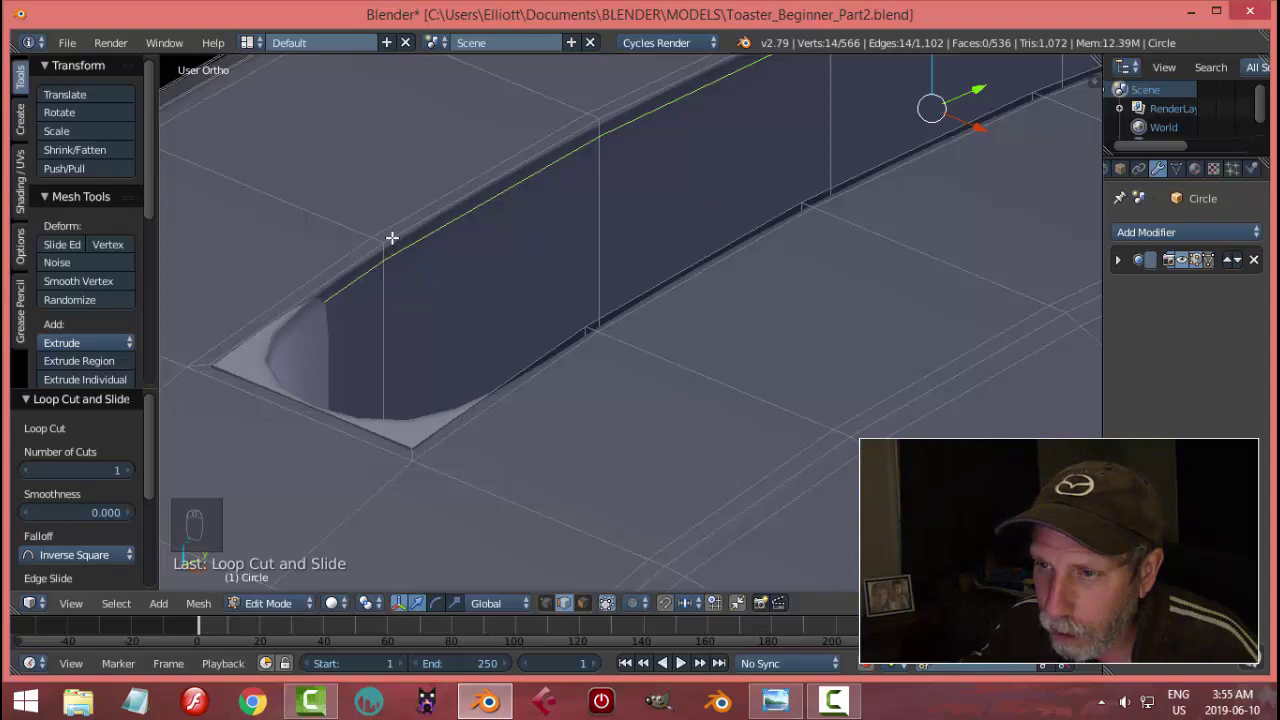
key(a)
key(Tab)
middle_click(472, 346)
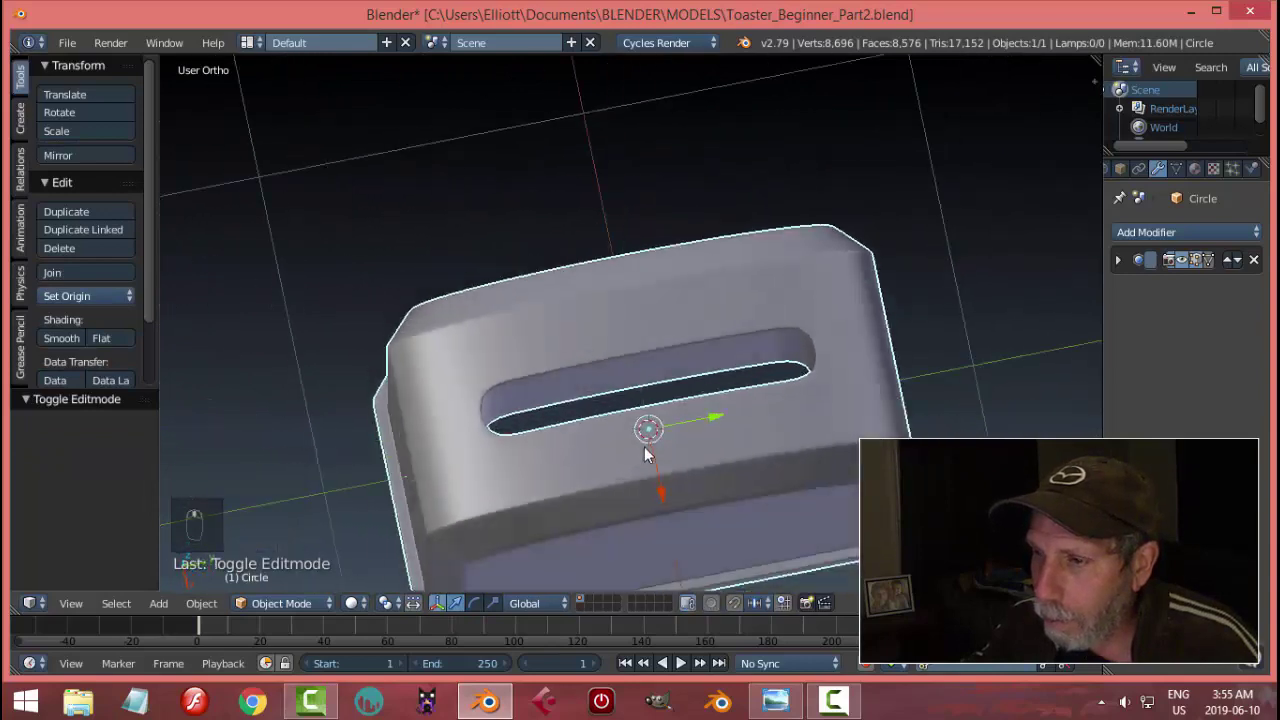
Step: Cut a vertical edge loop down the body beside one side of the slot and check the smooth result
drag(749, 425, 547, 383)
drag(591, 398, 712, 396)
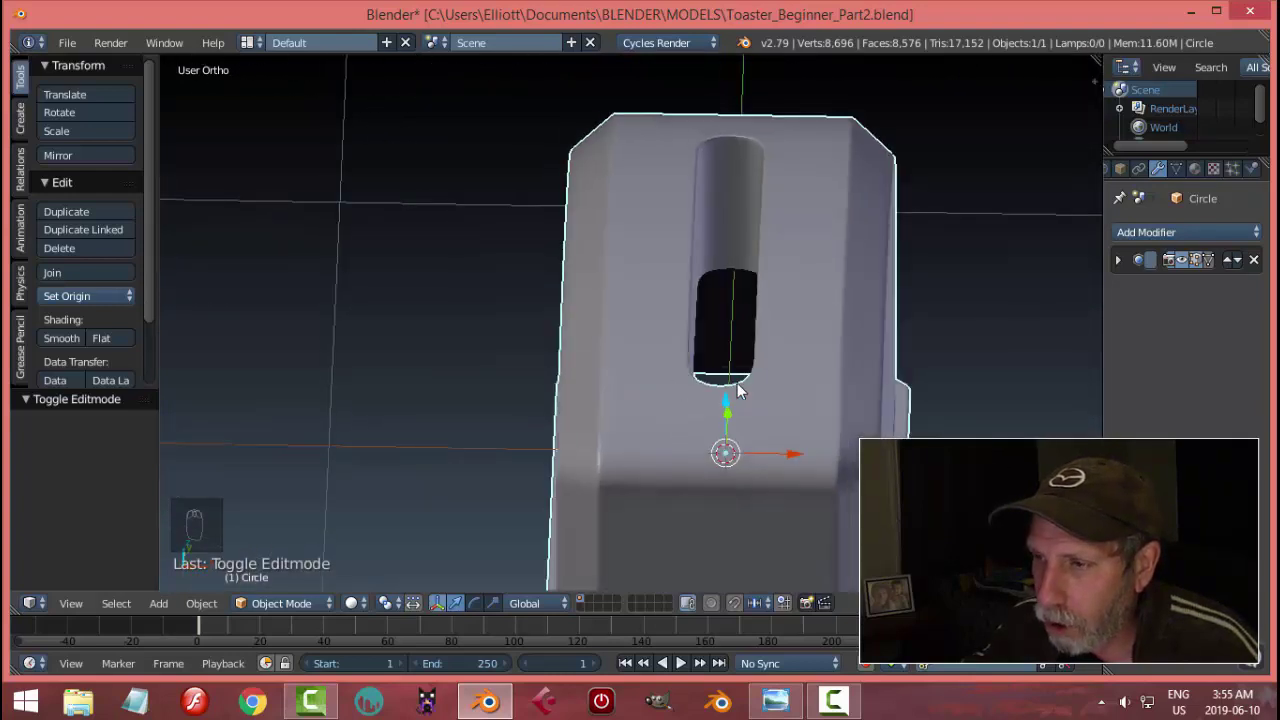
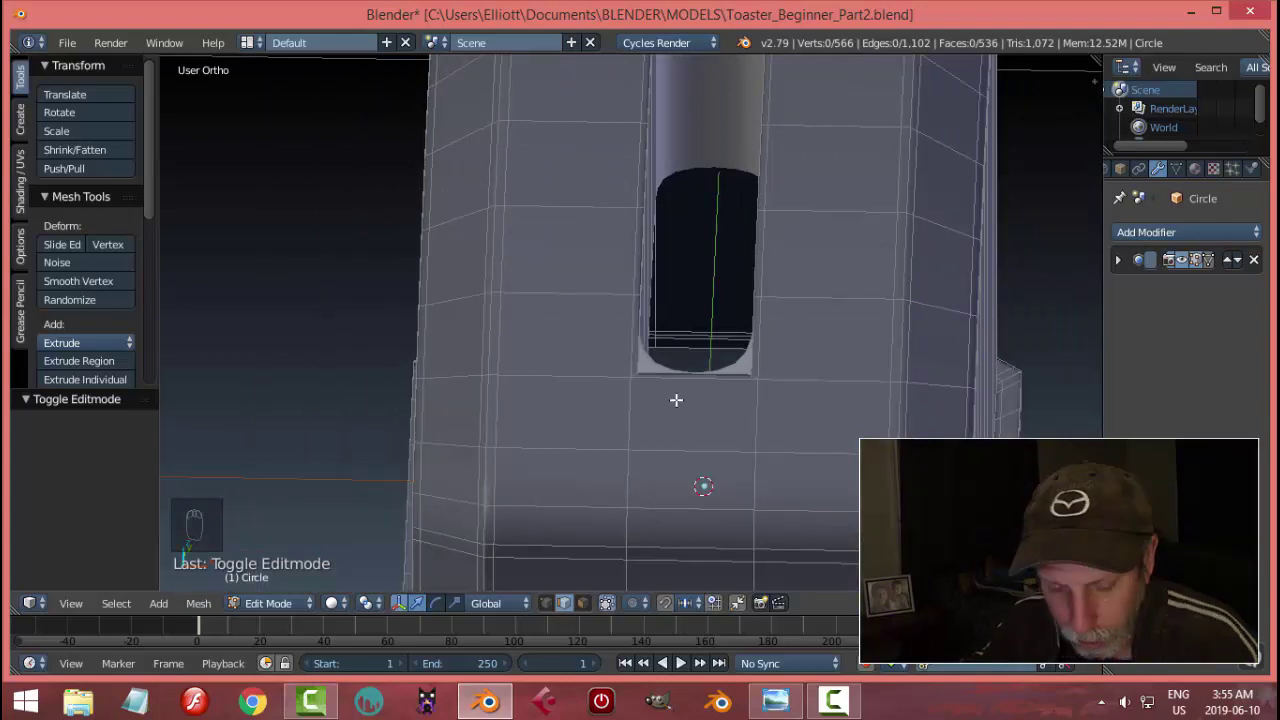
key(ctrl+r)
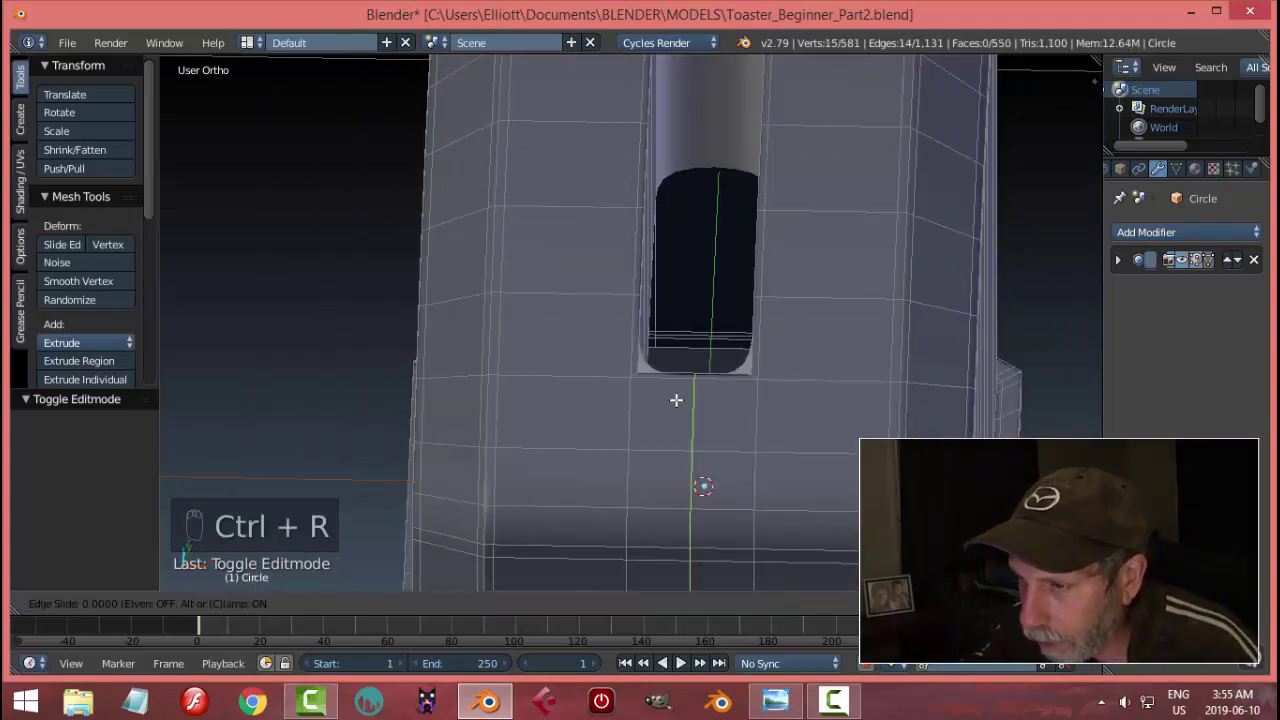
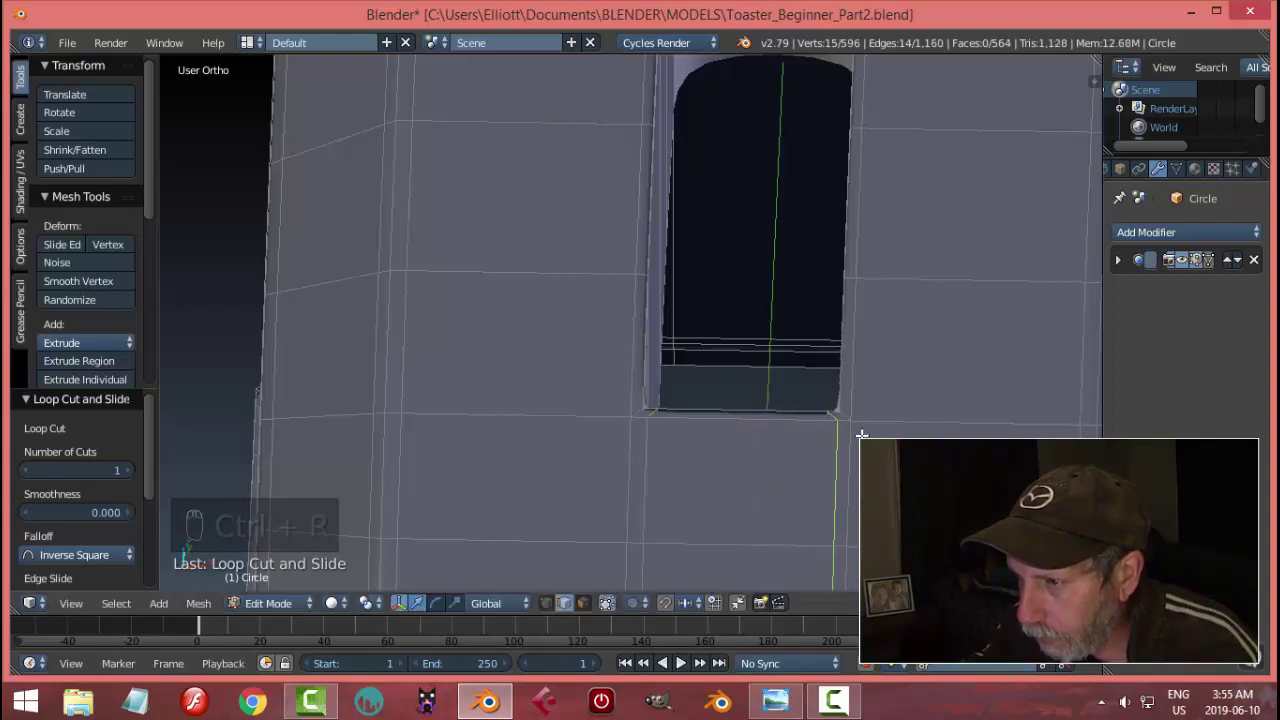
key(Tab)
middle_click(766, 460)
key(a)
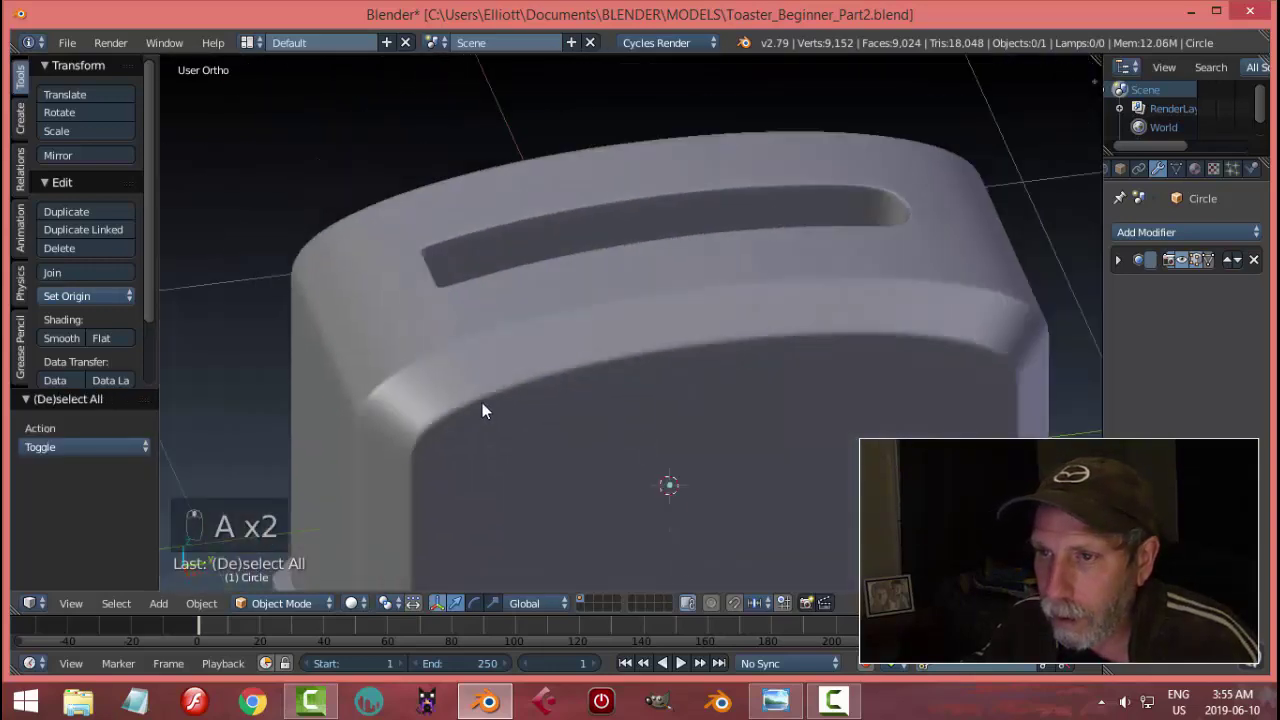
middle_click(468, 400)
middle_click(273, 359)
Step: Cut two more vertical edge loops flanking the slot's other side and preview the tighter corners
drag(680, 403, 619, 425)
drag(619, 425, 840, 422)
key(Tab)
key(ctrl+r)
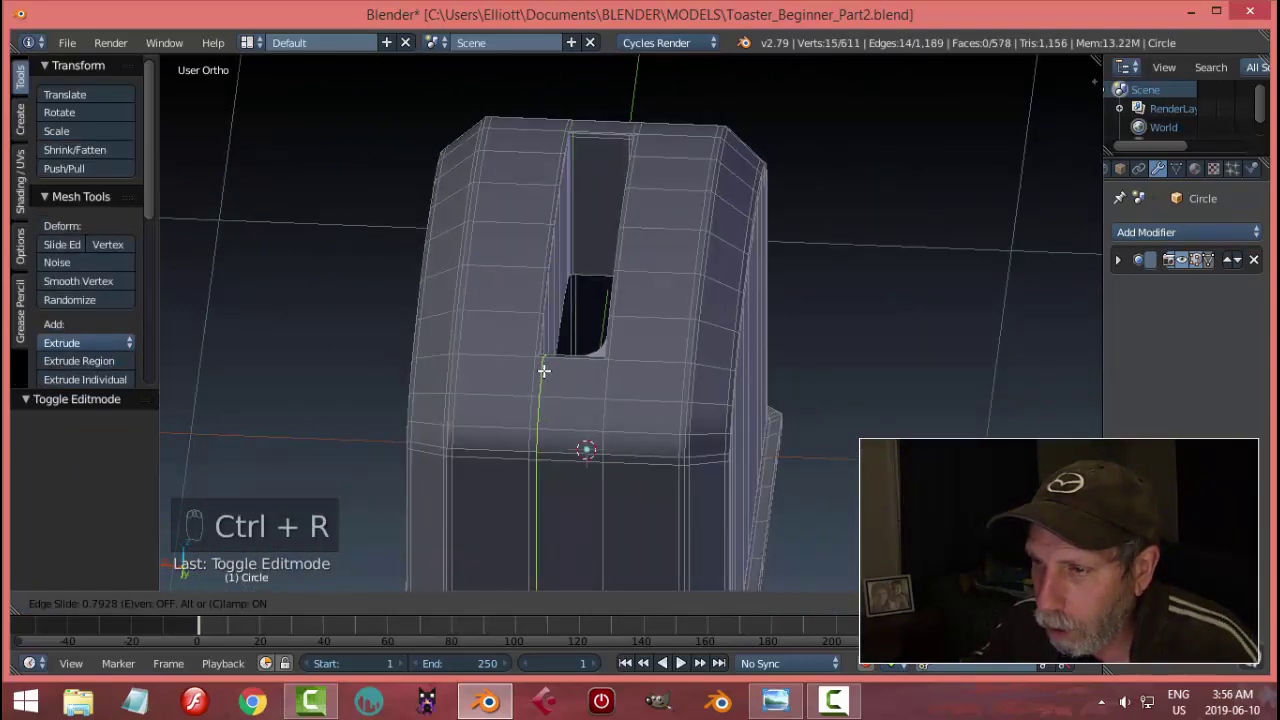
key(ctrl+r)
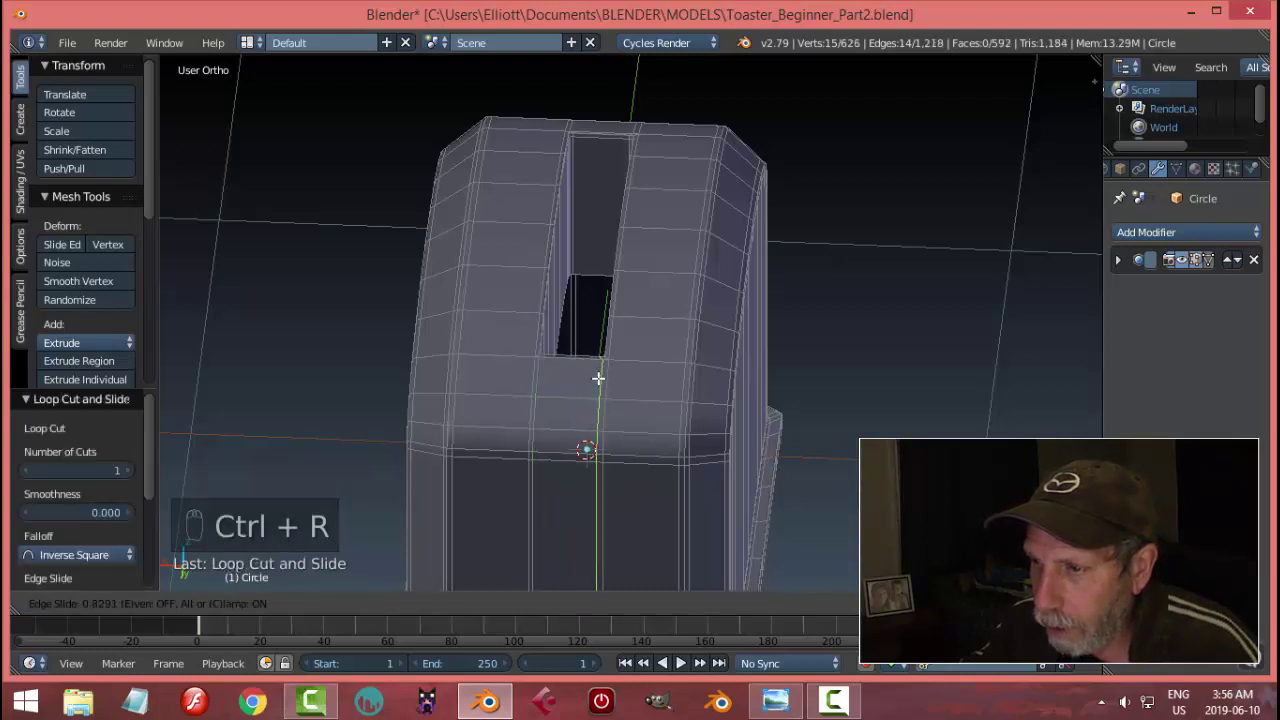
key(a)
key(Tab)
key(a)
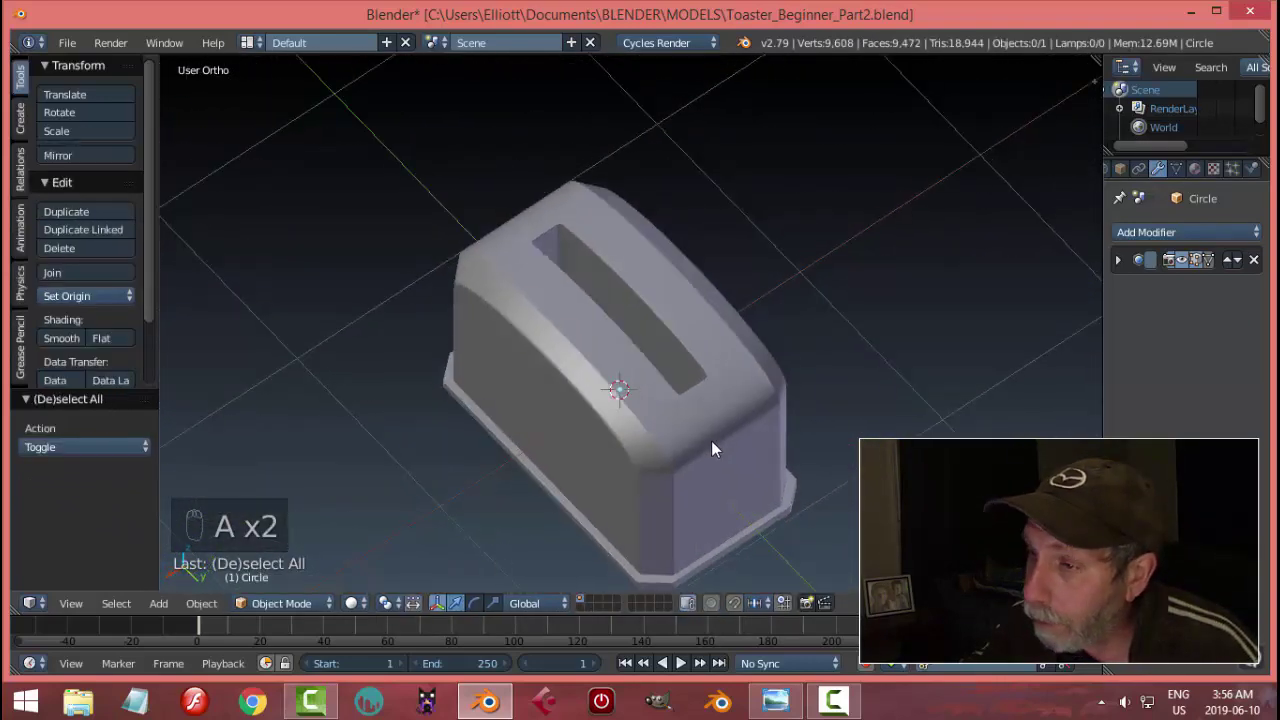
Step: Orbit around the toaster, switch to Front Ortho view and enter Edit Mode on the mesh
drag(559, 322, 953, 311)
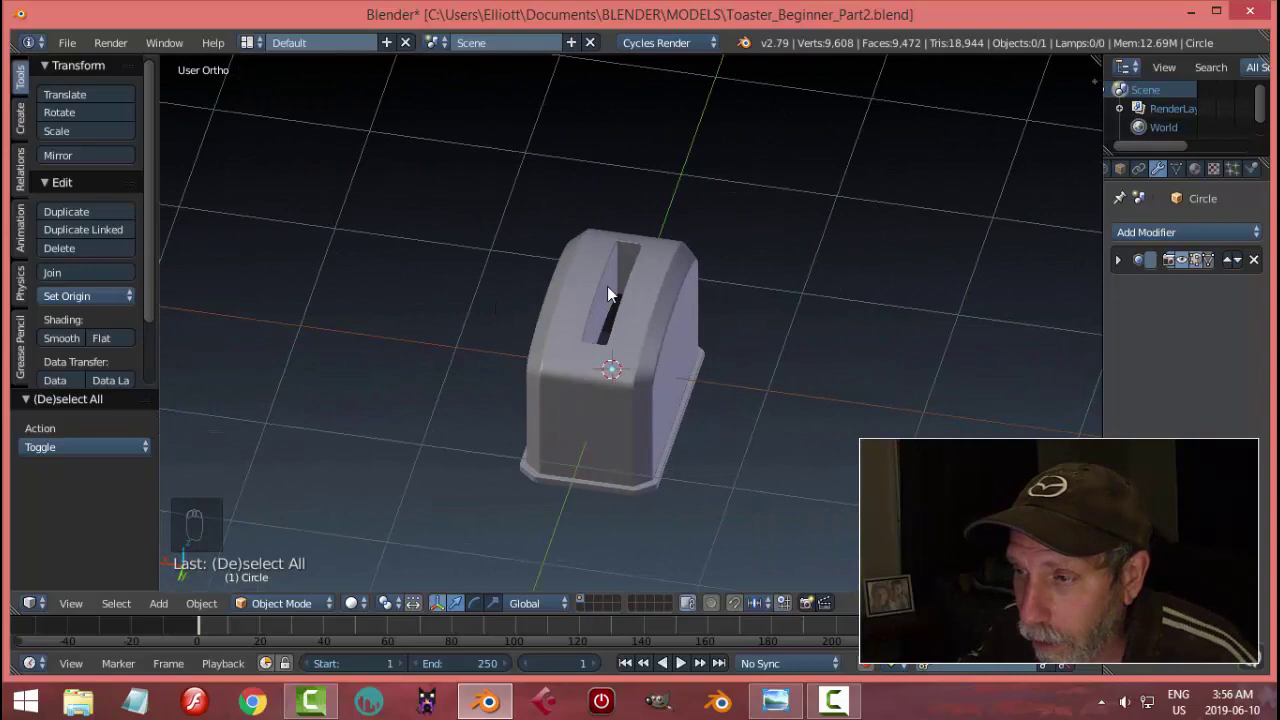
drag(566, 351, 643, 309)
middle_click(644, 309)
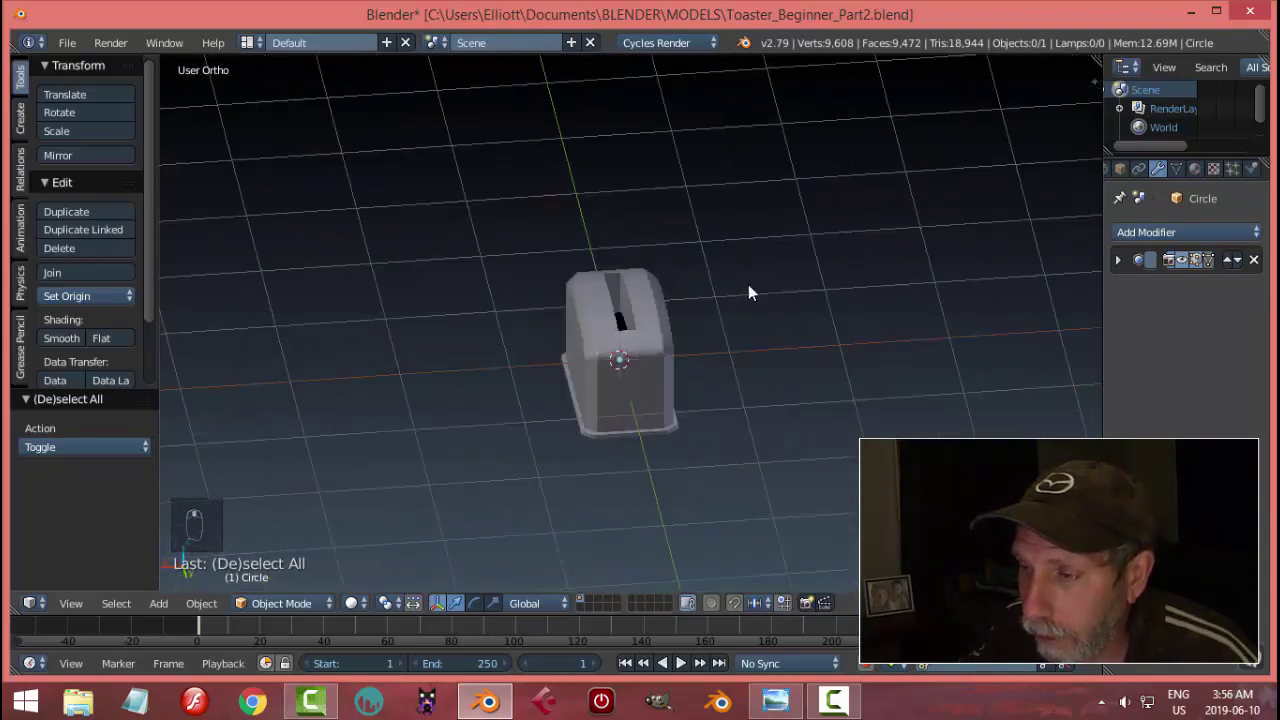
drag(774, 372, 682, 369)
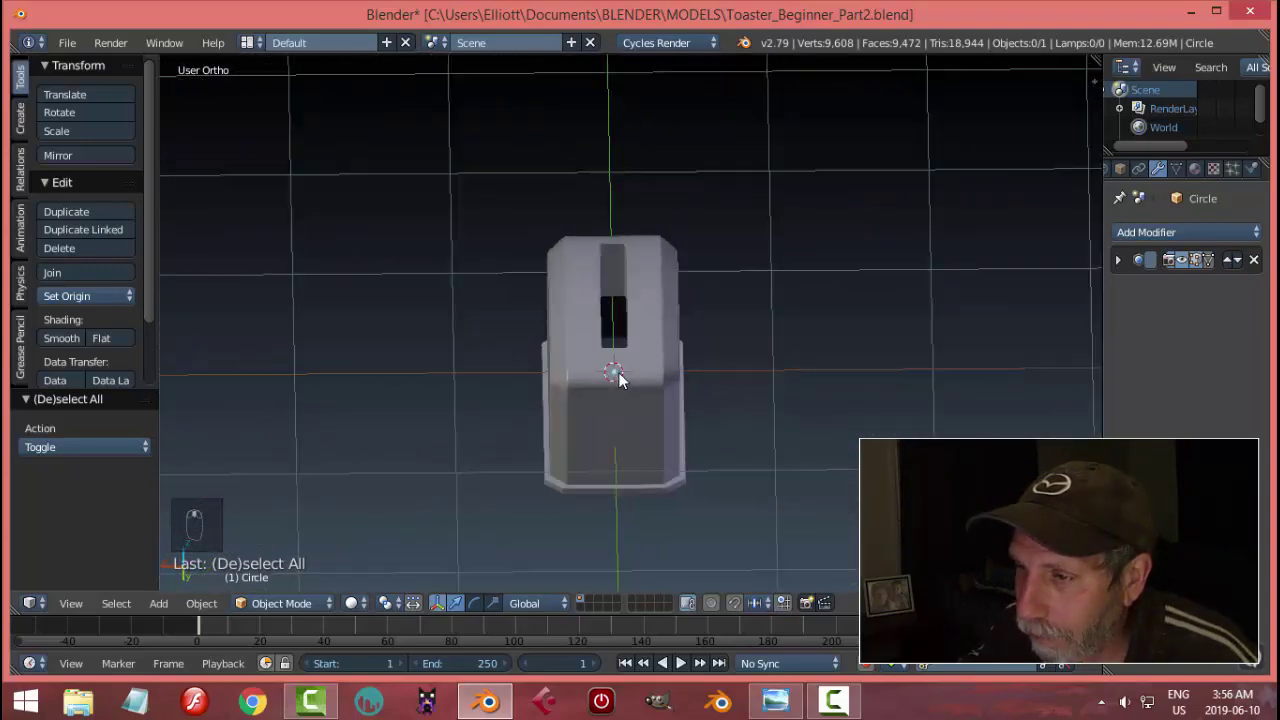
middle_click(820, 344)
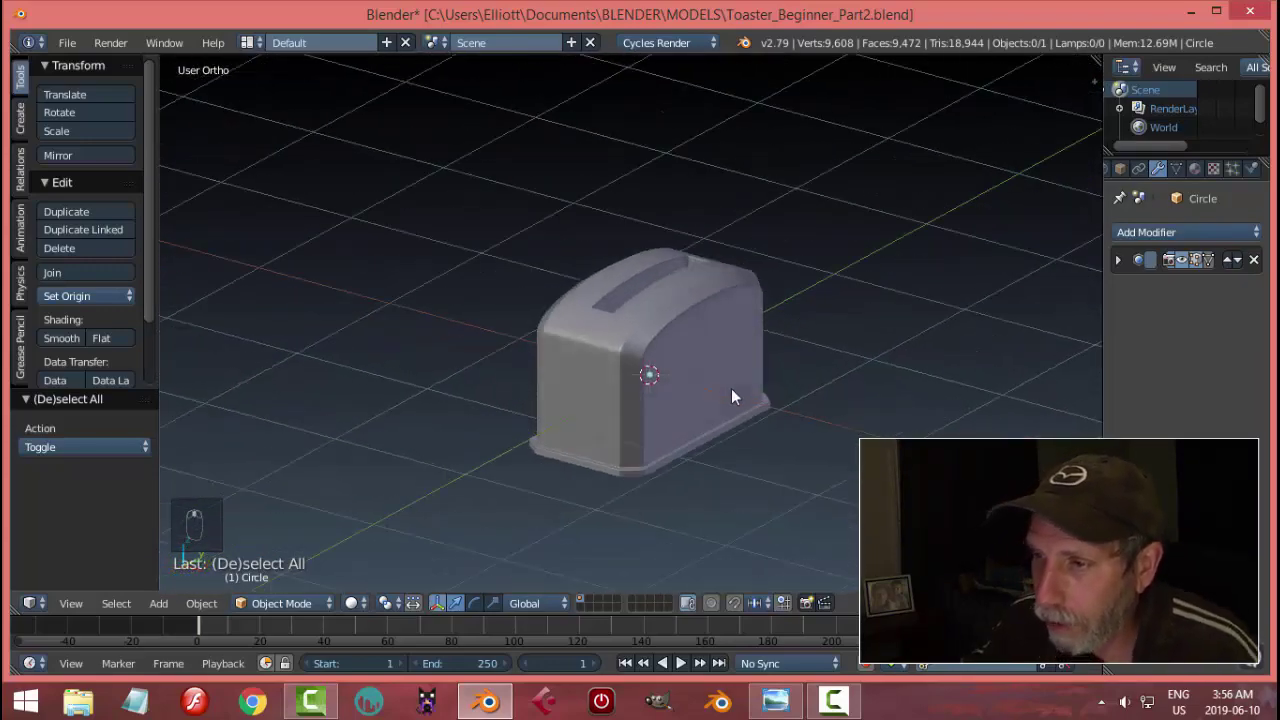
key(KP_1)
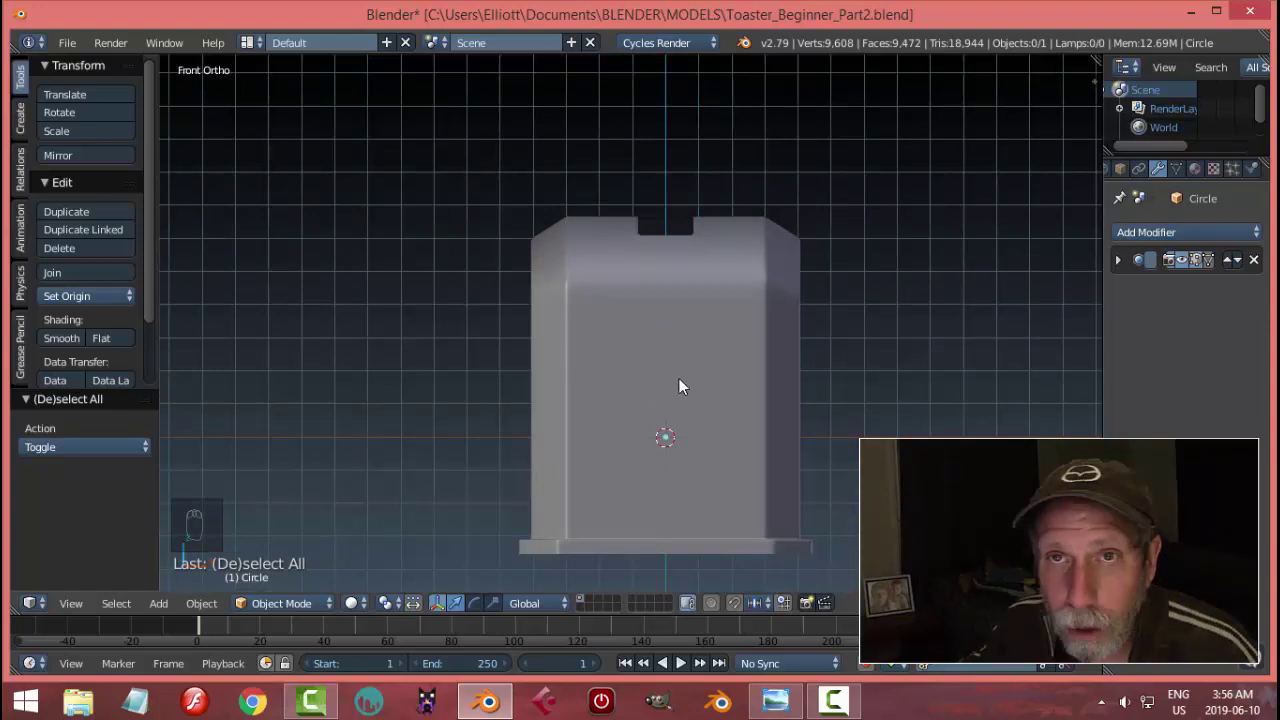
drag(683, 383, 781, 383)
key(Tab)
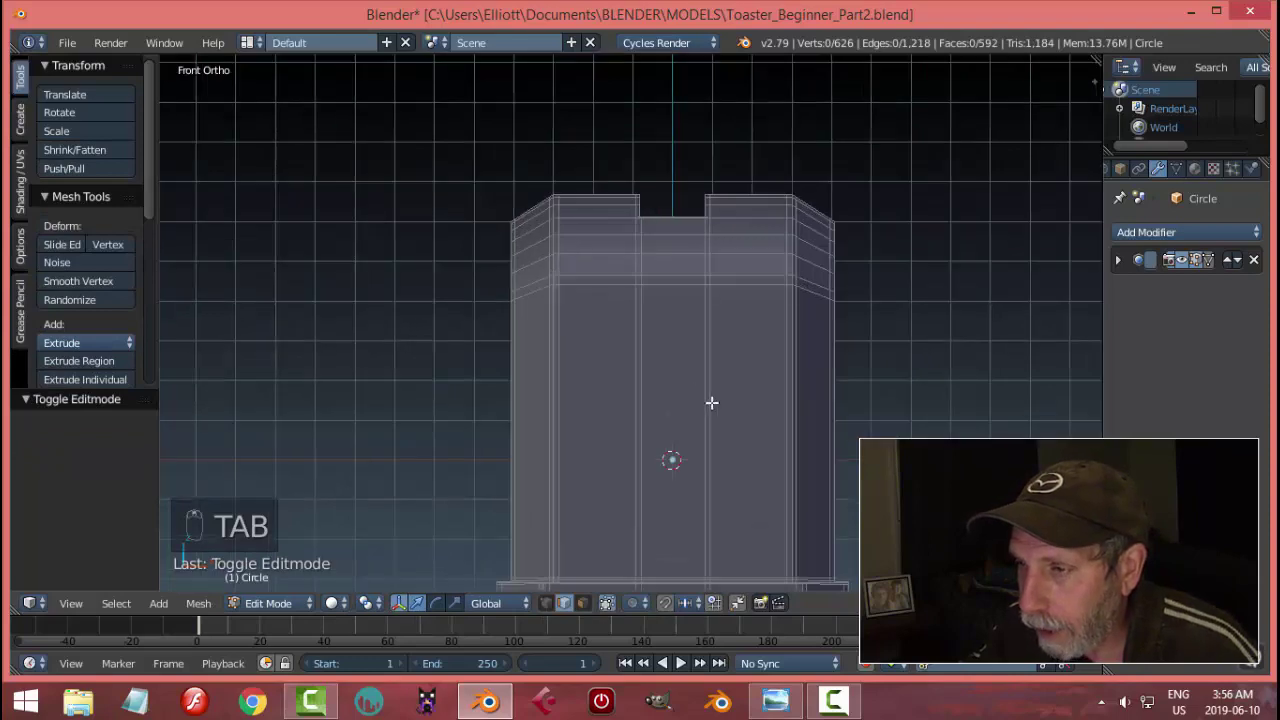
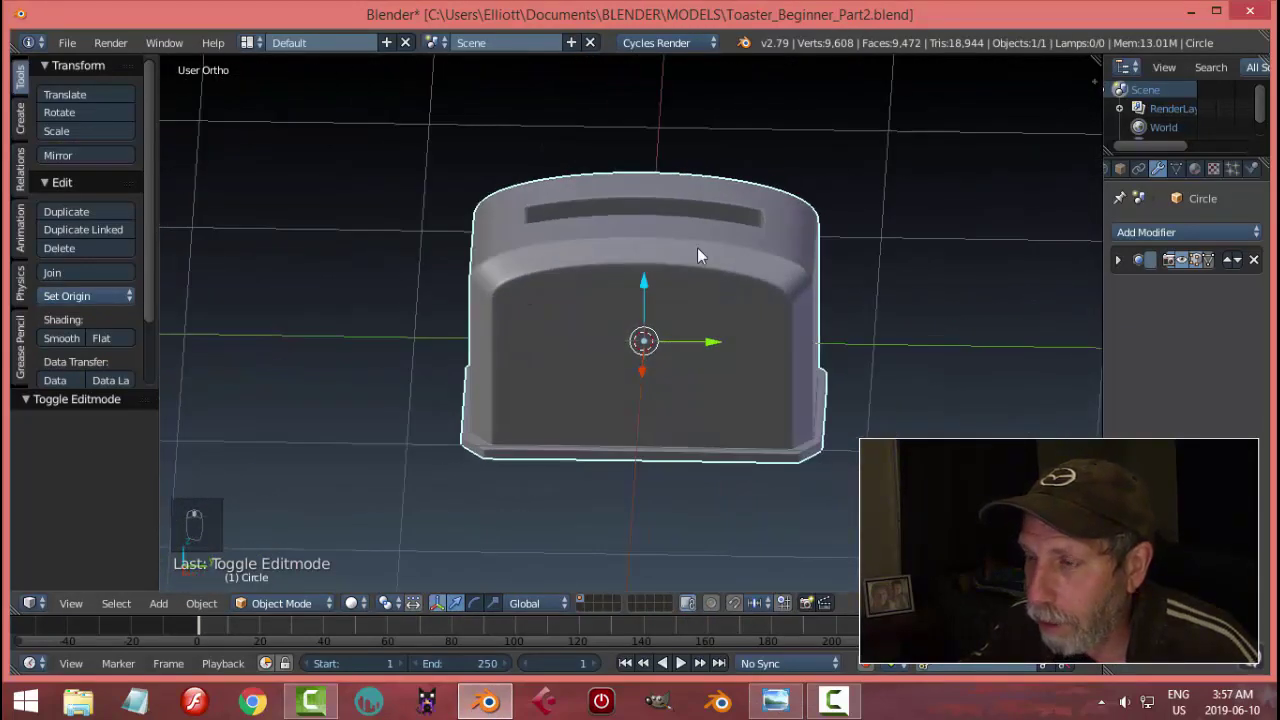
Step: Return to the front orthographic view with the toaster mesh open for editing
middle_click(817, 330)
key(KP_1)
key(Tab)
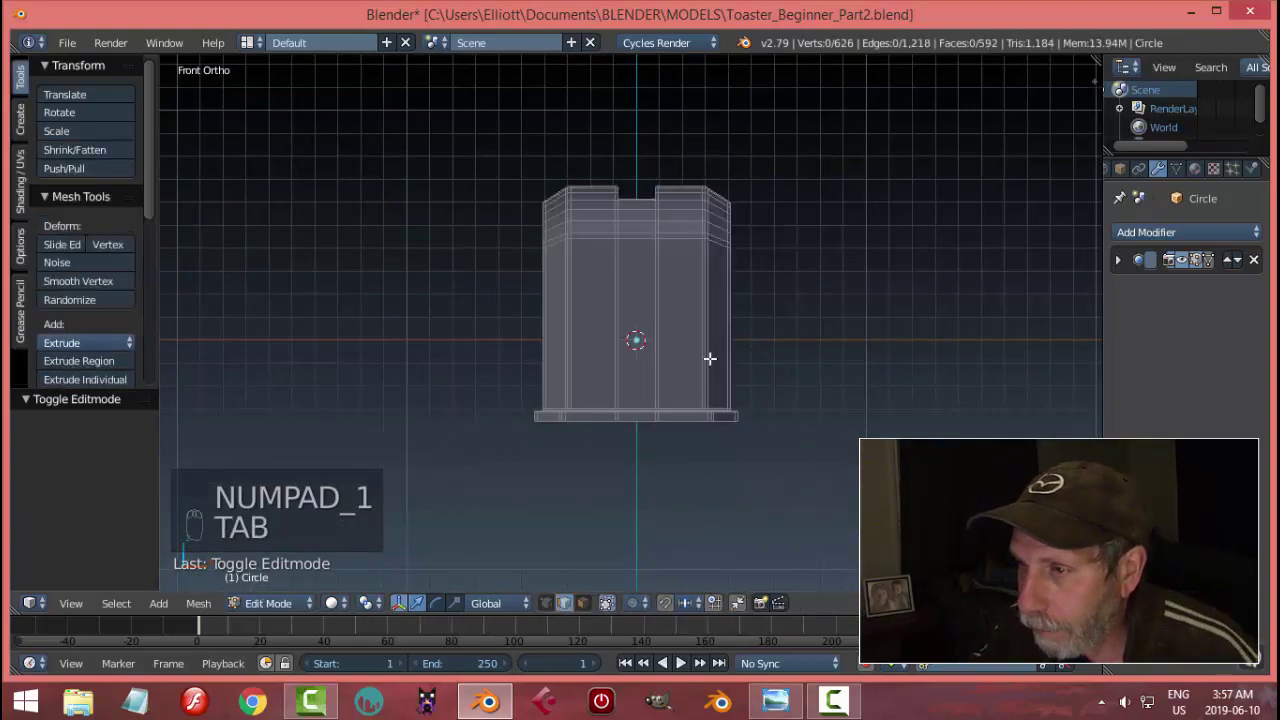
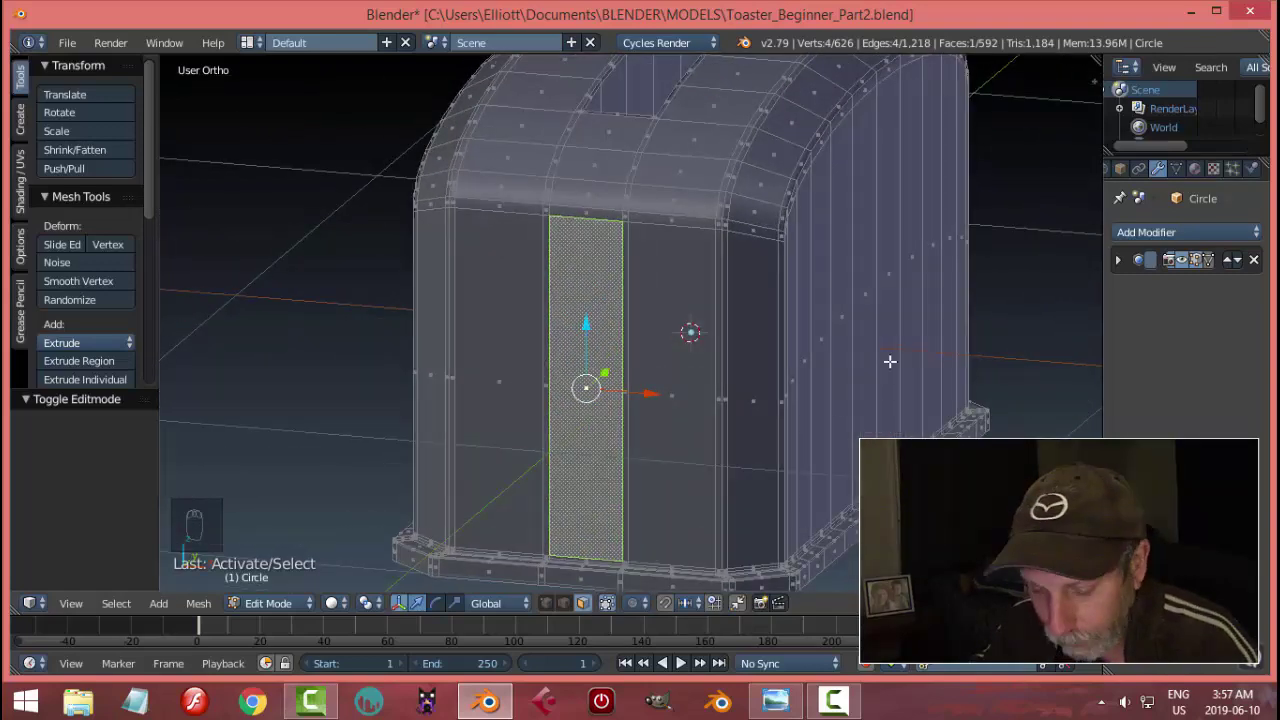
Step: Inset the narrow side face, squash it on Z, then undo the trial inset entirely
key(i)
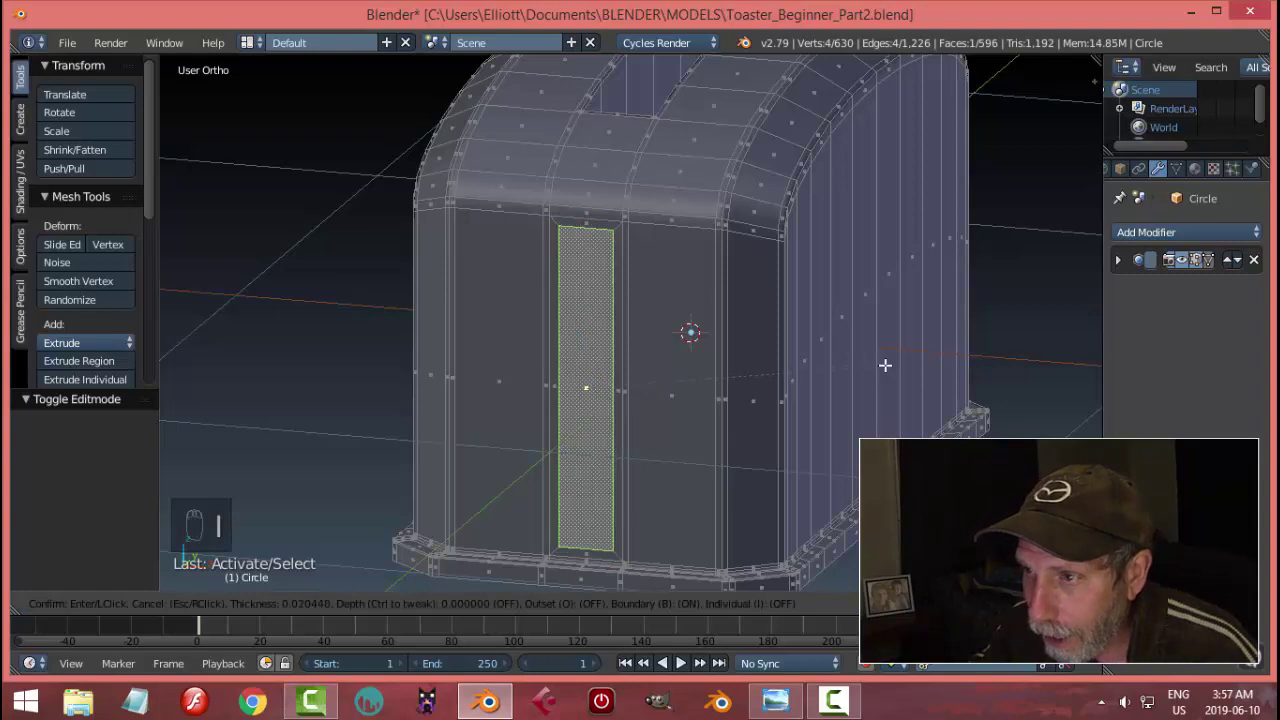
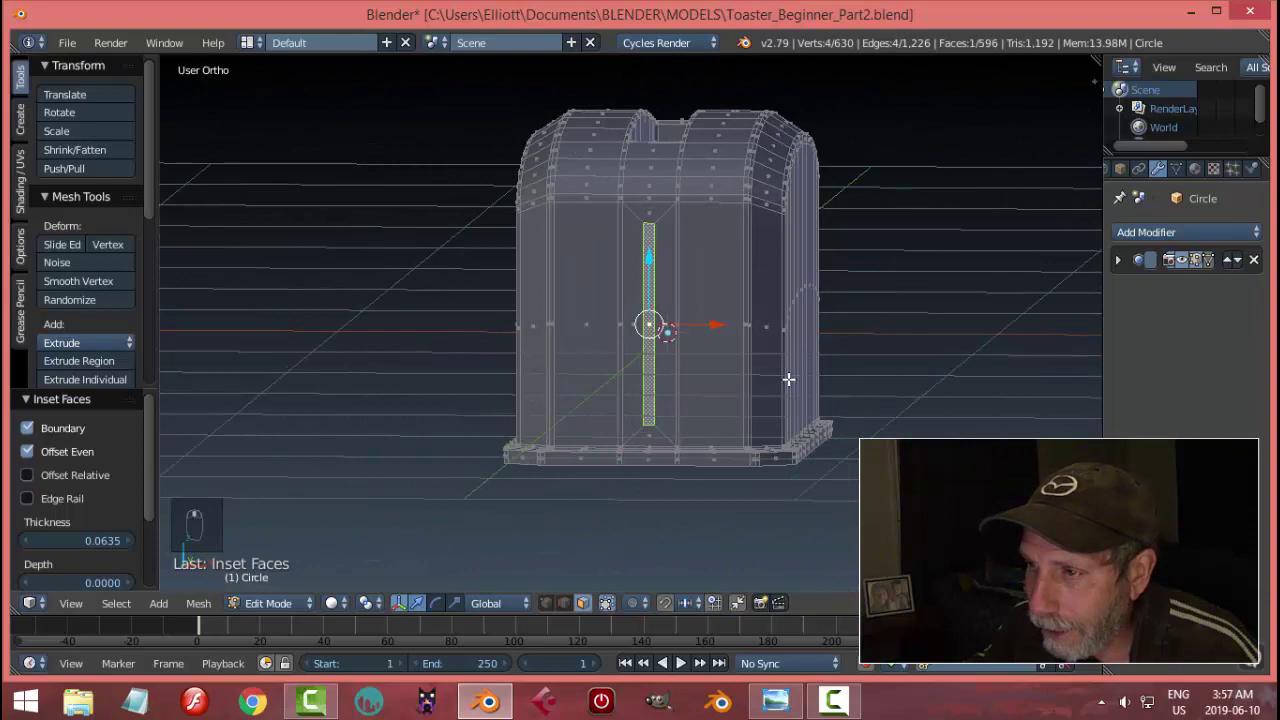
key(s)
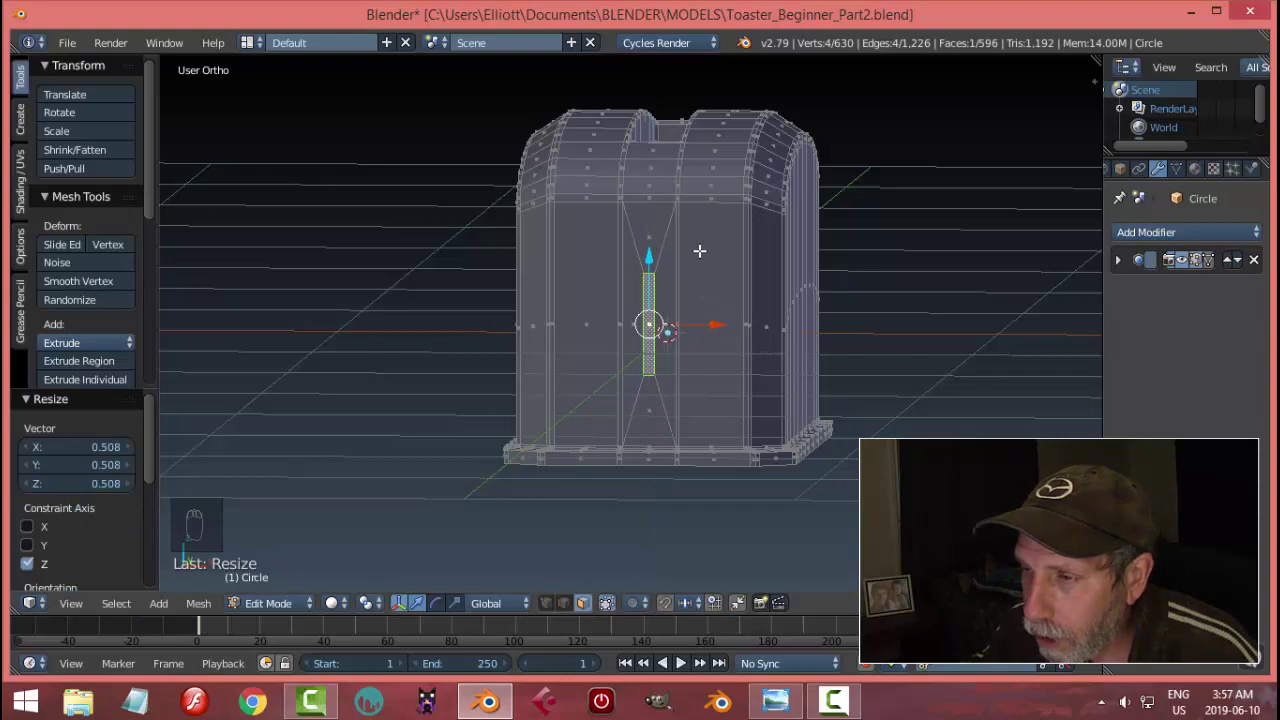
key(ctrl+z)
key(ctrl+z)
key(ctrl+z)
key(ctrl+z)
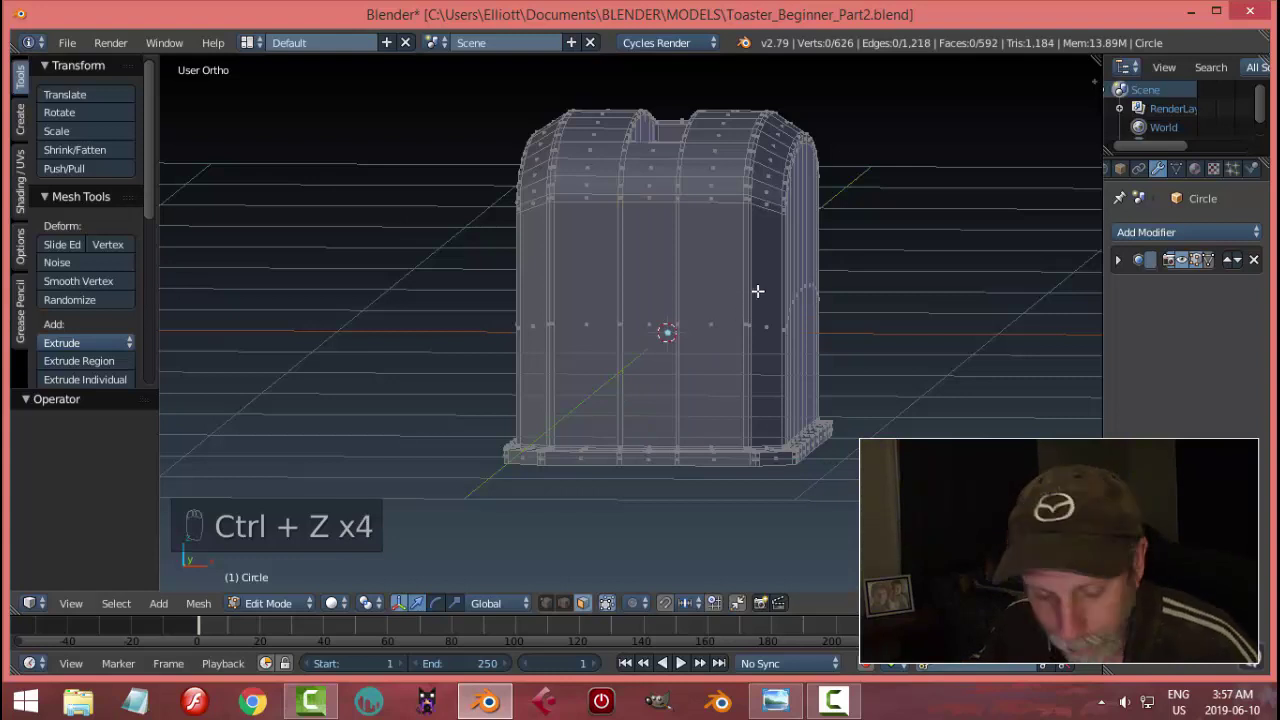
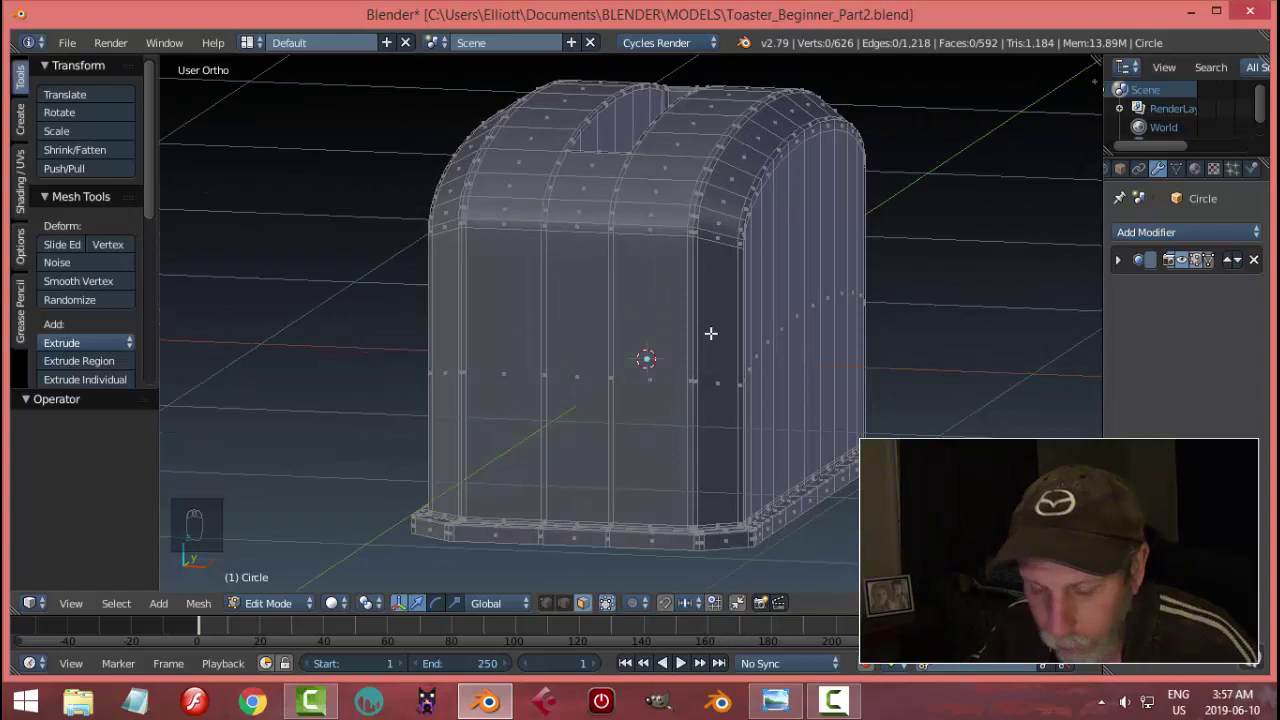
Step: Cut two horizontal edge loops around the toaster body, one upper and one lower, framing the lever slot face
key(ctrl+r)
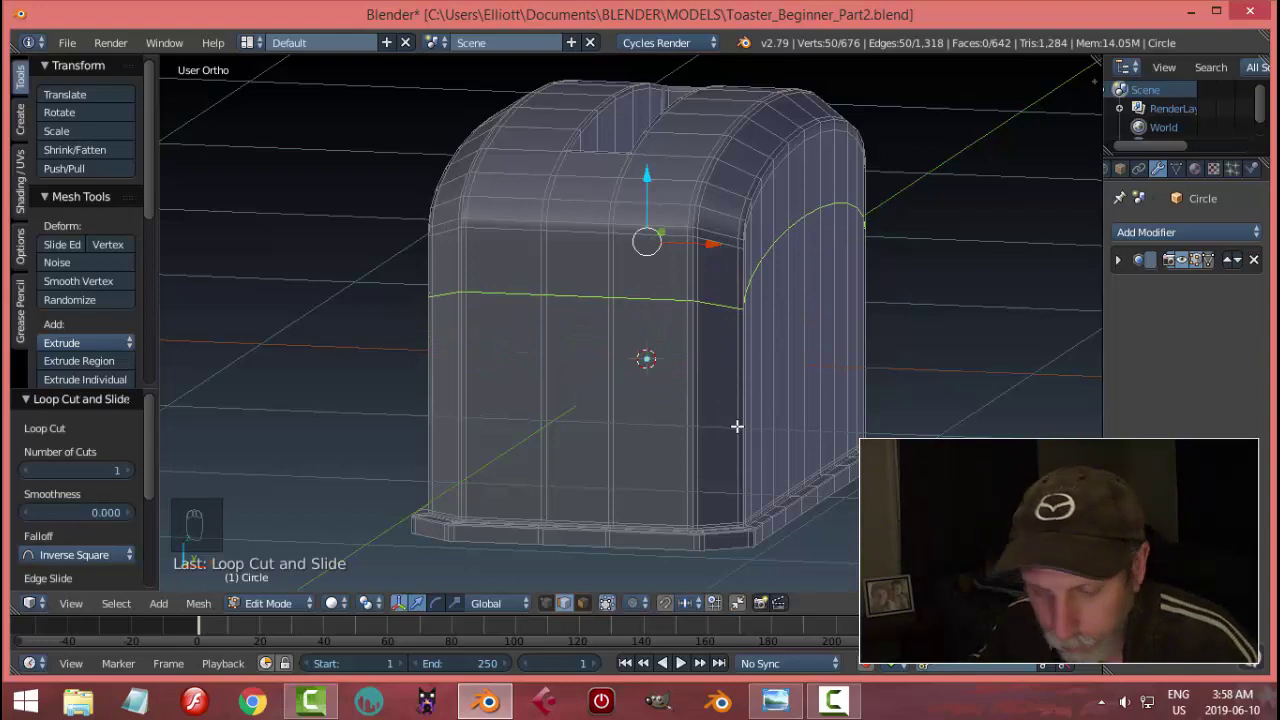
key(ctrl+r)
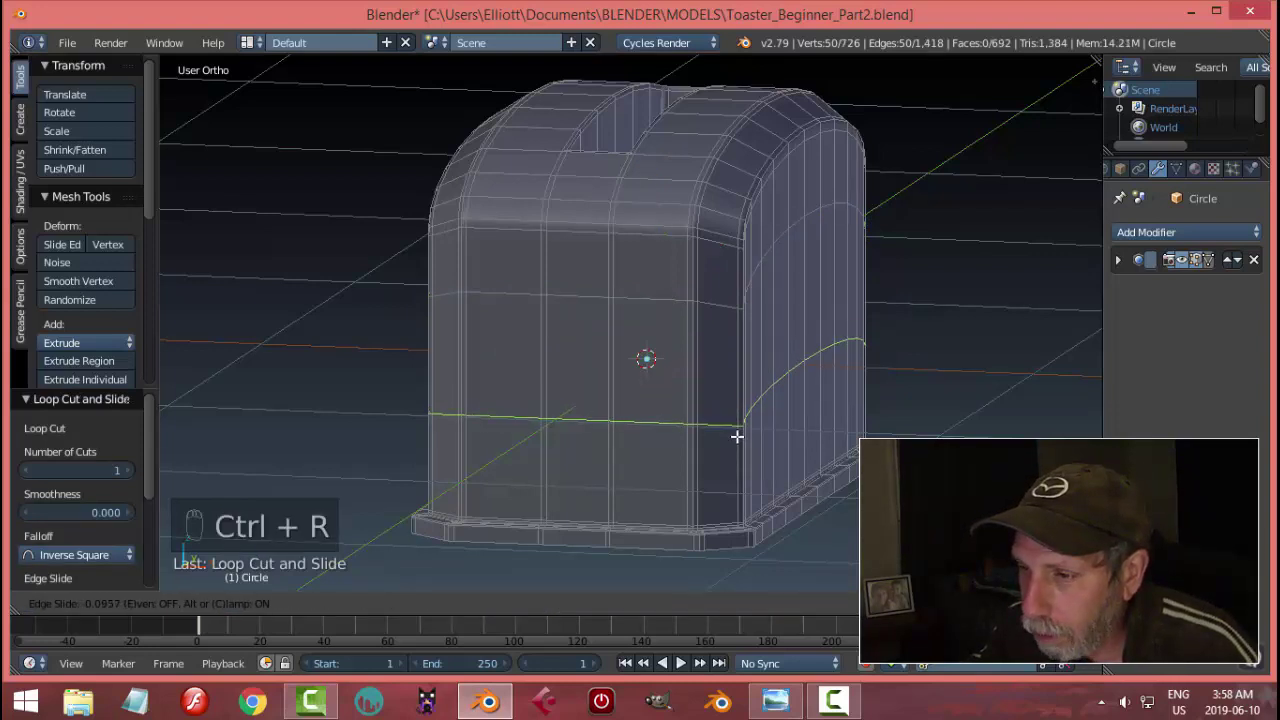
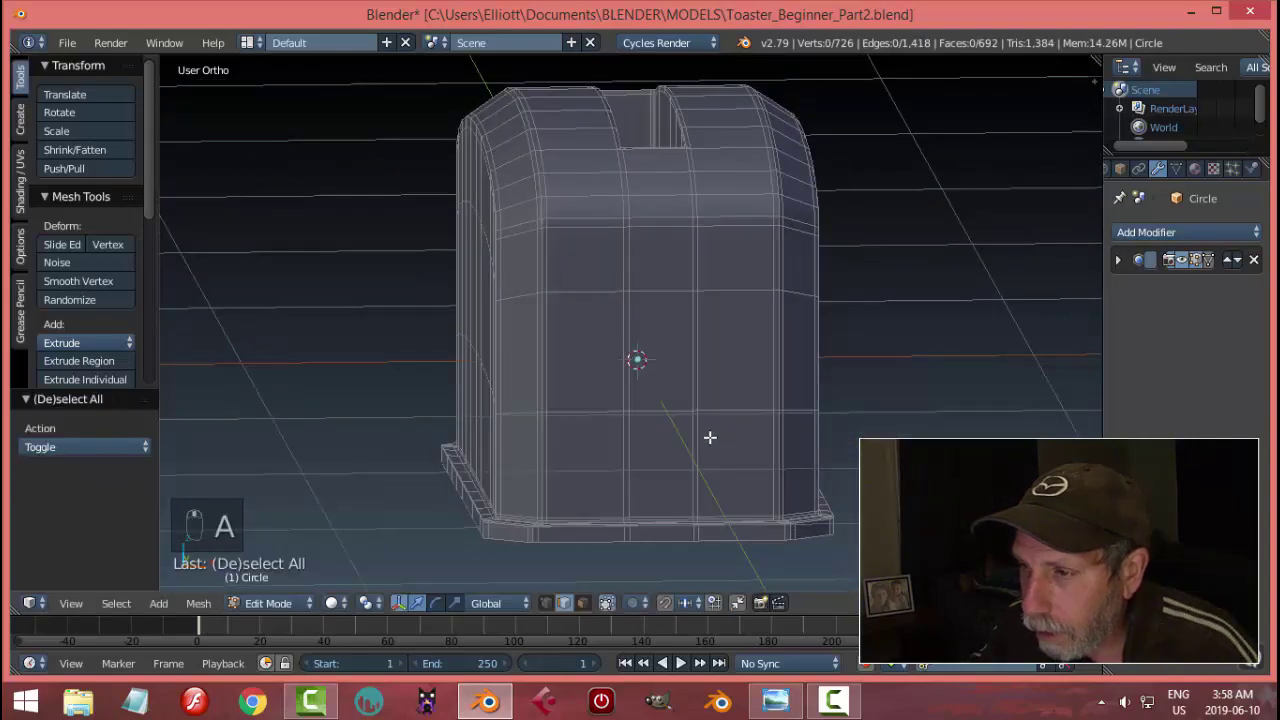
key(ctrl+Tab)
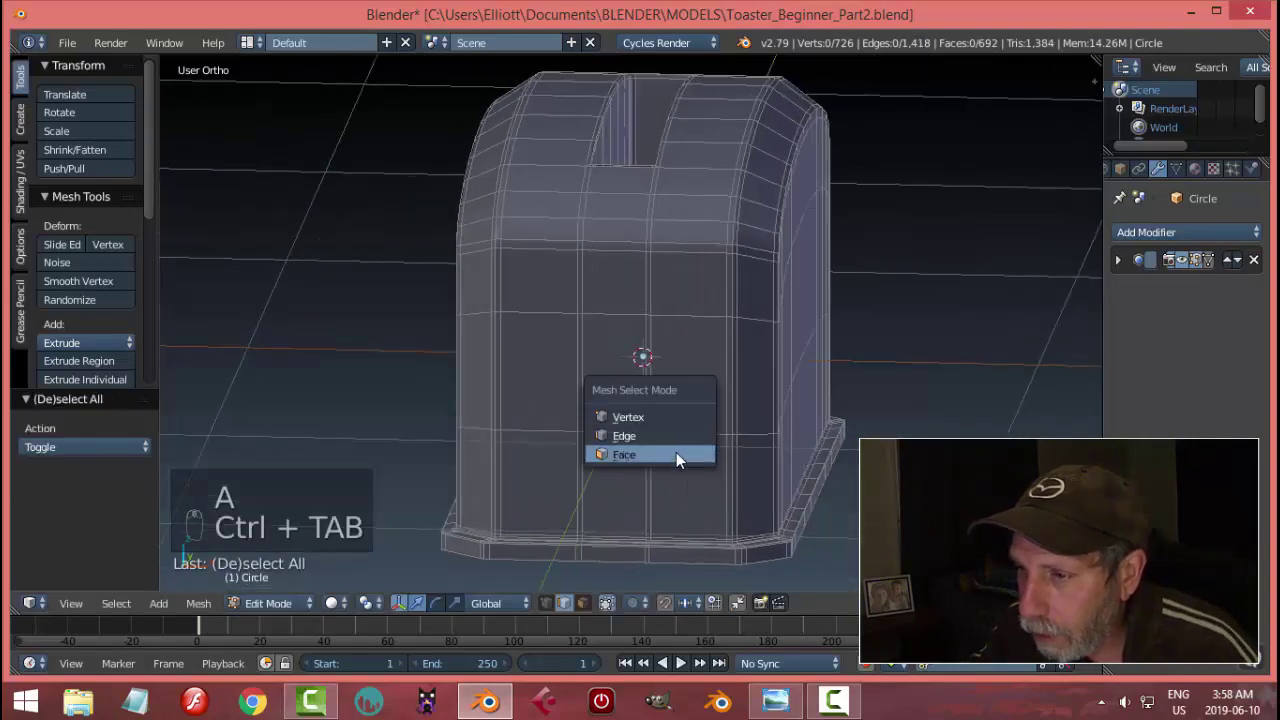
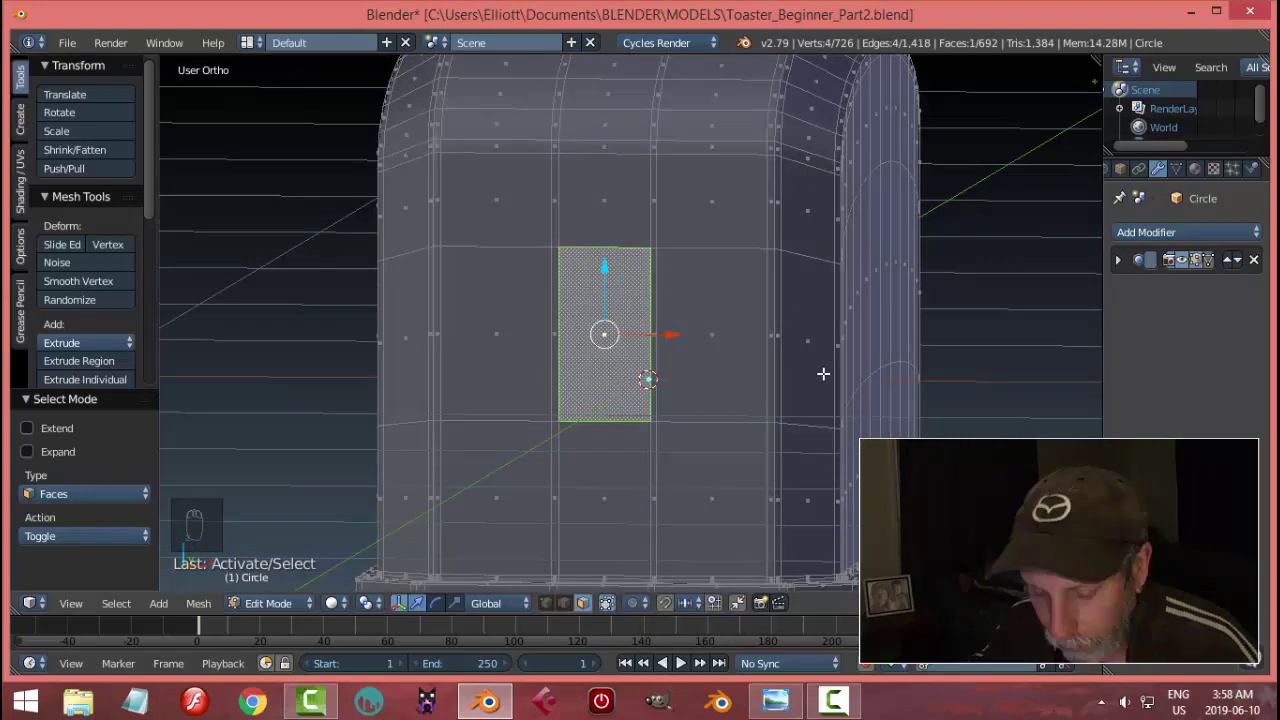
Step: Inset the side face, narrow it into a thin vertical strip and delete it to open the lever slot
key(i)
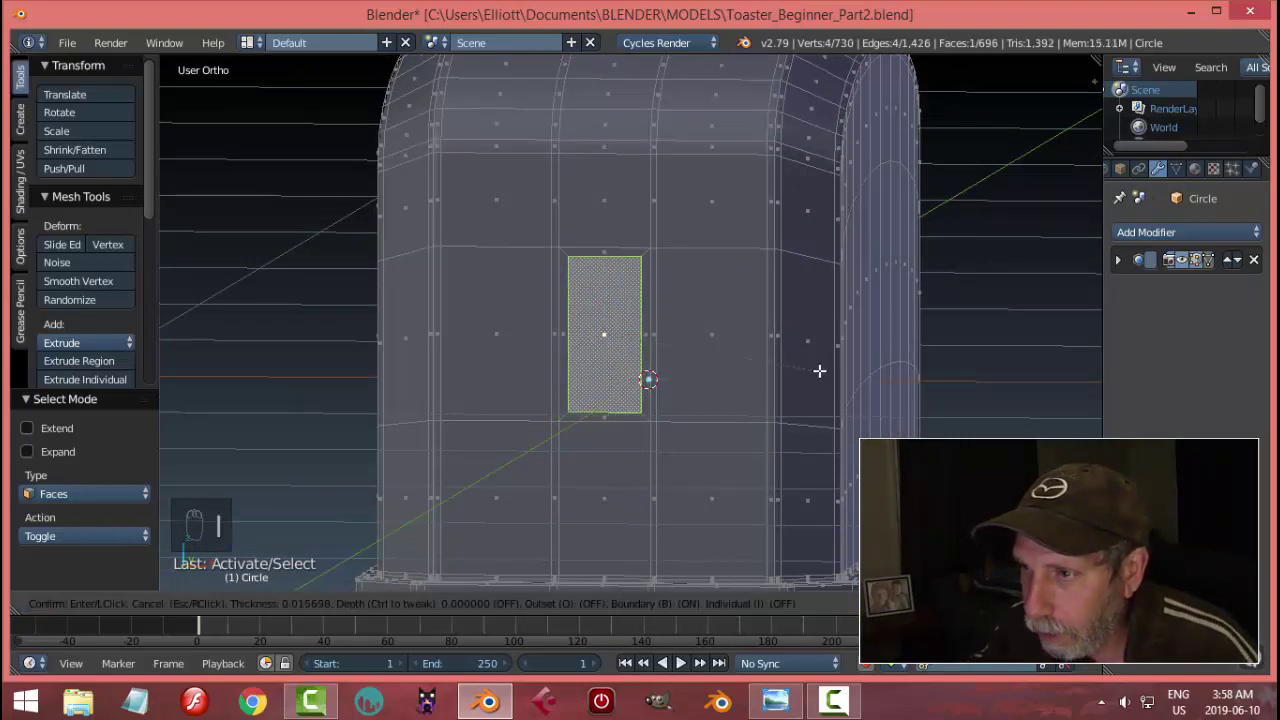
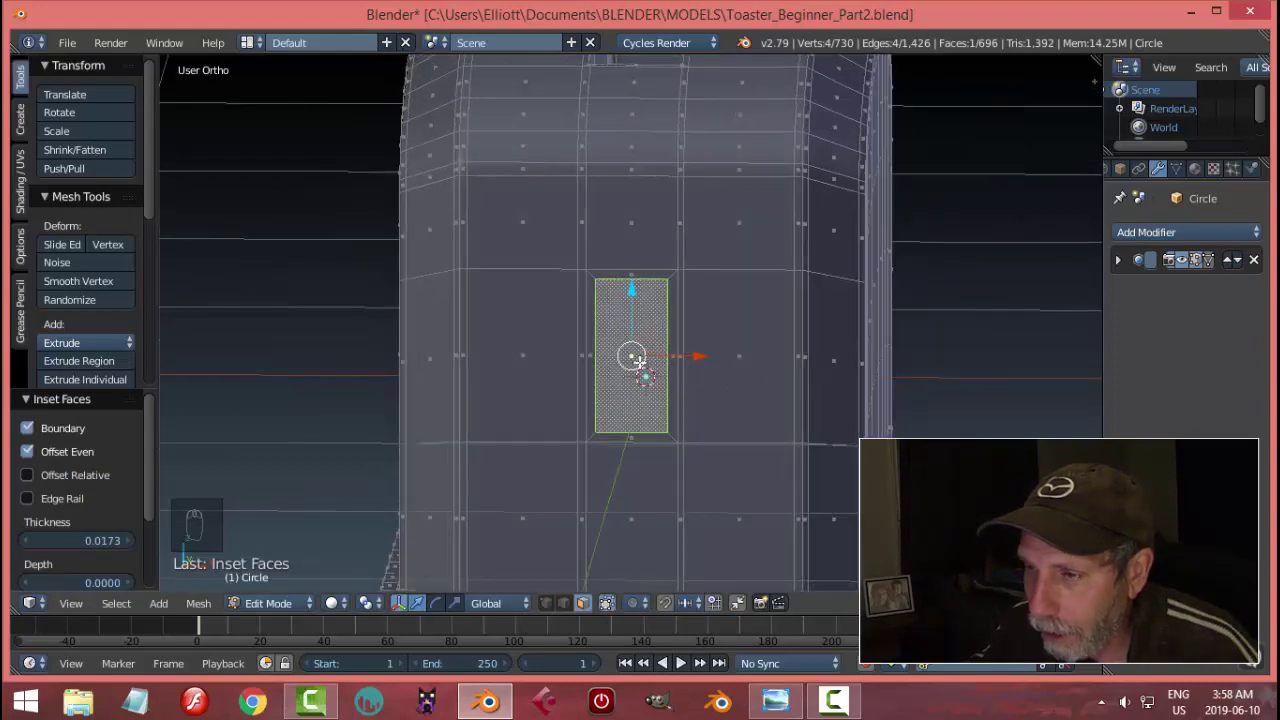
key(s)
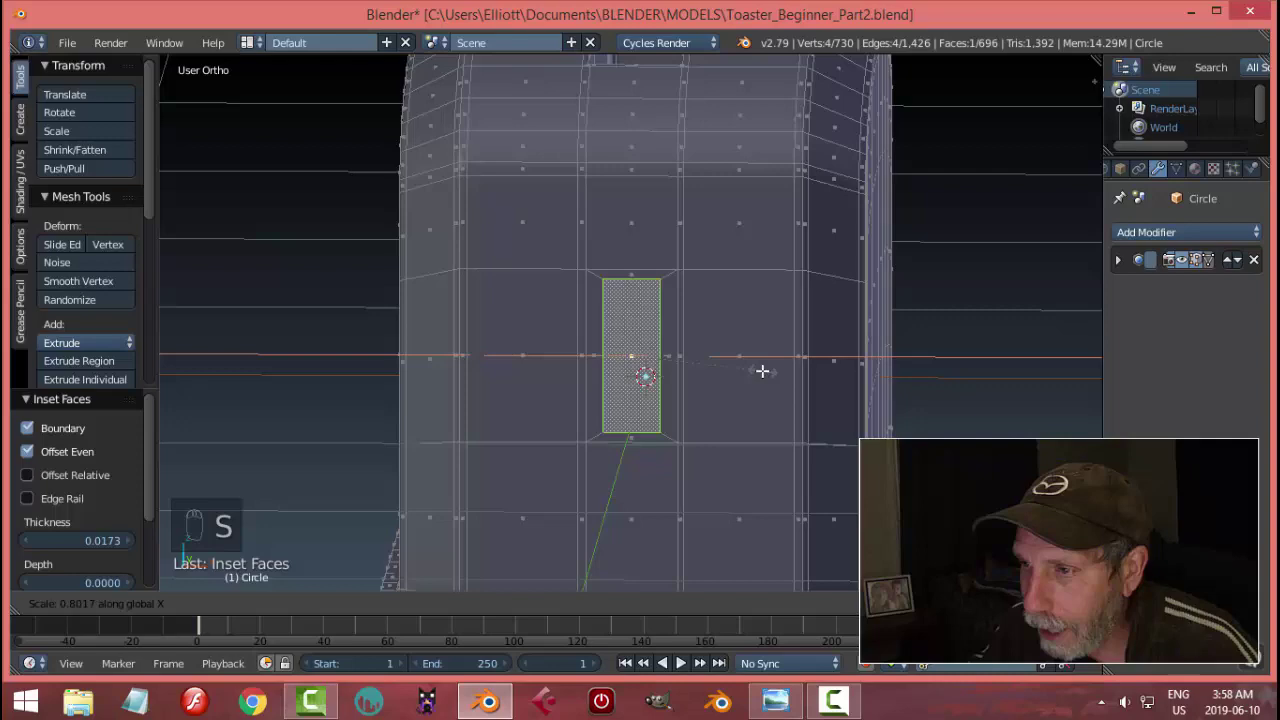
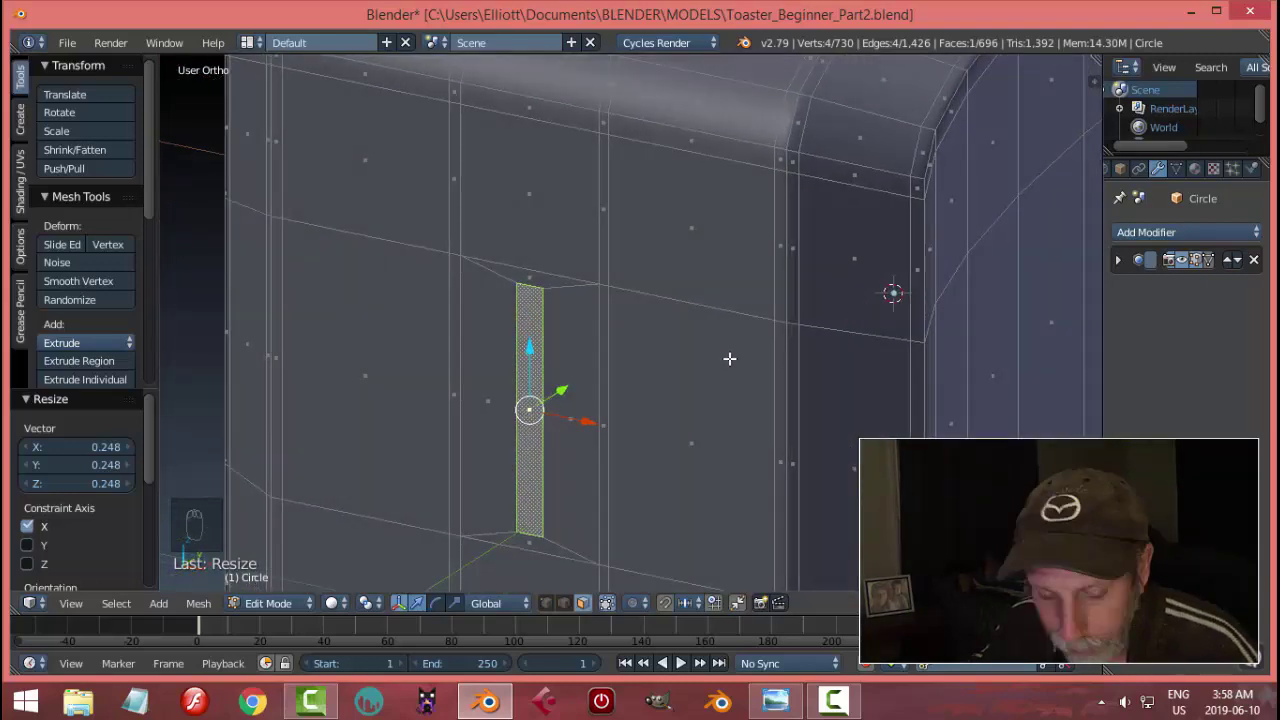
key(x)
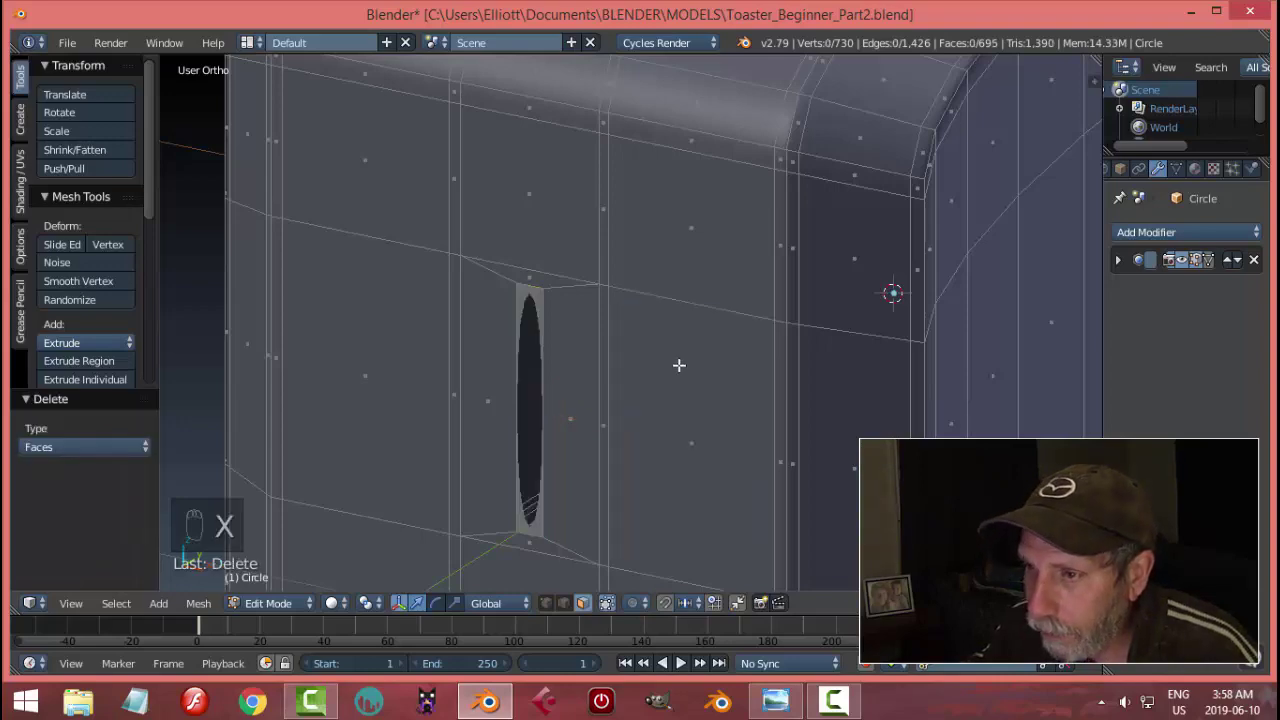
key(Tab)
Step: Re-enter the toaster mesh in edge select, undoing a stray edge loop cut
middle_click(622, 367)
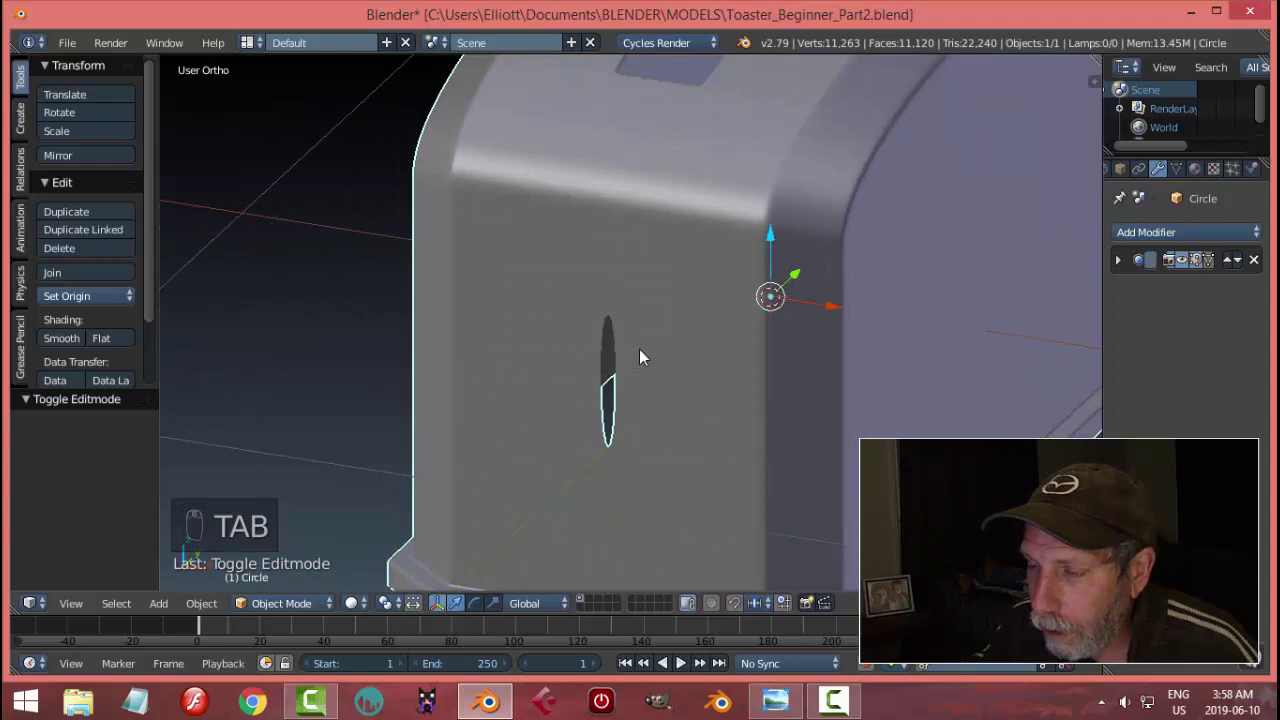
key(Tab)
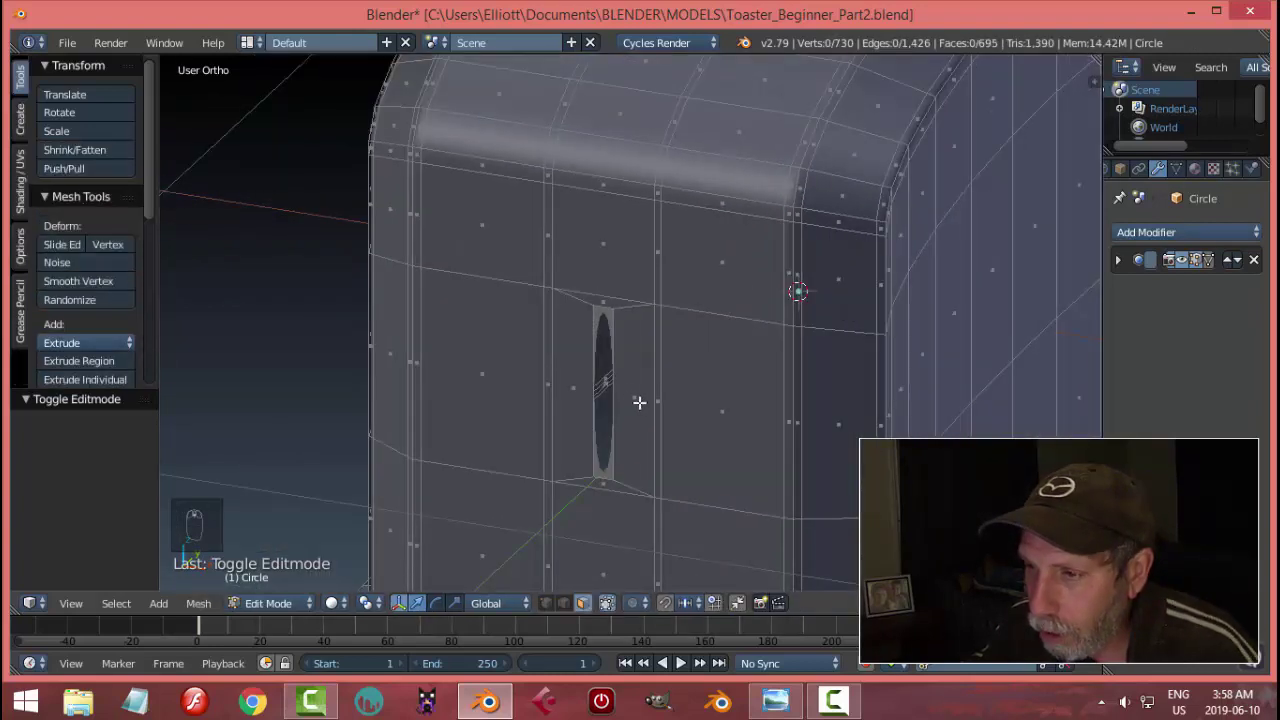
key(ctrl+r)
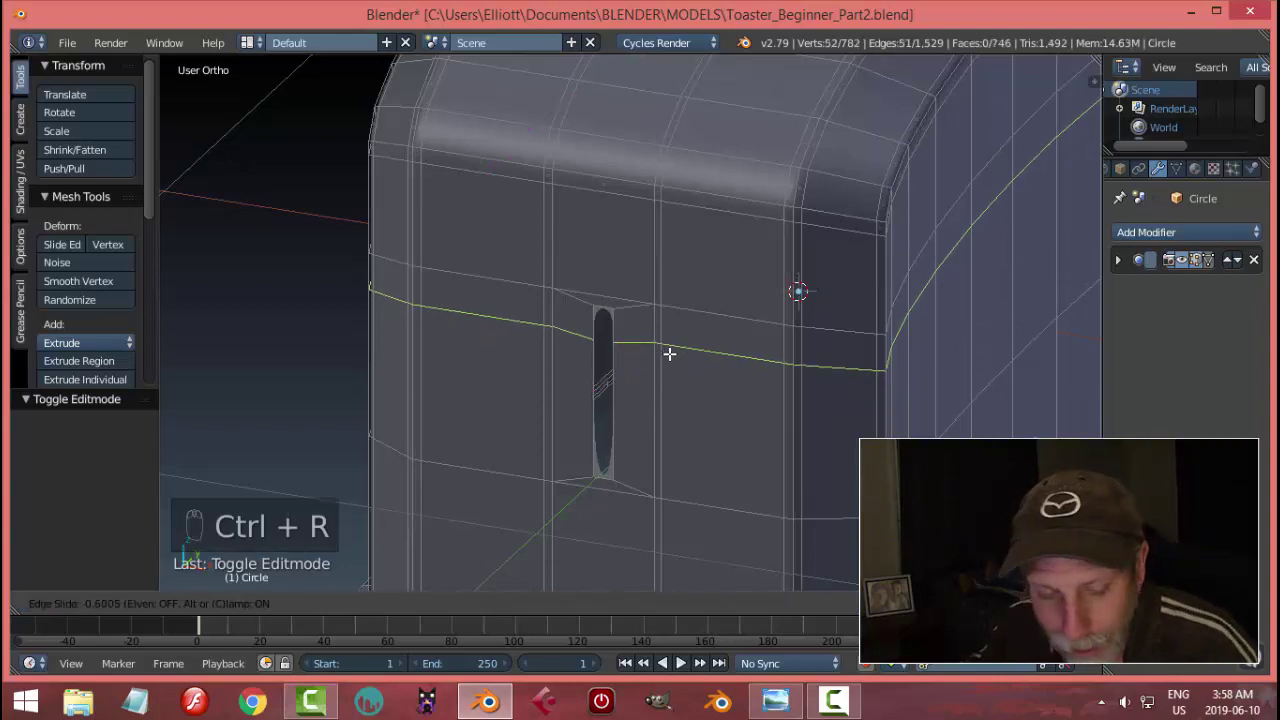
key(ctrl+z)
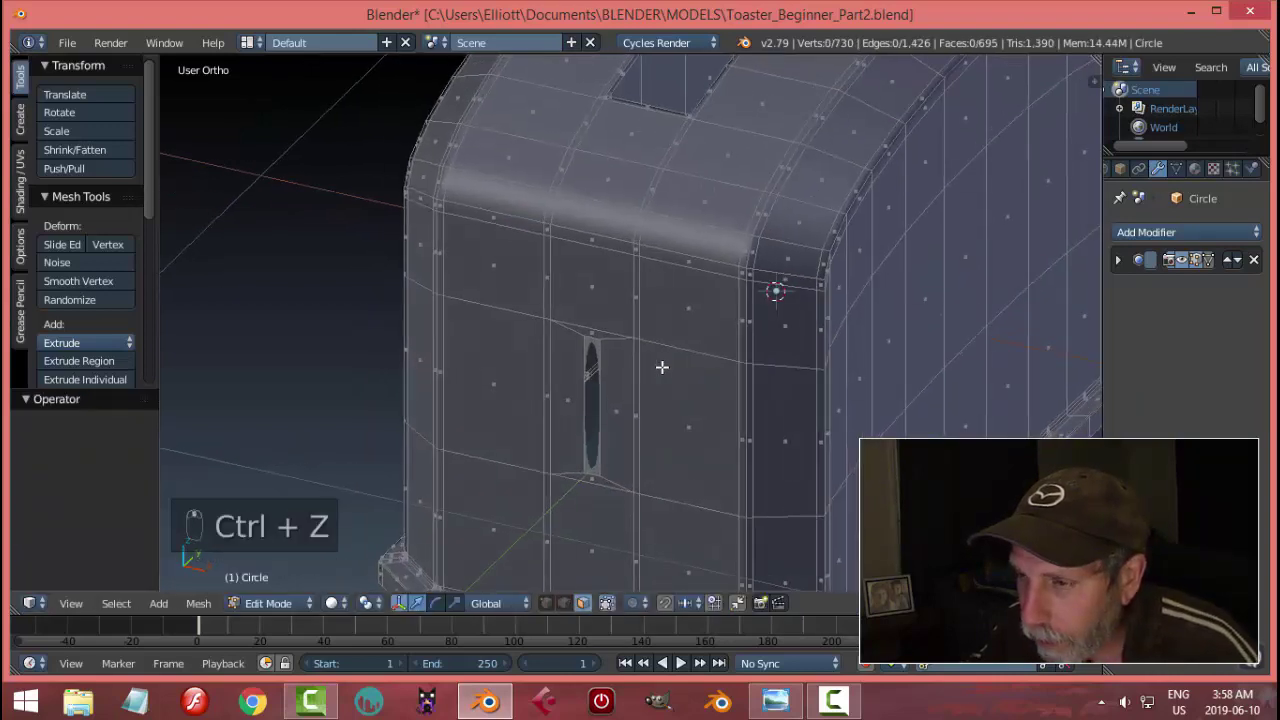
key(ctrl+Tab)
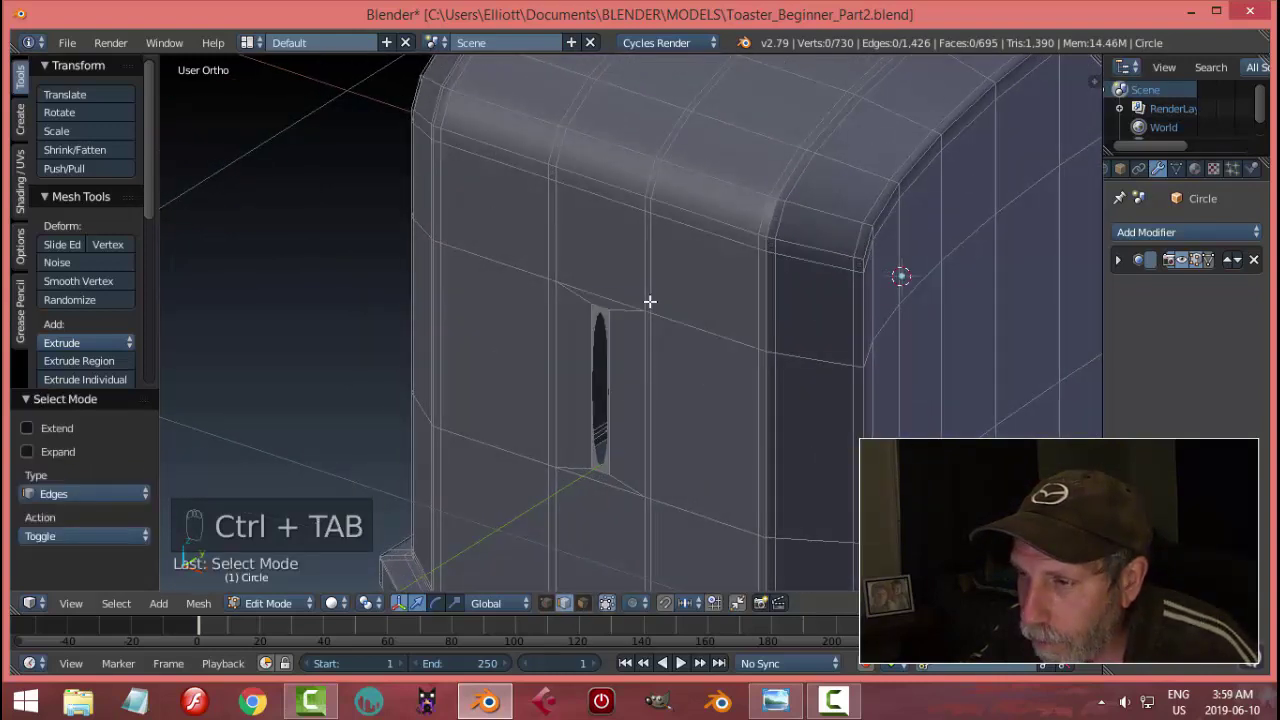
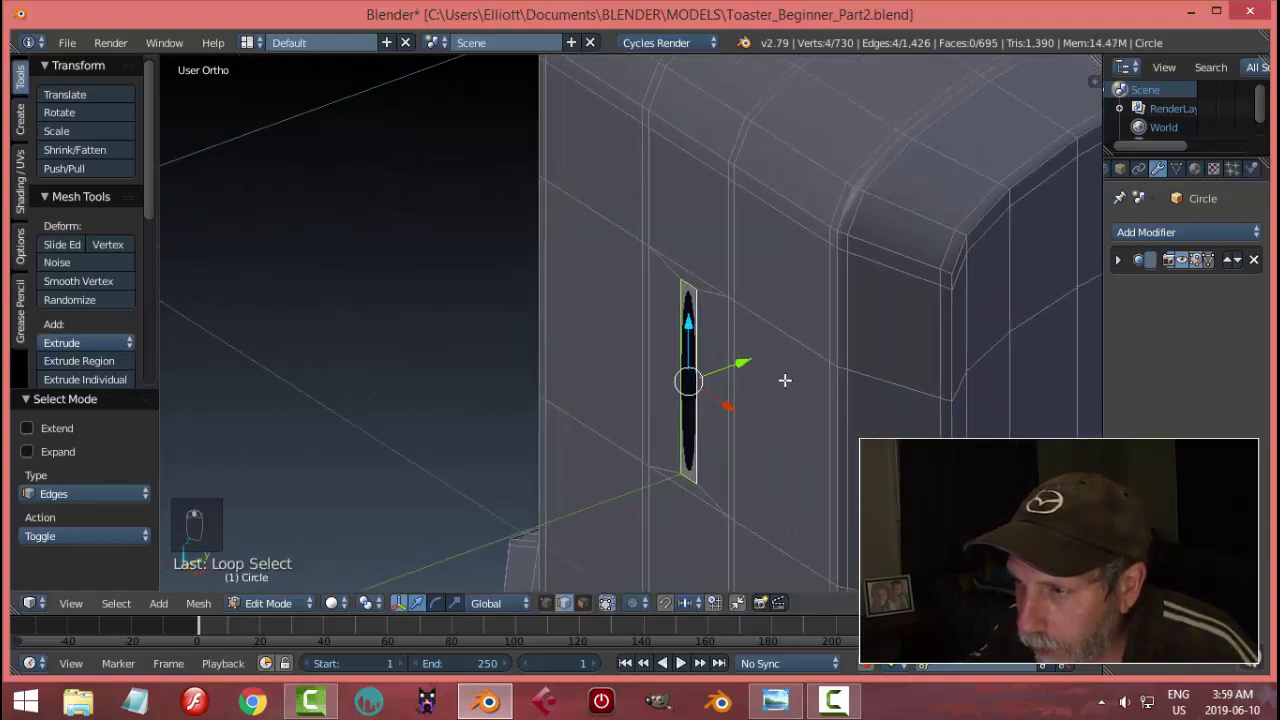
Step: Extrude the slot's rim edges inward on Y to give the lever slot inner walls, then check the smooth preview
key(e)
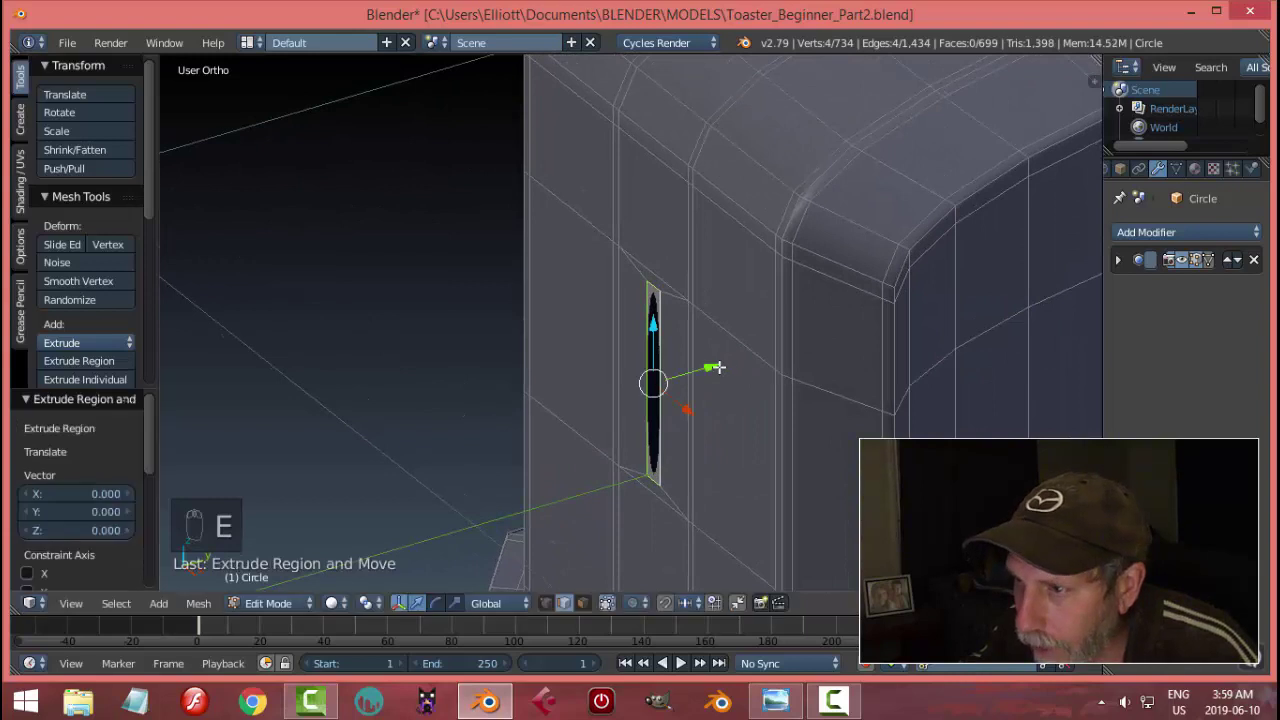
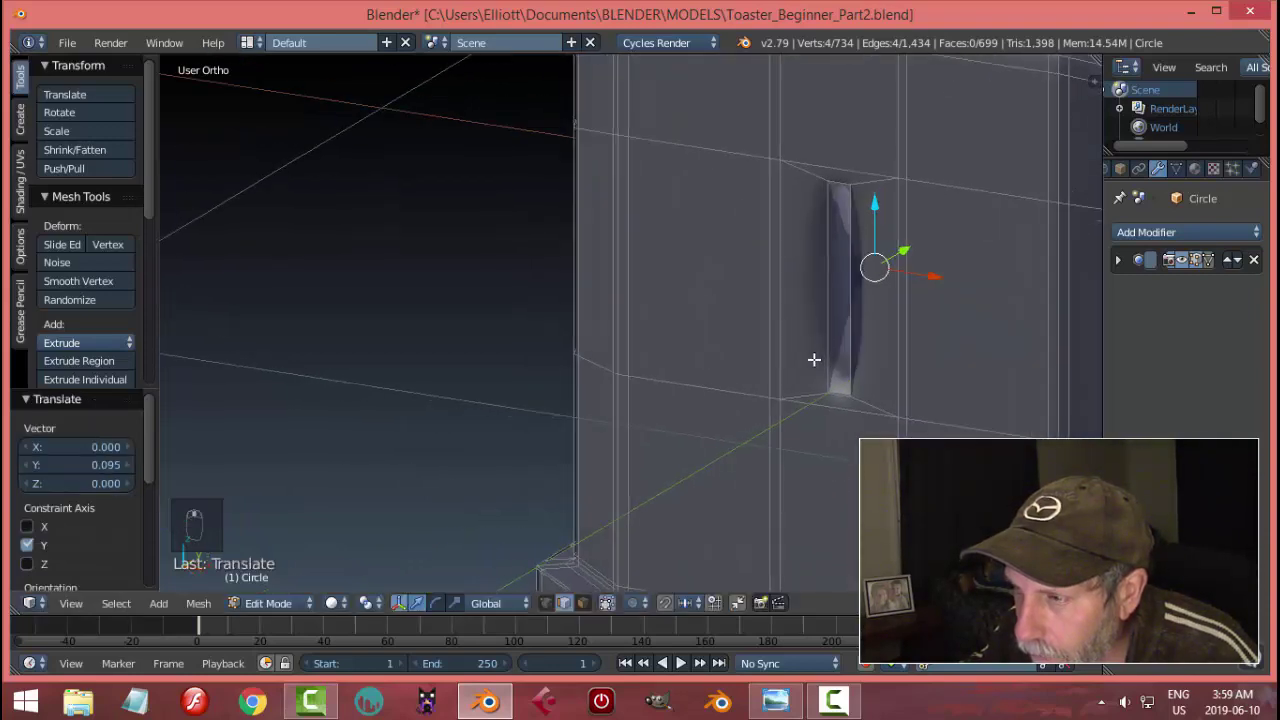
key(Tab)
middle_click(810, 356)
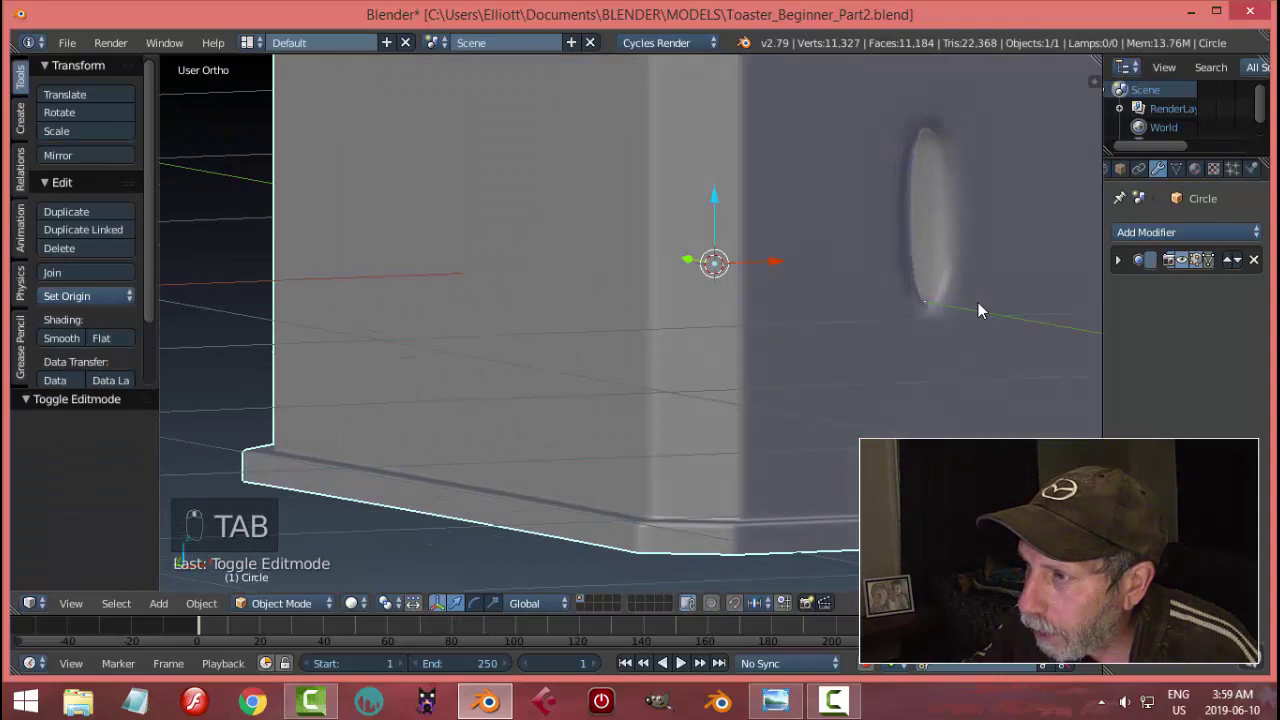
drag(1005, 303, 807, 351)
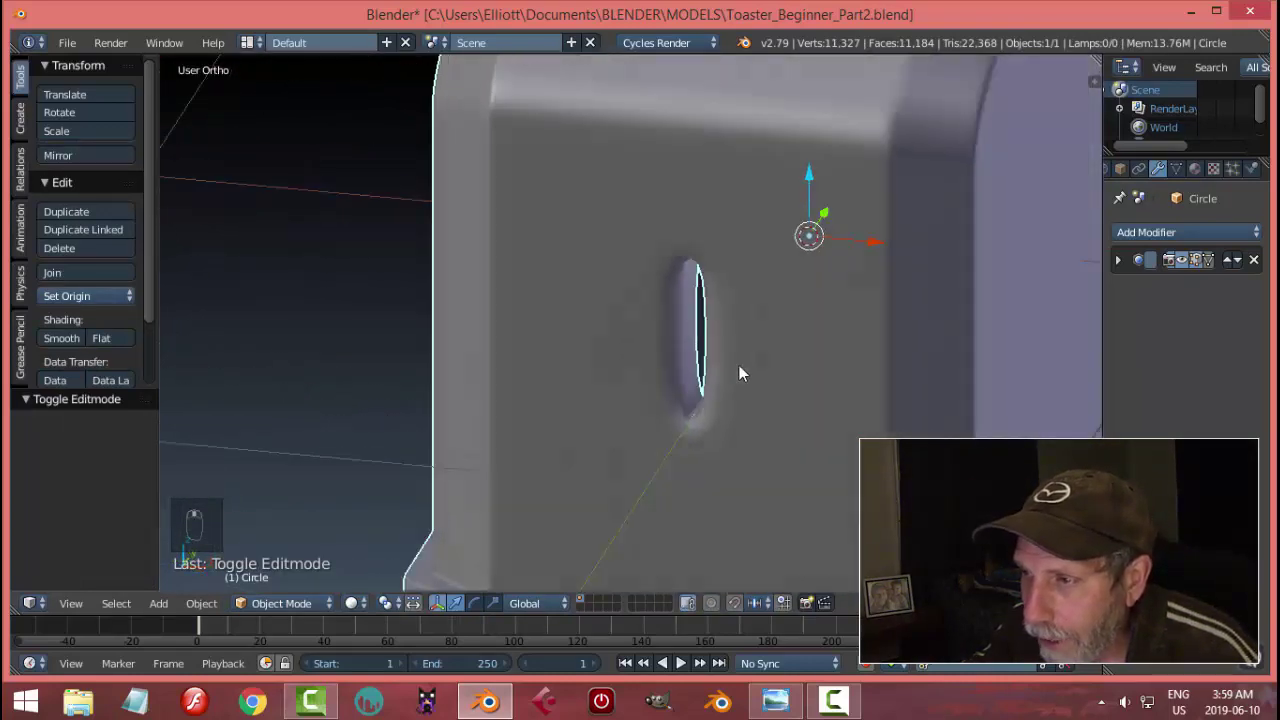
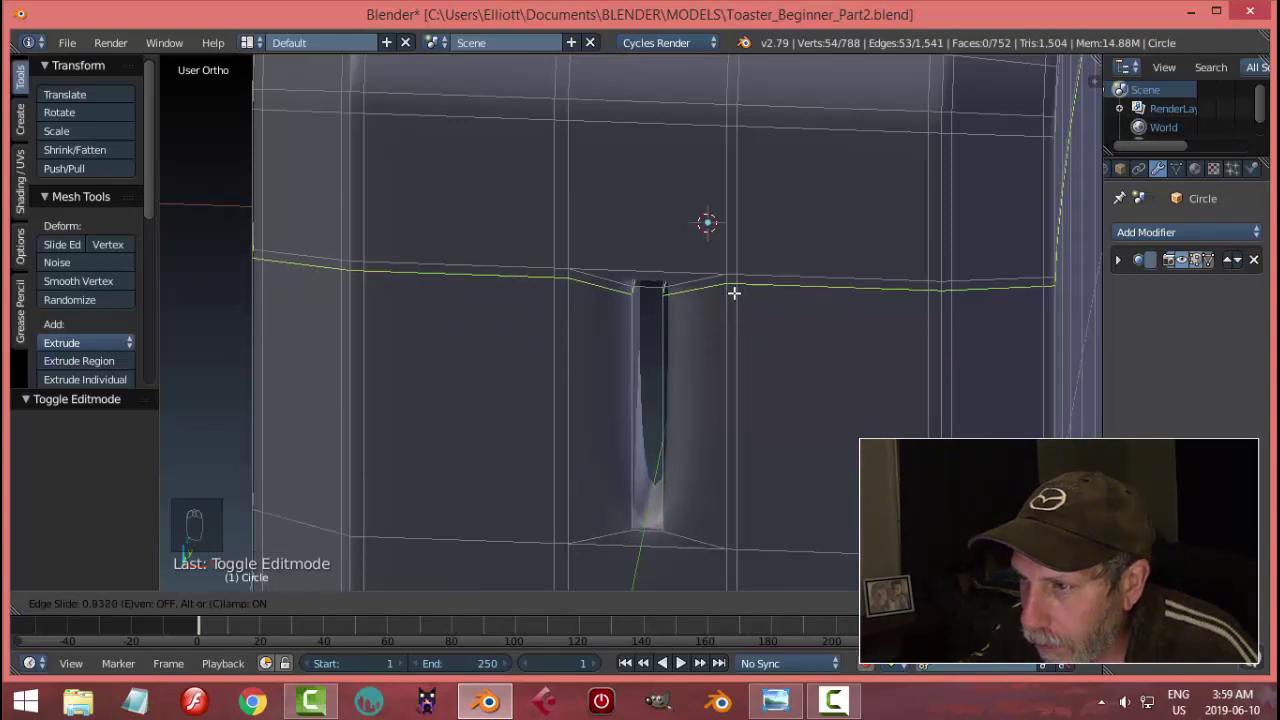
Step: Add a supporting edge loop below the slot and preview the smoothed result
key(ctrl+r)
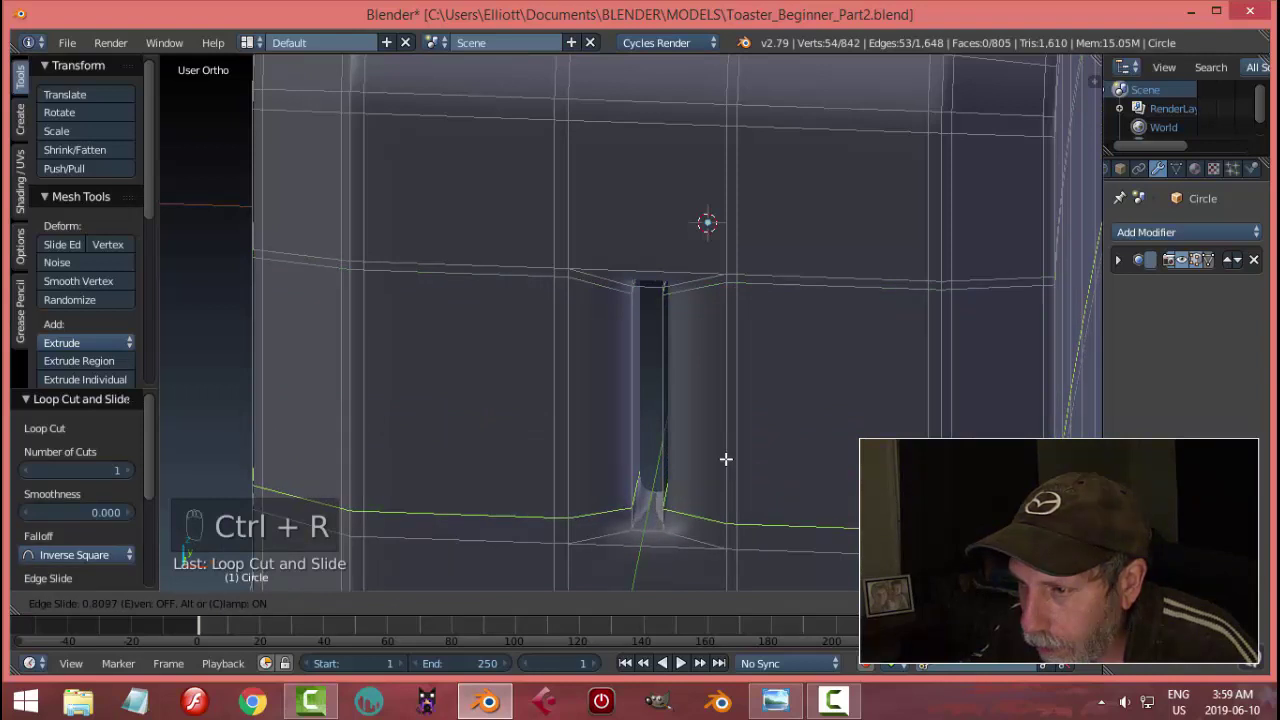
key(Tab)
middle_click(702, 474)
key(a)
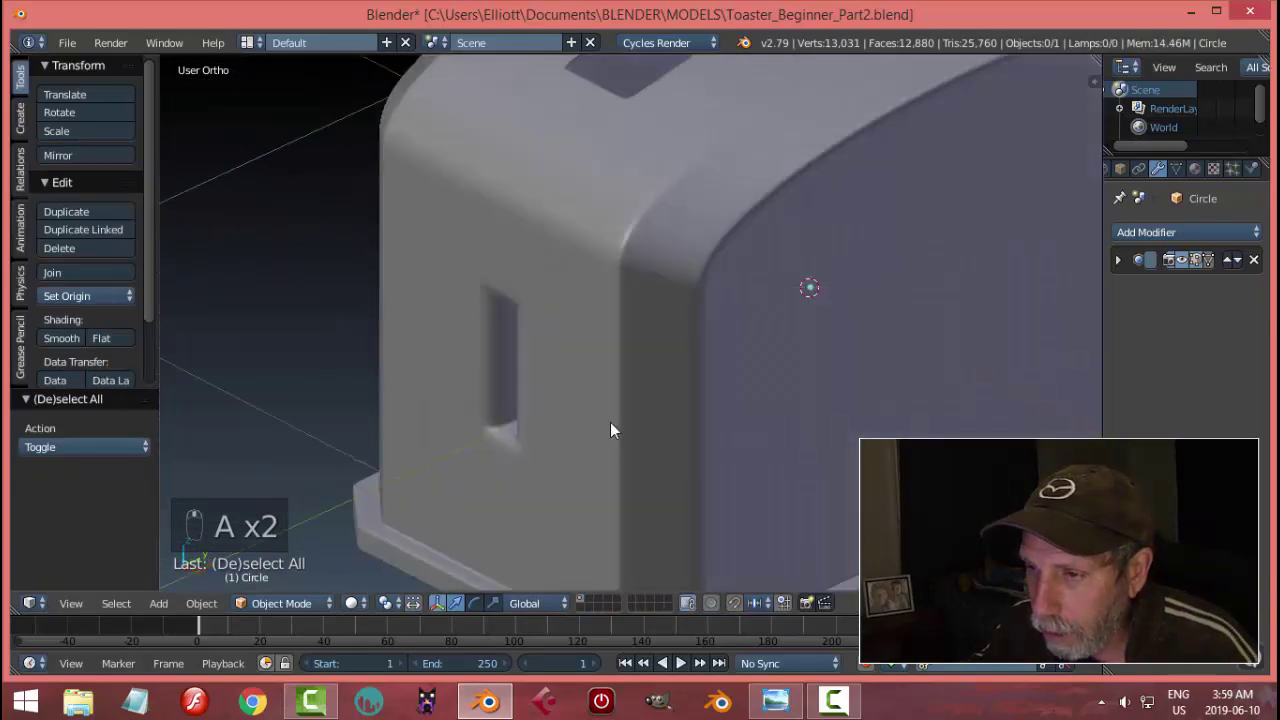
key(Tab)
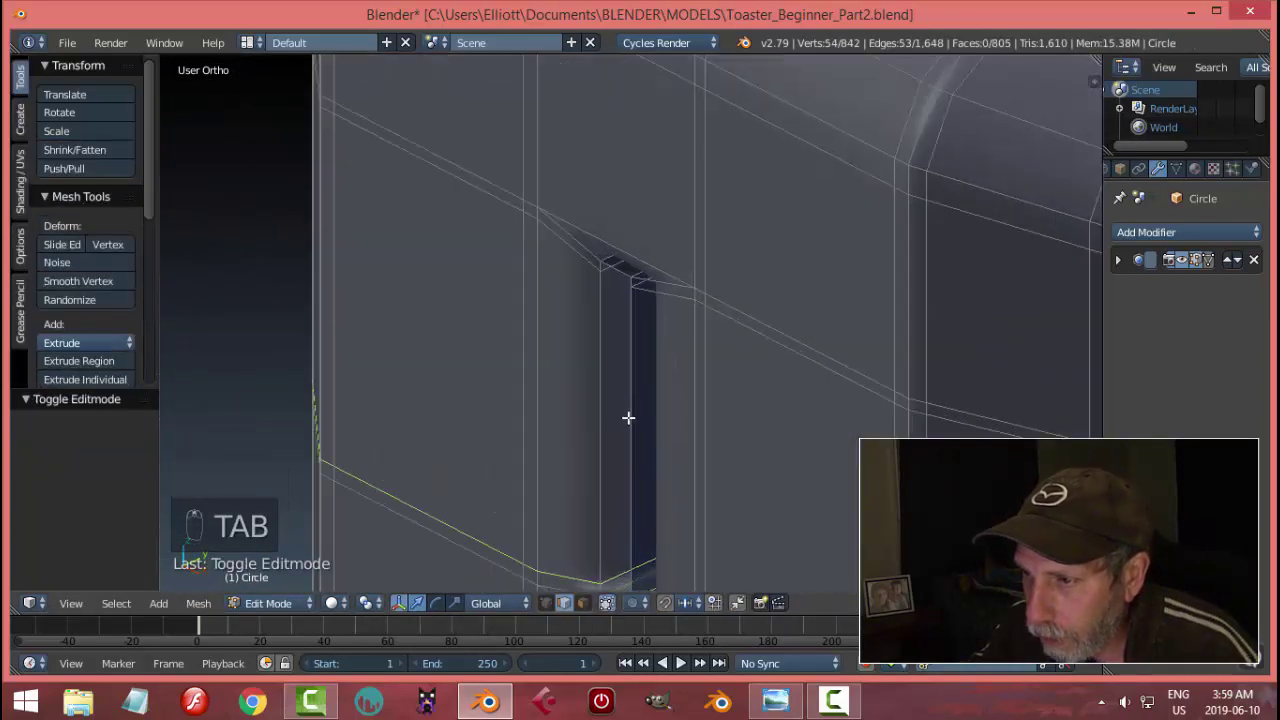
key(a)
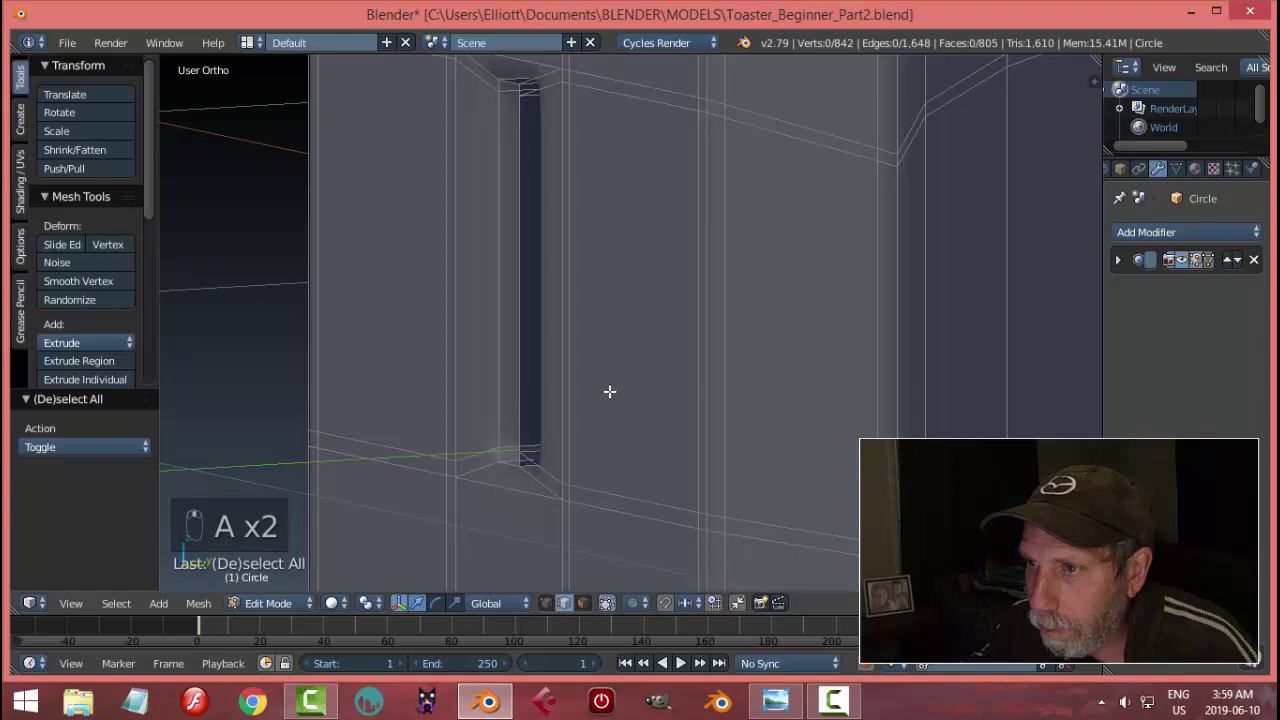
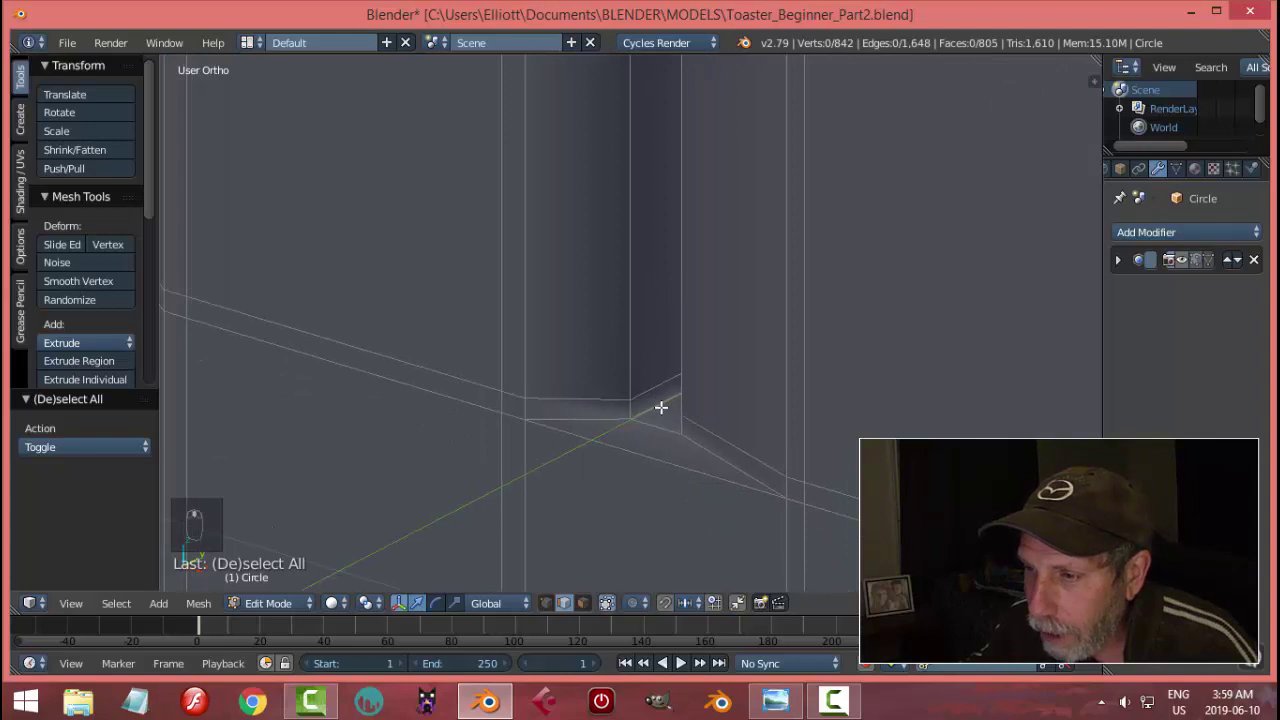
Step: Add an edge loop inside the slot's depth to tighten its rim in the smooth preview
key(ctrl+r)
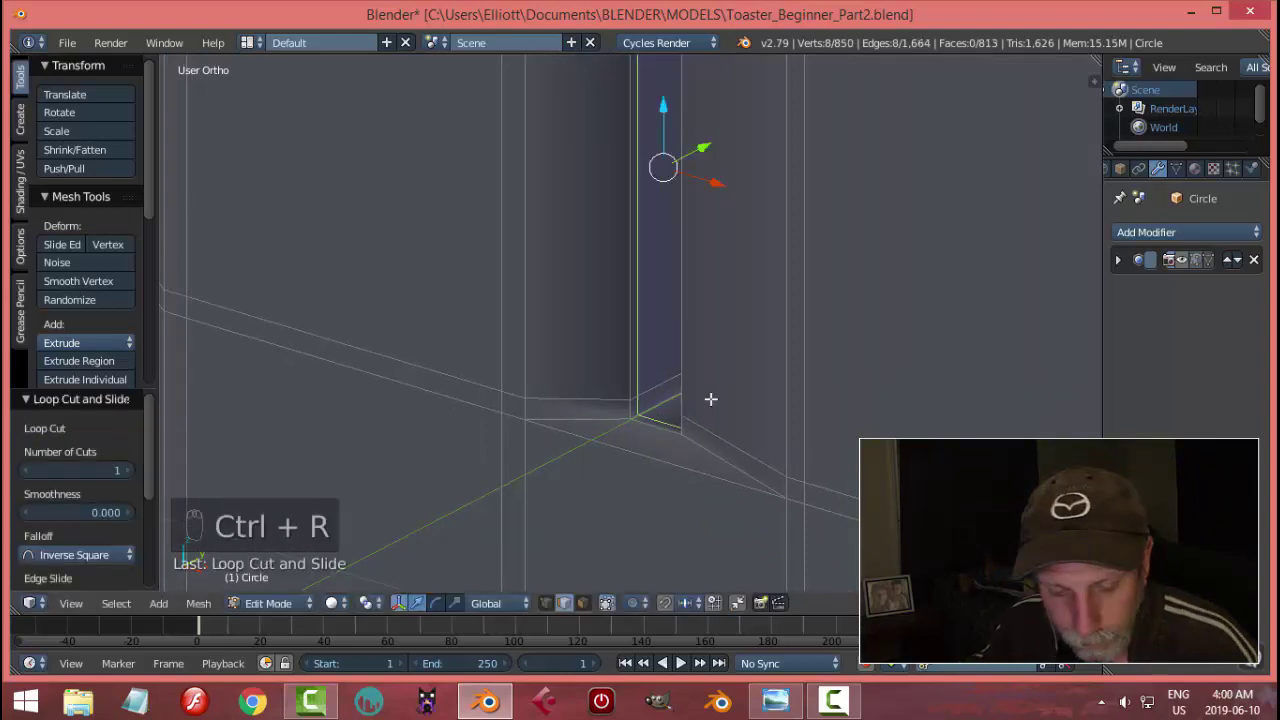
key(a)
key(Tab)
drag(1194, 268, 814, 281)
key(a)
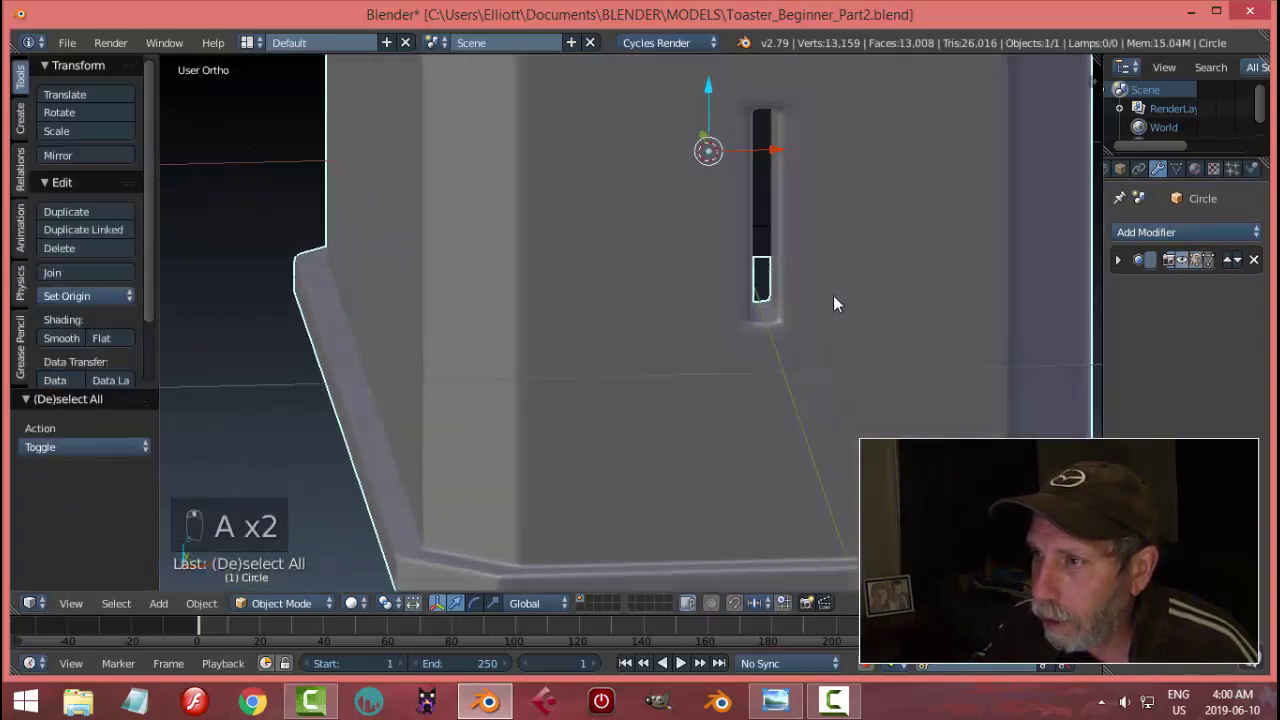
drag(842, 314, 755, 260)
right_click(755, 260)
Step: Add one more edge loop framing the slot, then return to Object Mode to inspect the sharpened side slot
key(Tab)
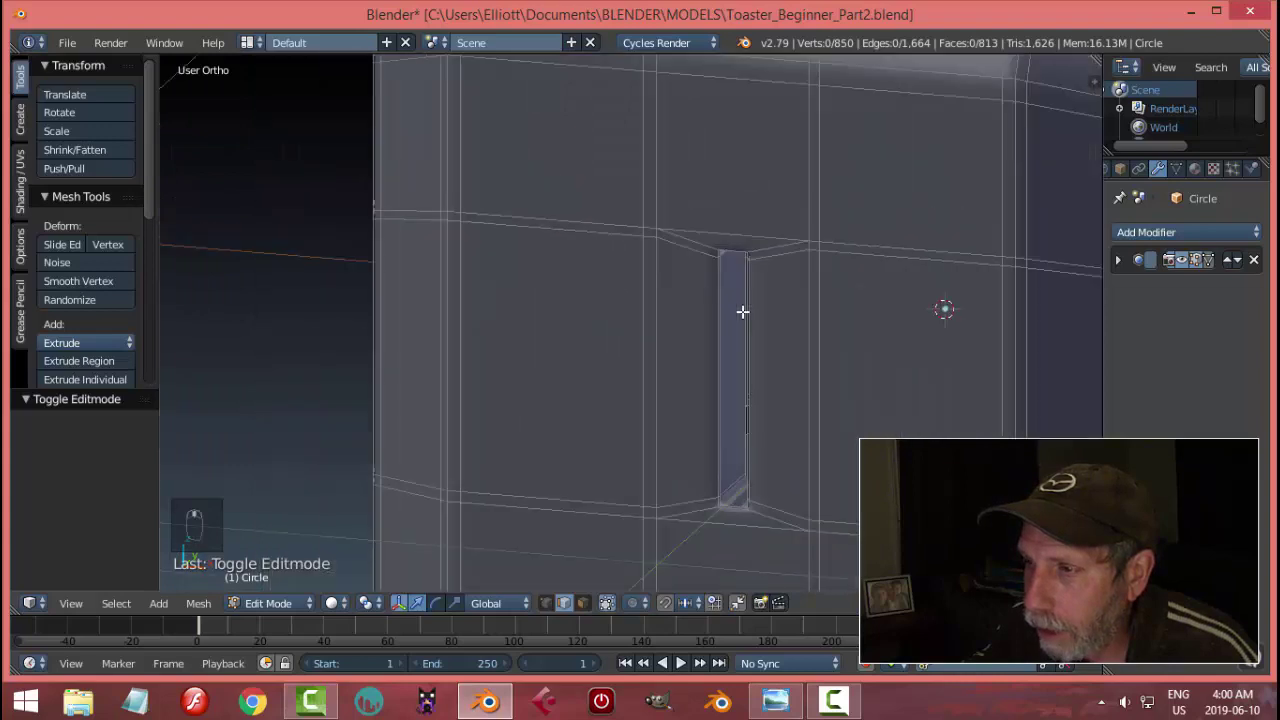
key(ctrl+r)
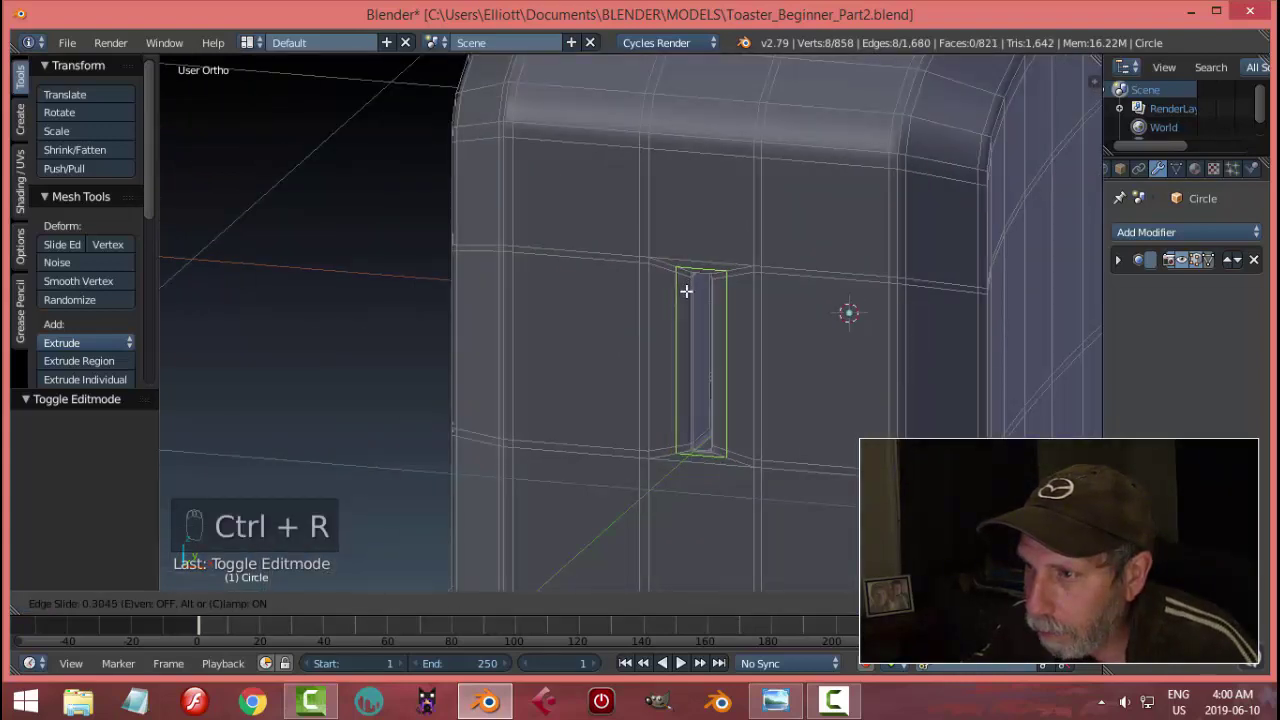
key(Tab)
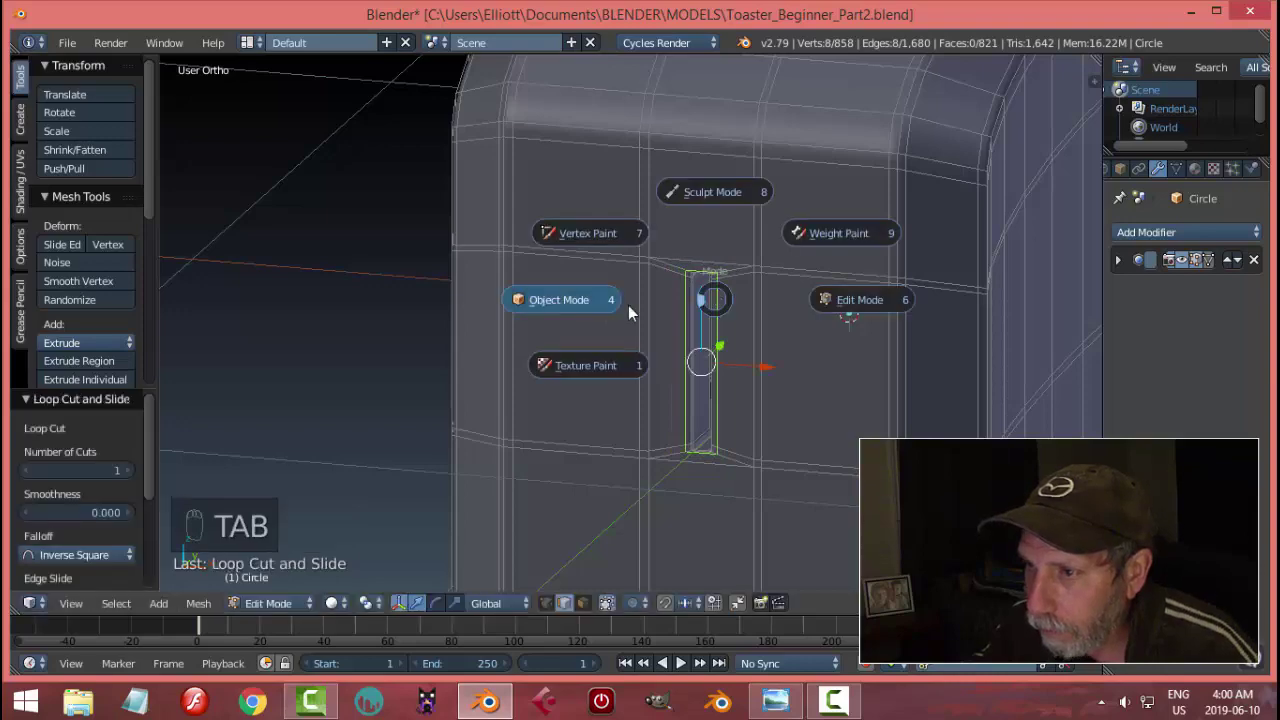
key(a)
drag(754, 318, 710, 351)
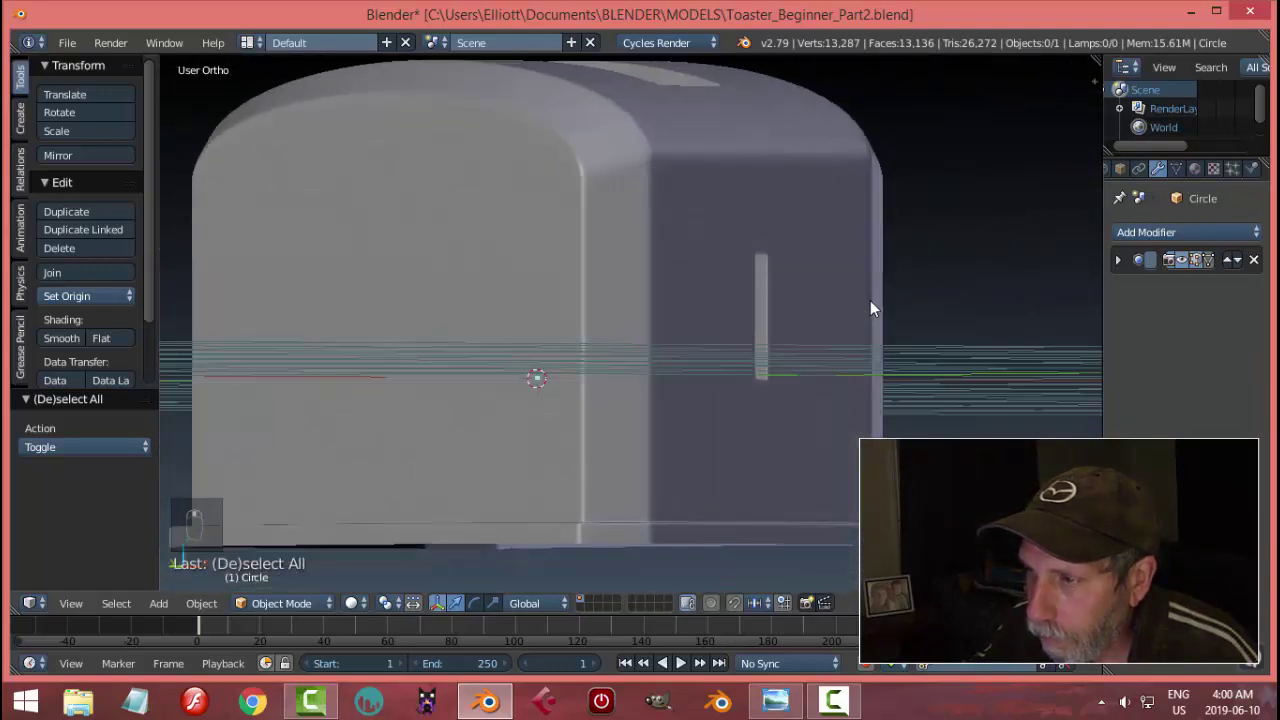
middle_click(861, 349)
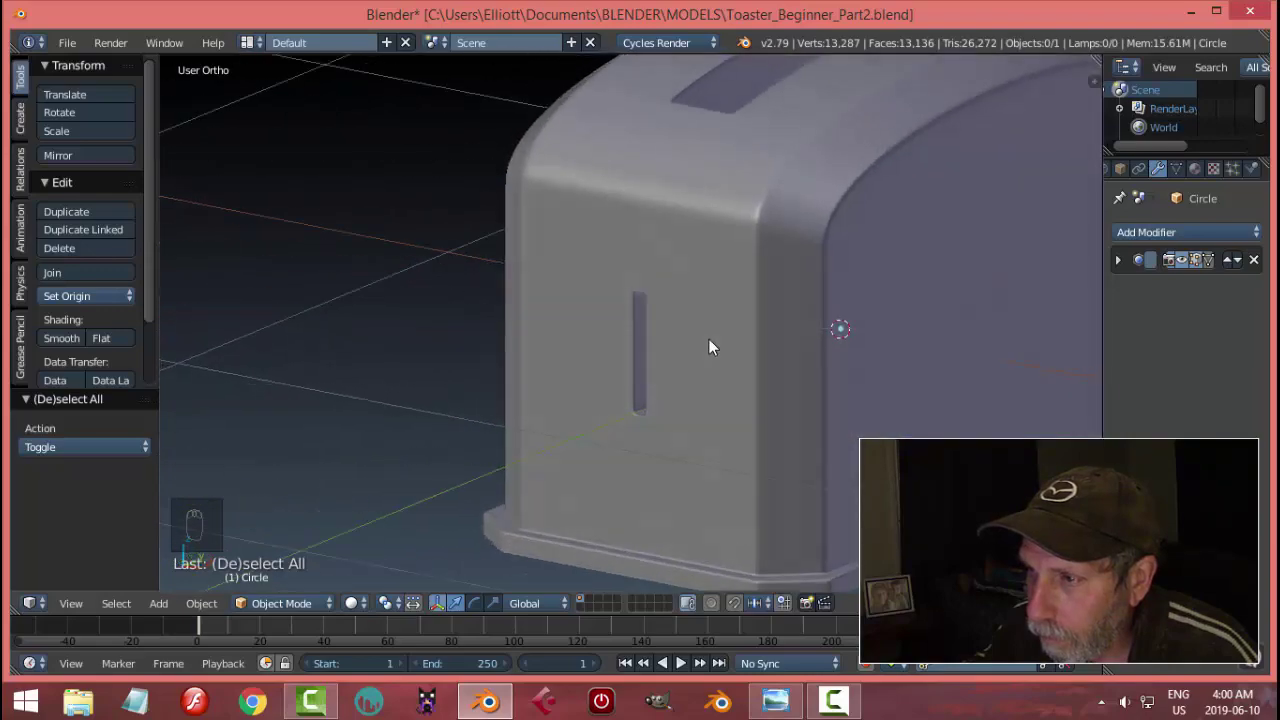
drag(781, 365, 770, 274)
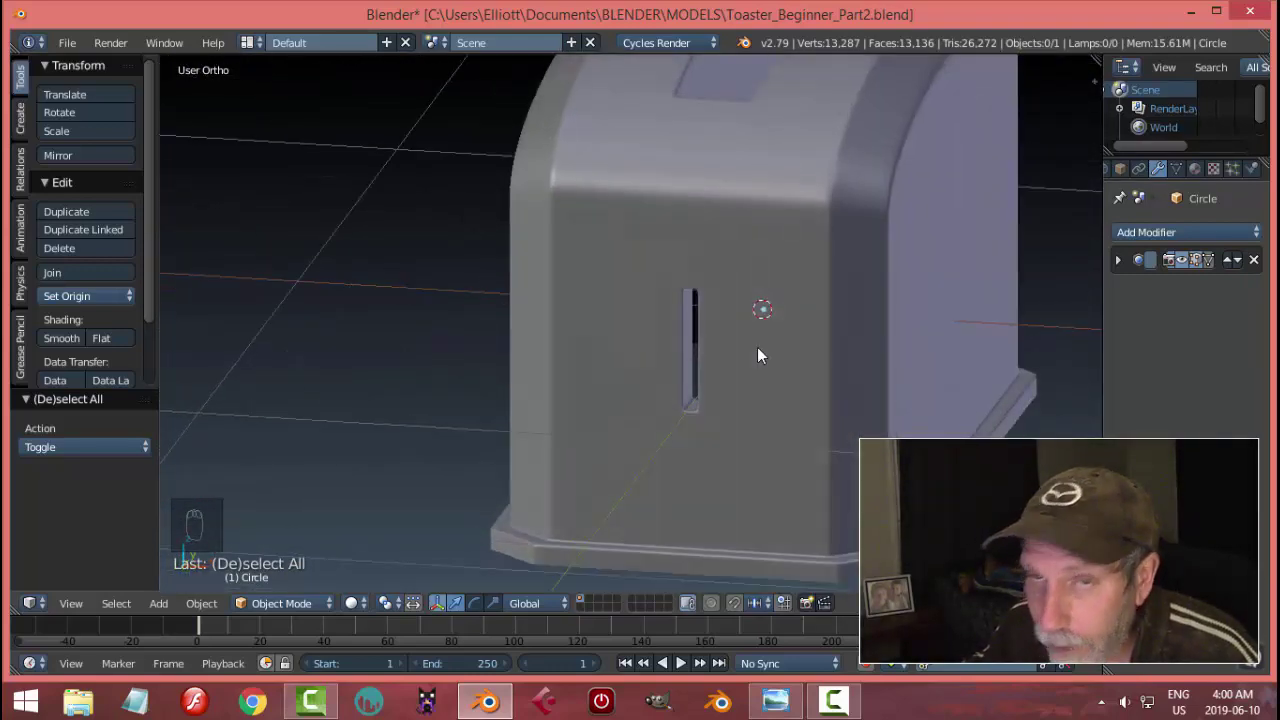
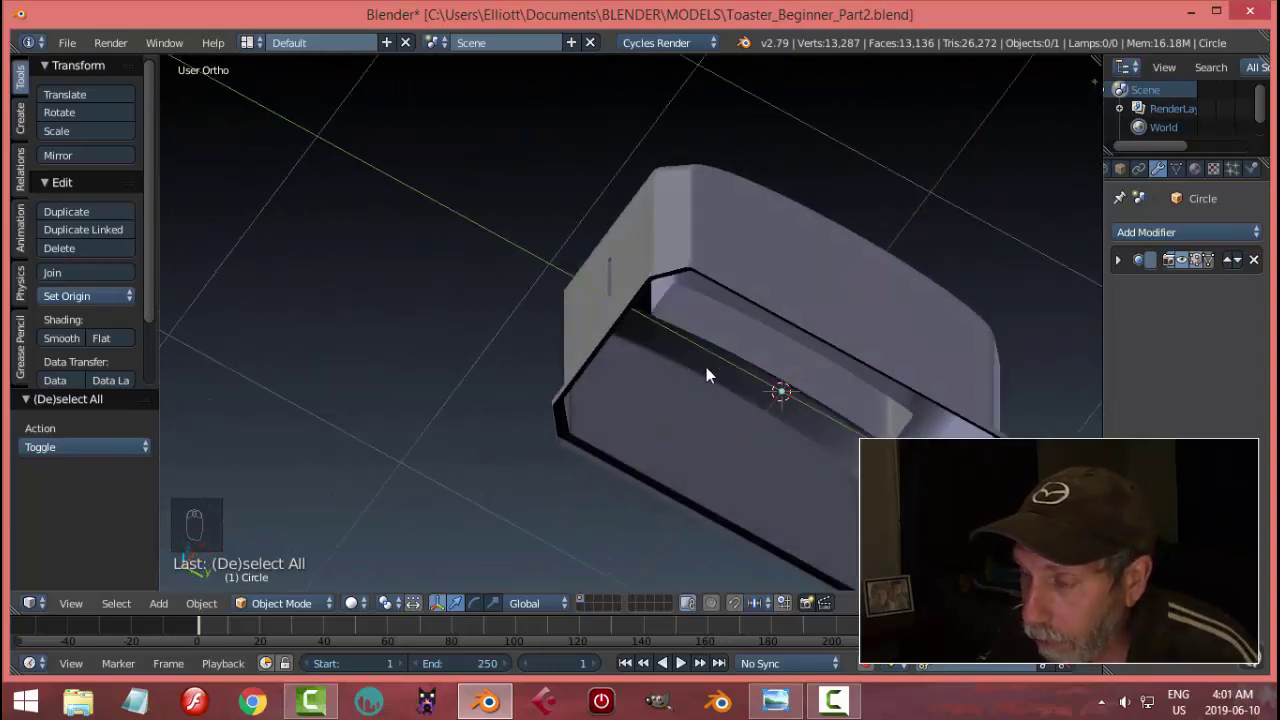
Step: Add a trial cube beside the toaster and shrink it to a small block
drag(758, 369, 775, 370)
key(shift+a)
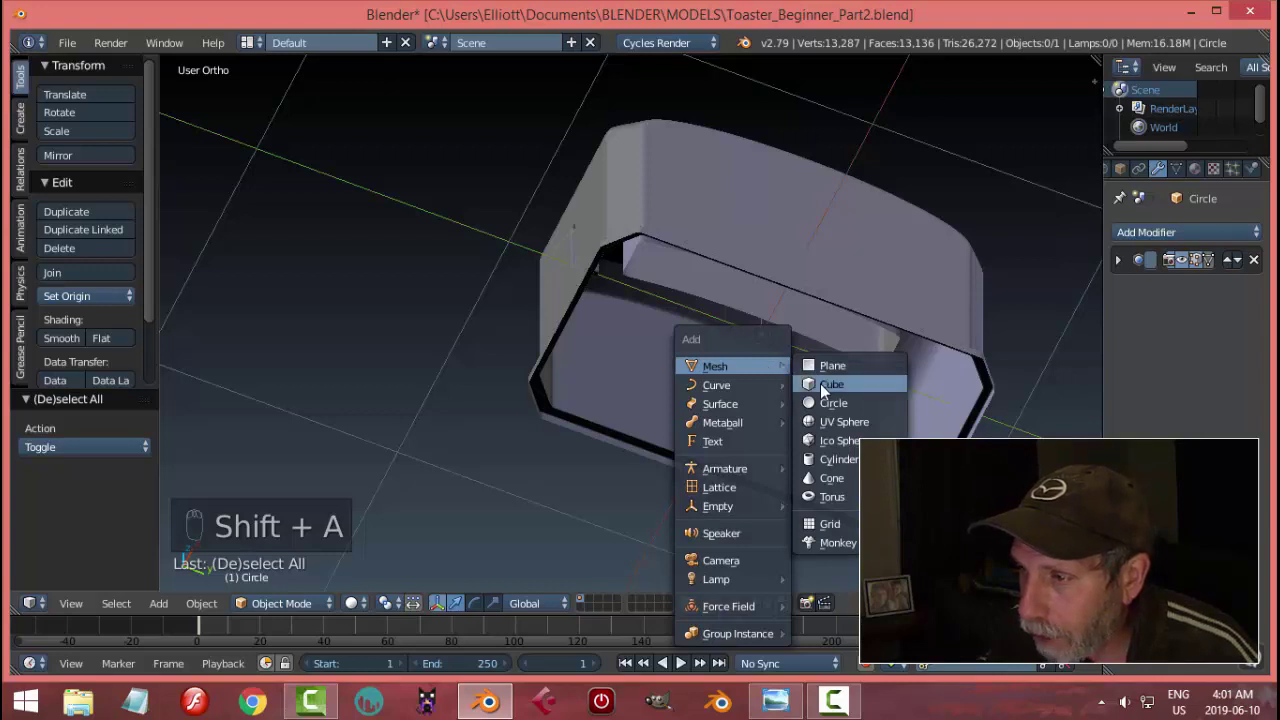
middle_click(779, 357)
key(Tab)
key(s)
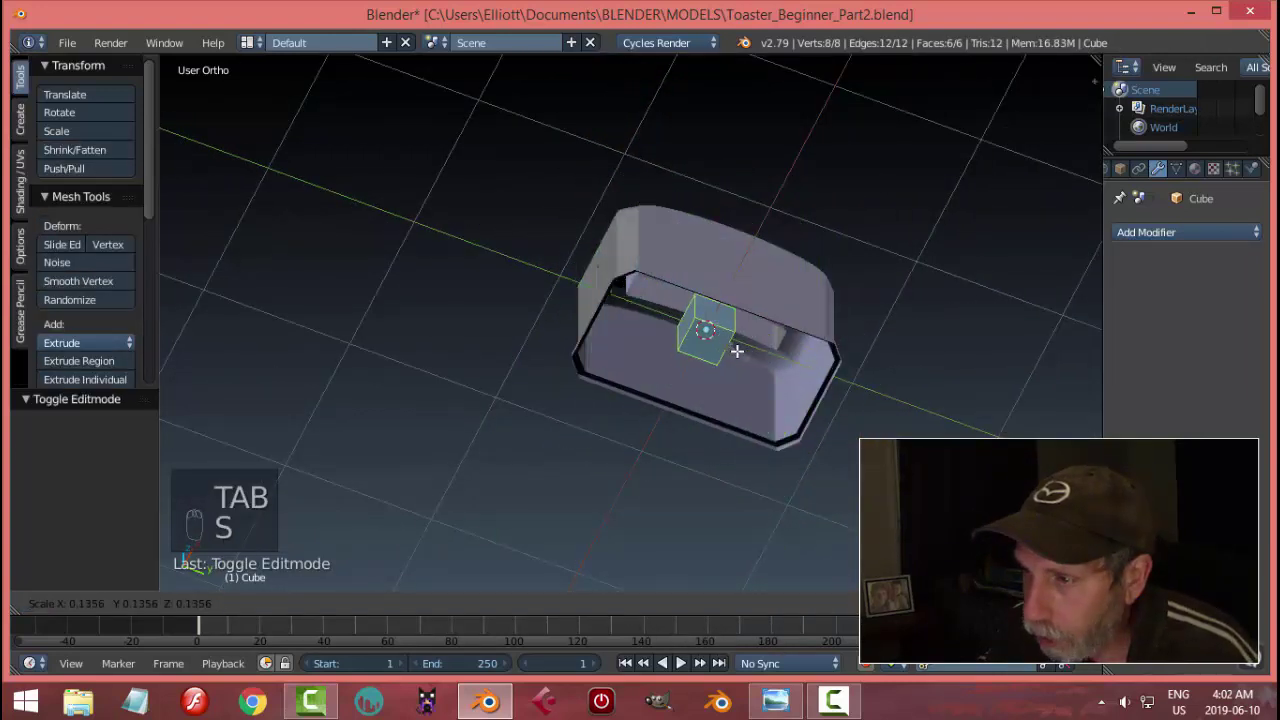
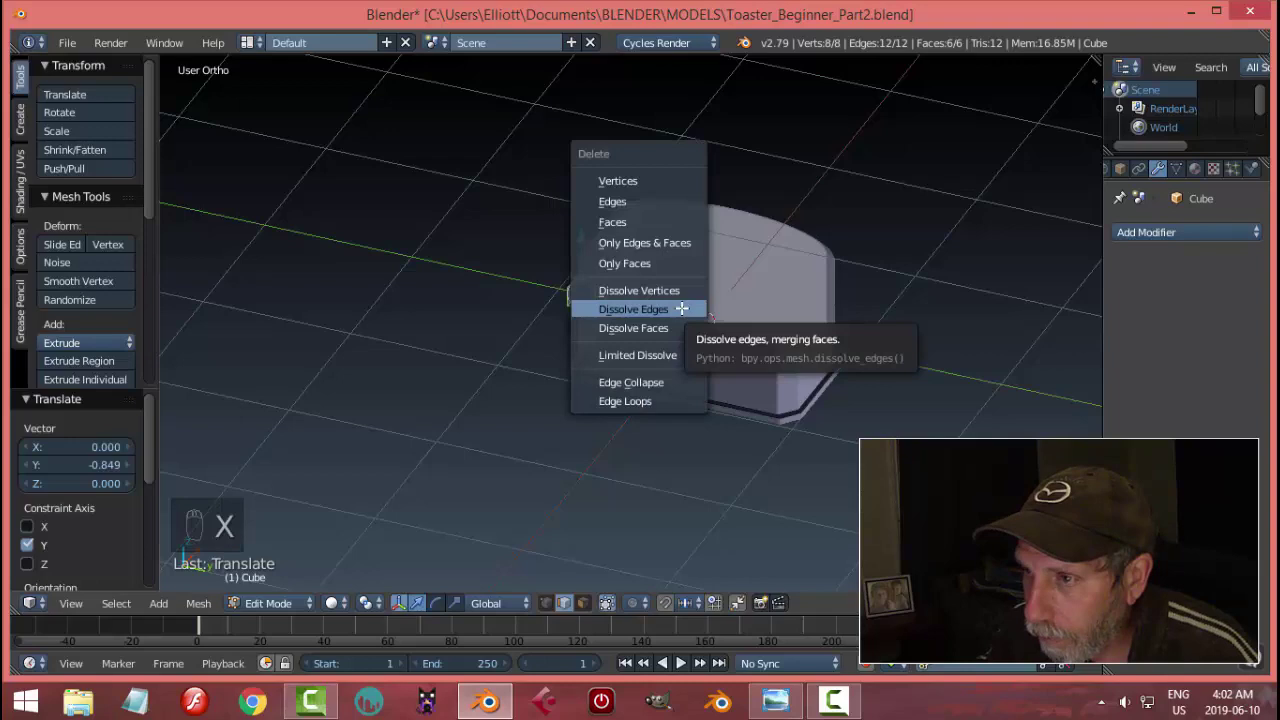
Step: Delete the trial cube and reopen the toaster body for mesh editing
key(Tab)
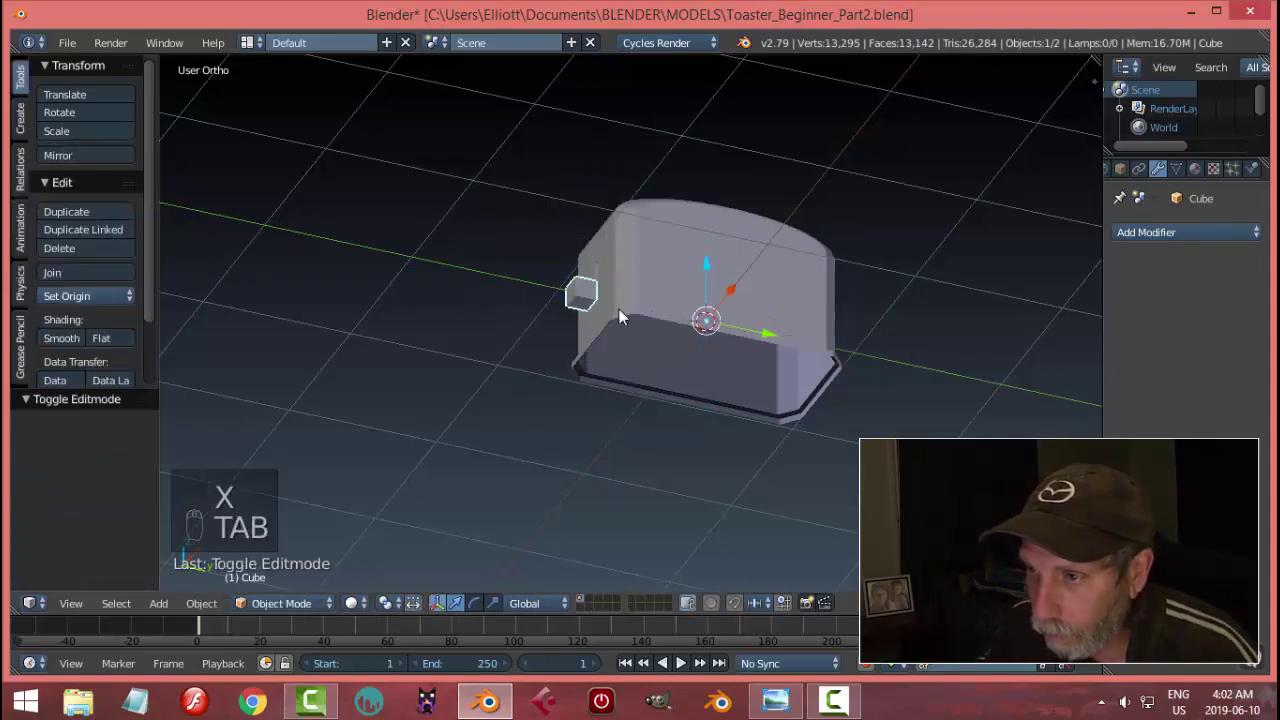
key(x)
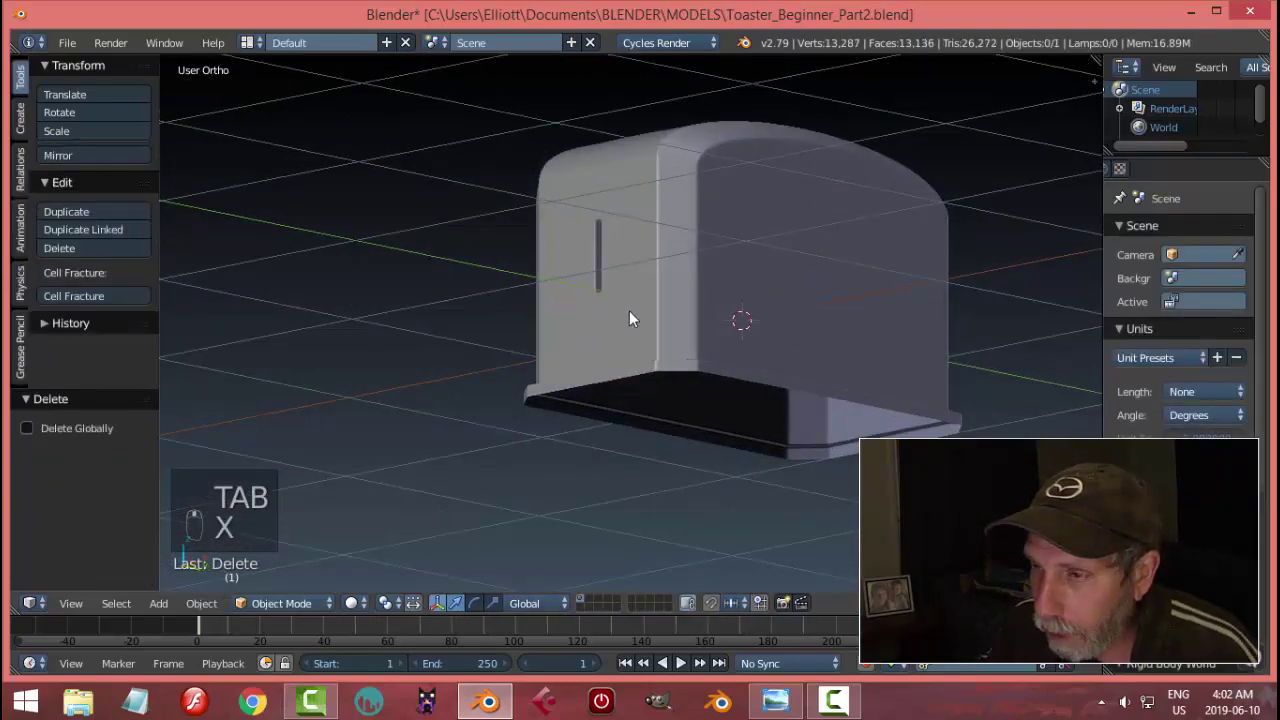
drag(672, 325, 709, 362)
key(Tab)
Step: Snap the 3D cursor to the side lever slot and leave the toaster mesh
key(a)
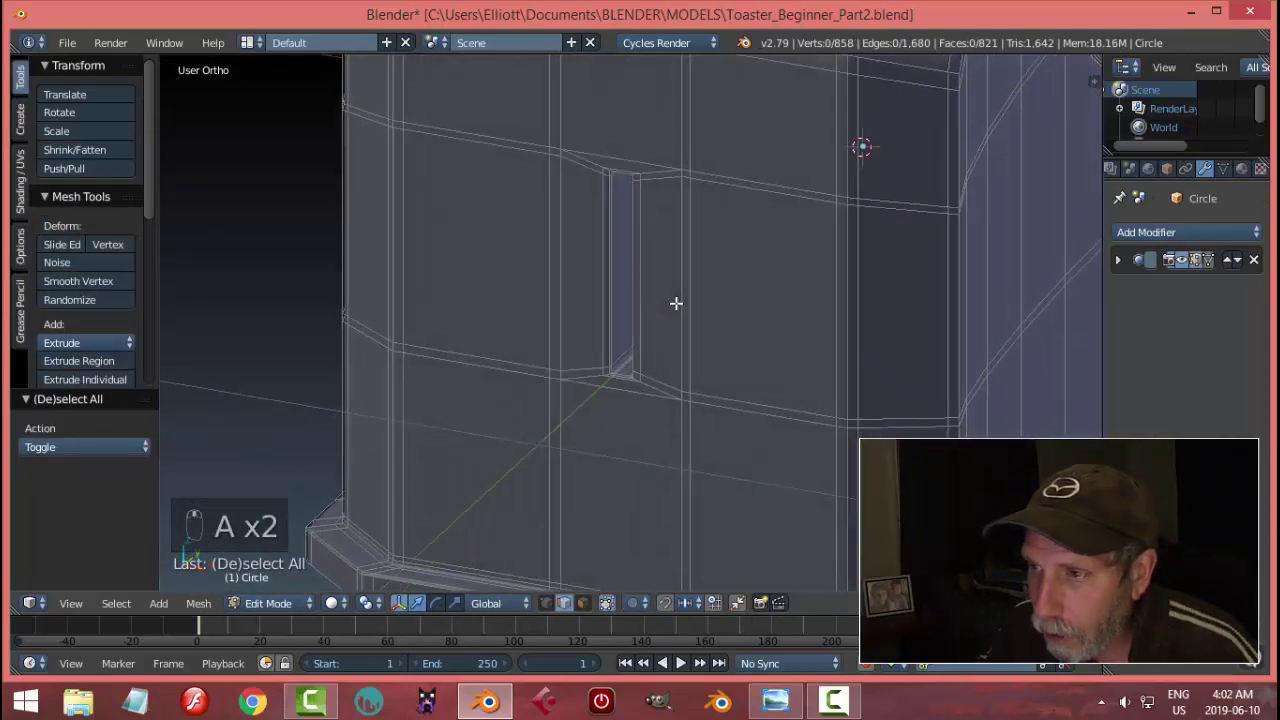
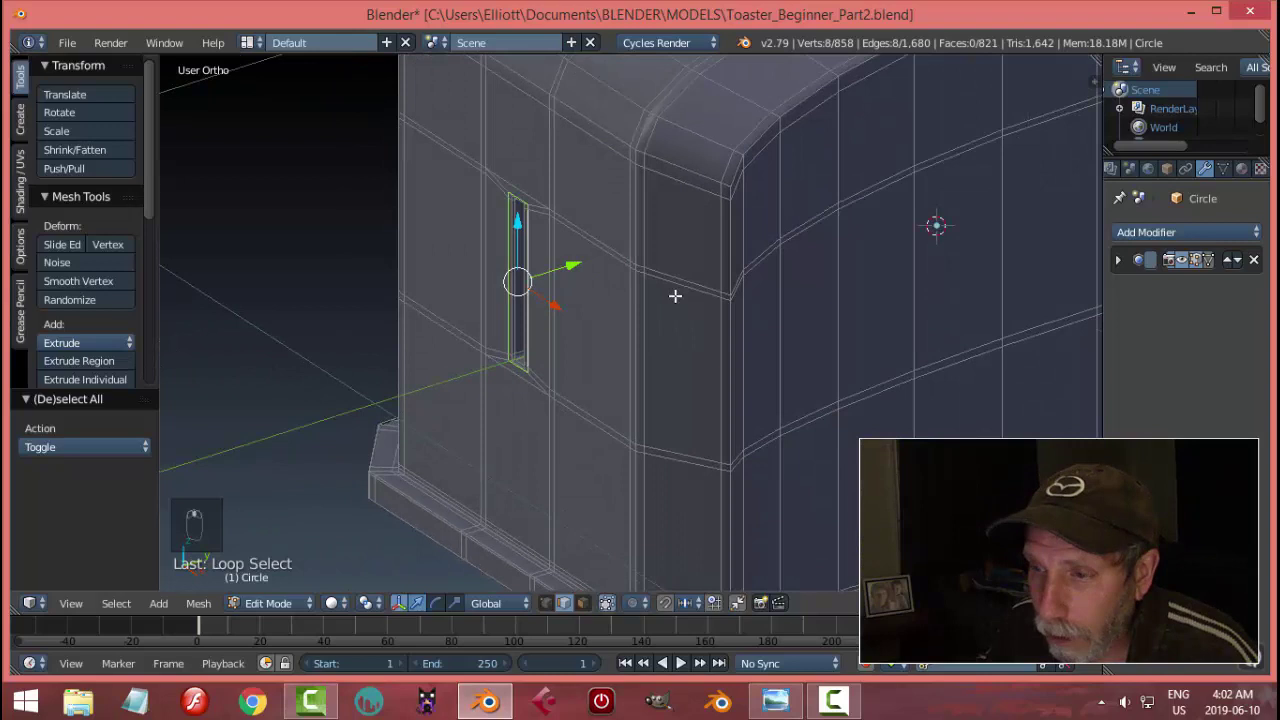
key(shift+s)
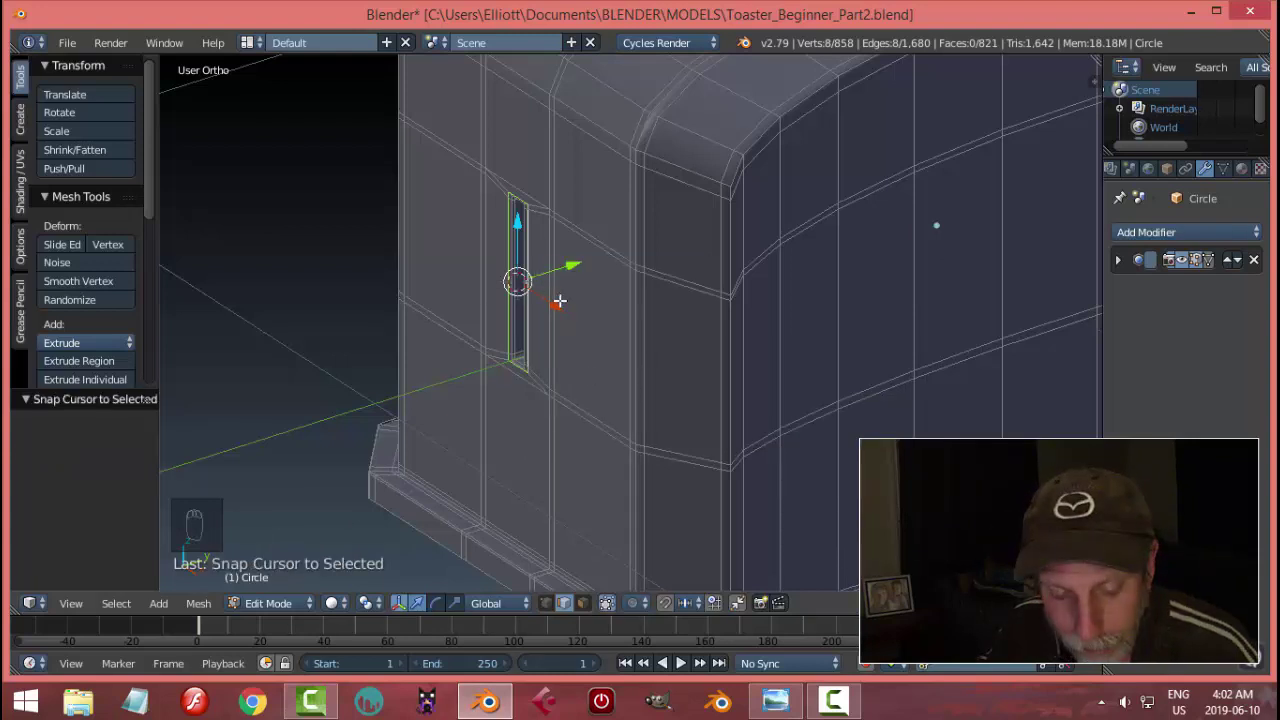
key(a)
key(Tab)
drag(524, 314, 562, 294)
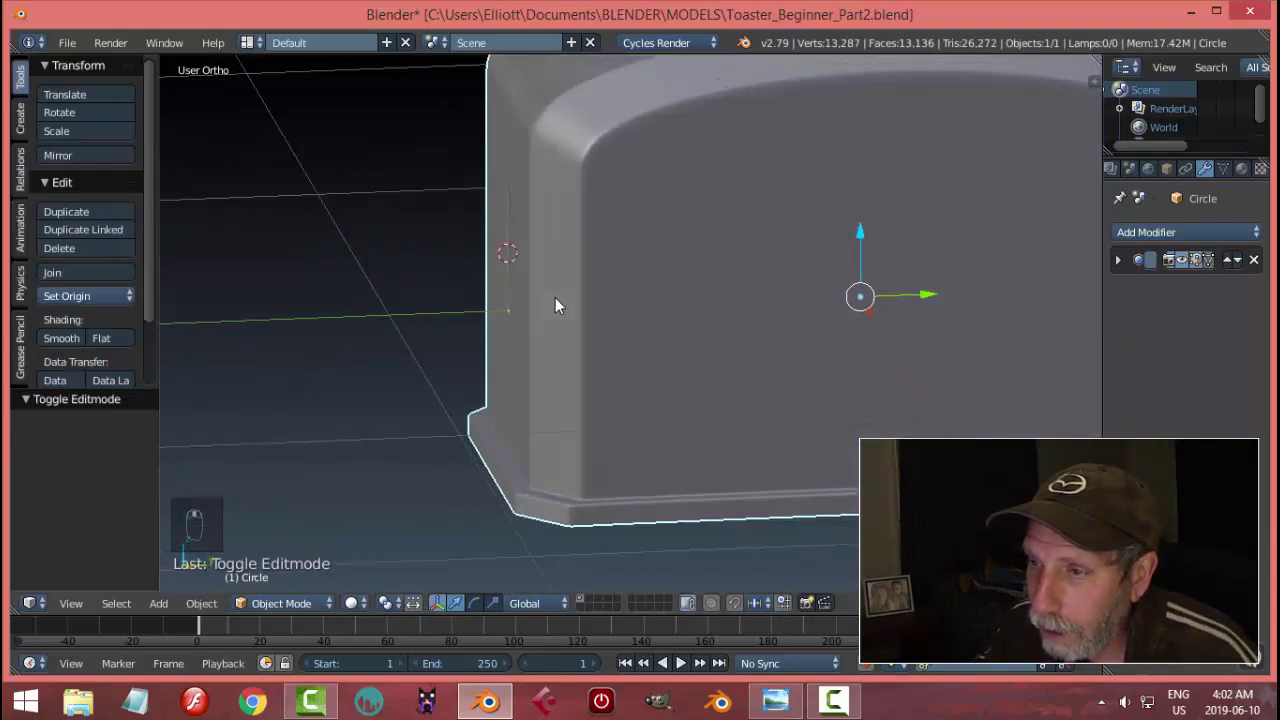
Step: Add a cube at the slot, shrink it too far and delete it
key(shift+a)
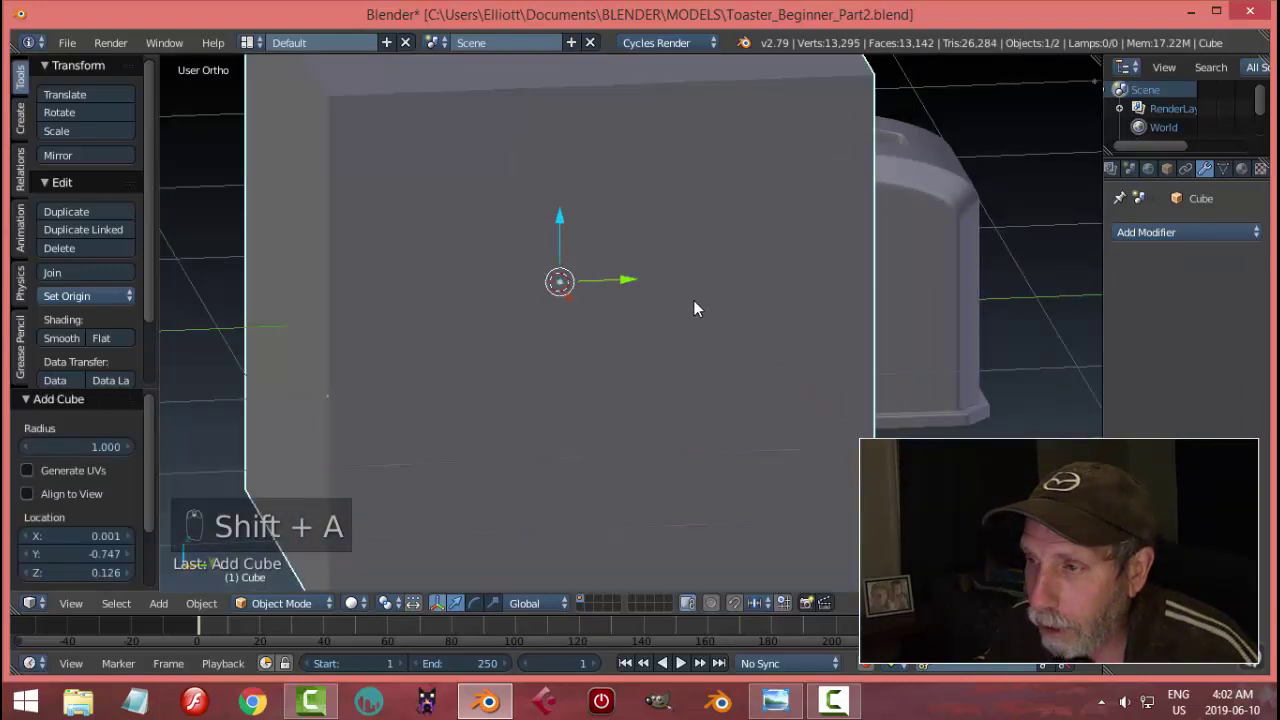
key(s)
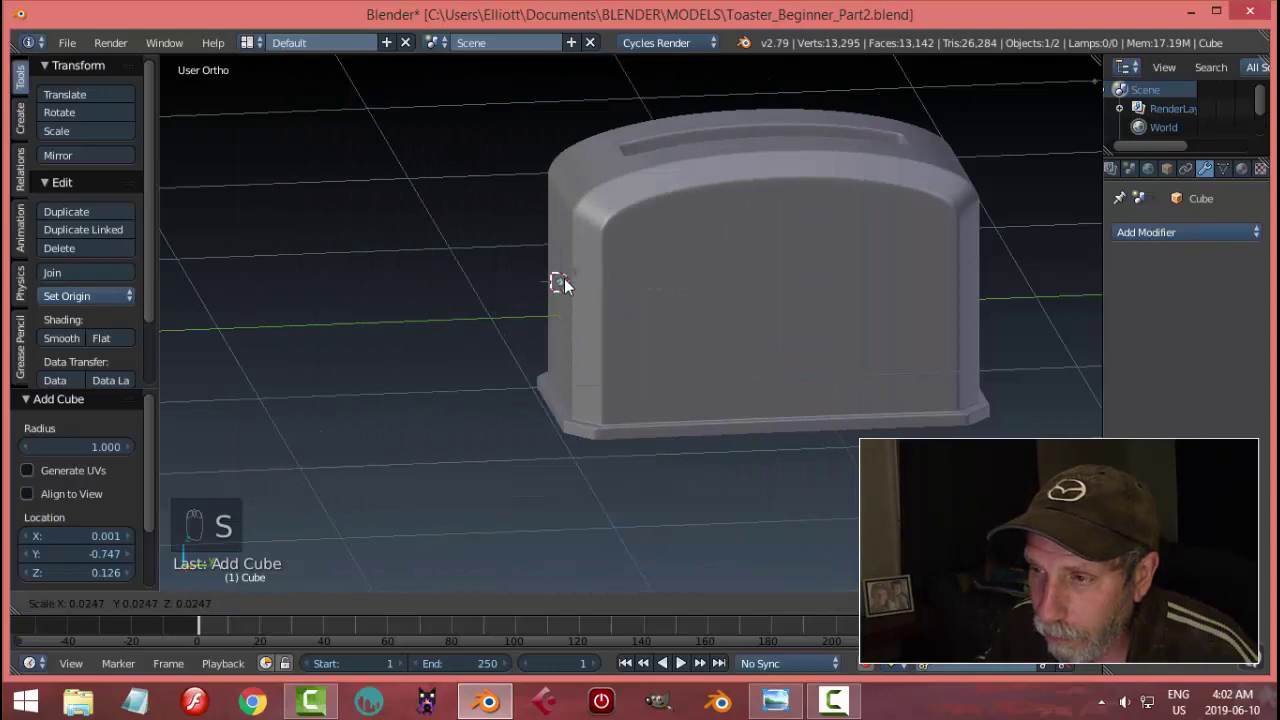
drag(680, 298, 746, 342)
key(x)
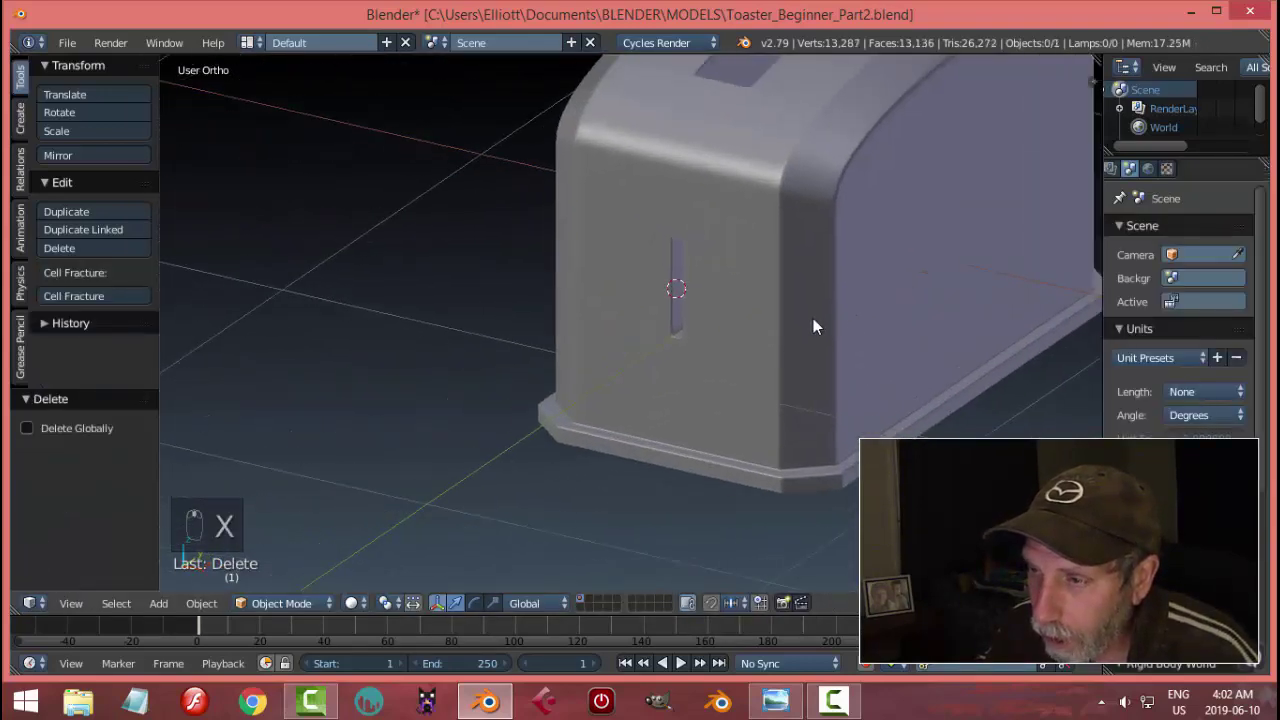
Step: Add a fresh cube at the slot and begin scaling it down in Edit Mode
key(shift+a)
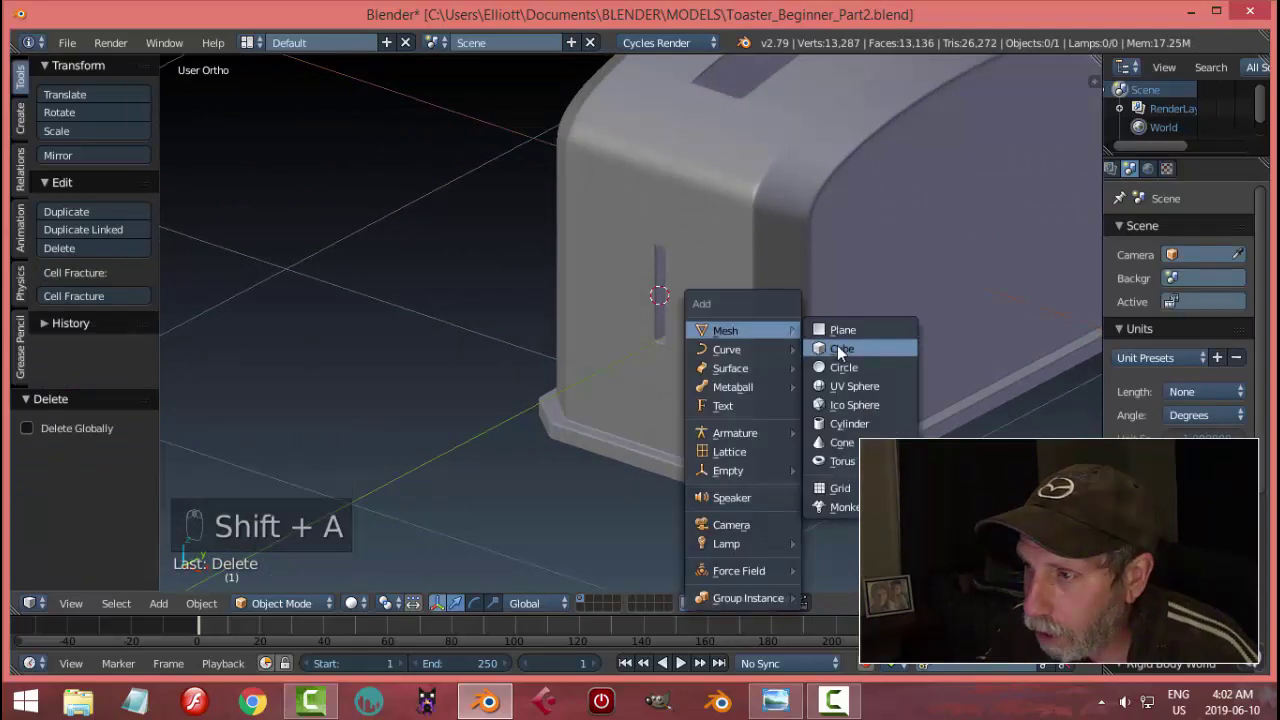
key(Tab)
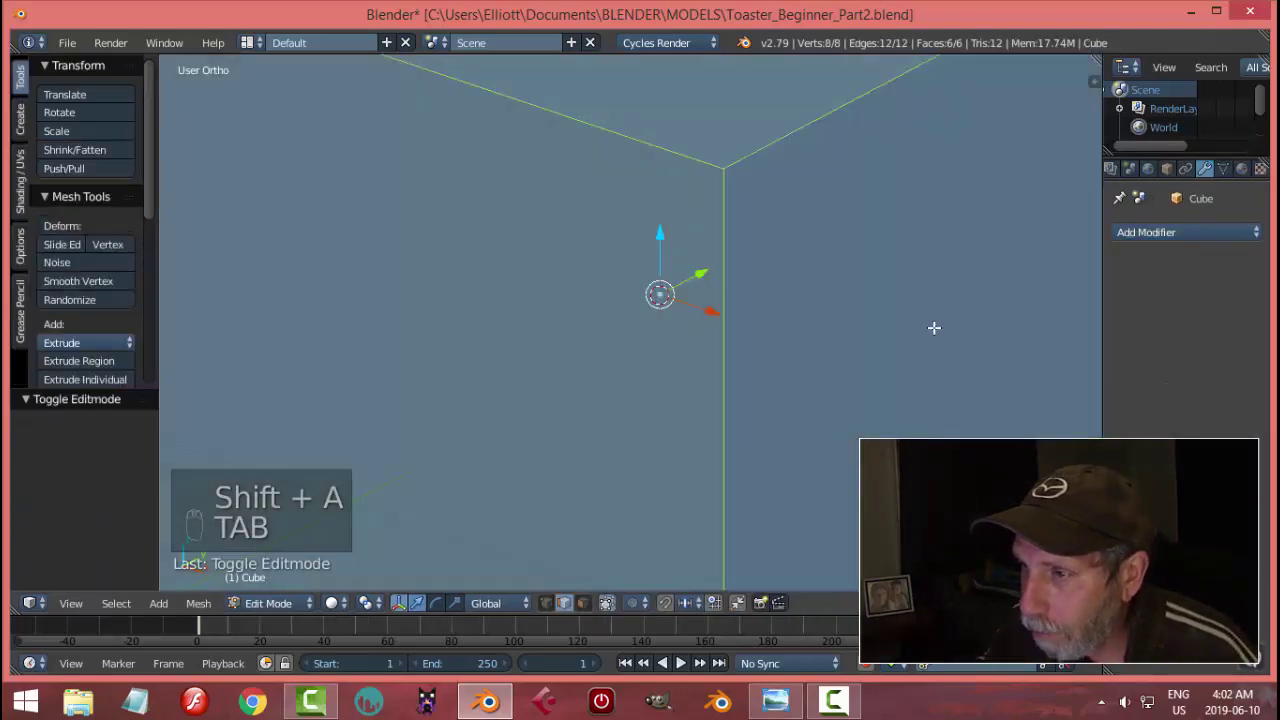
key(s)
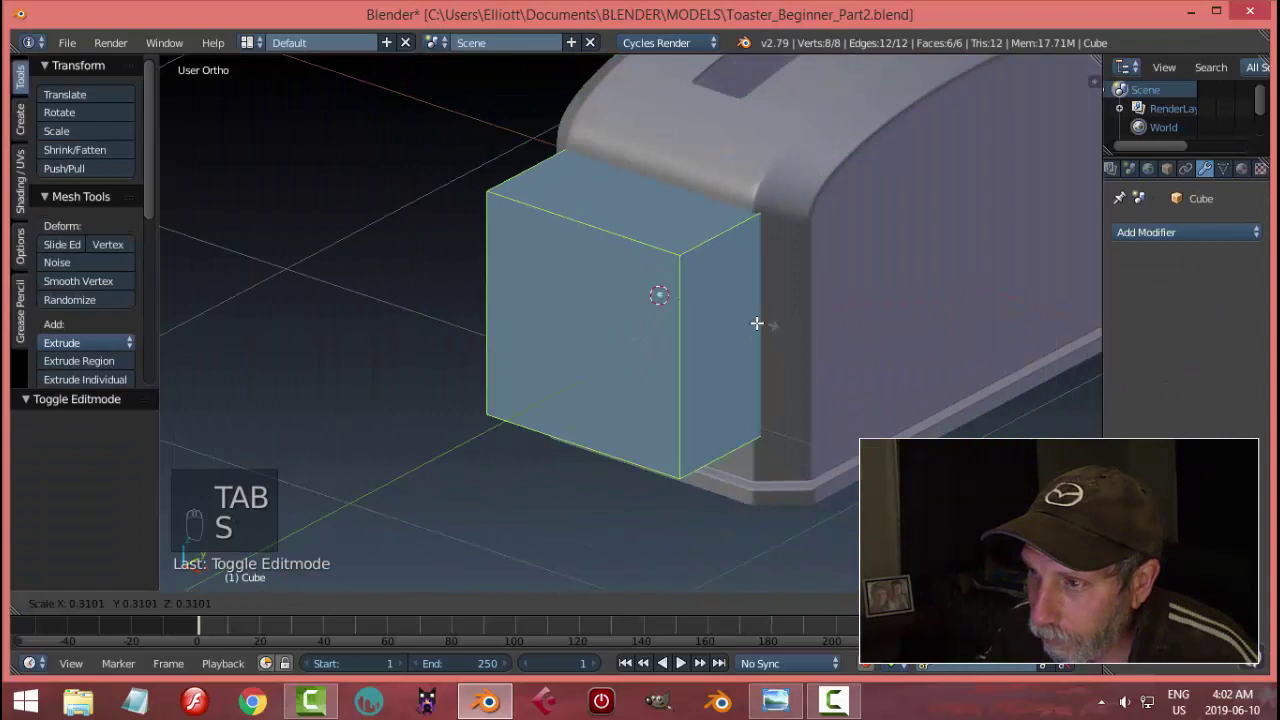
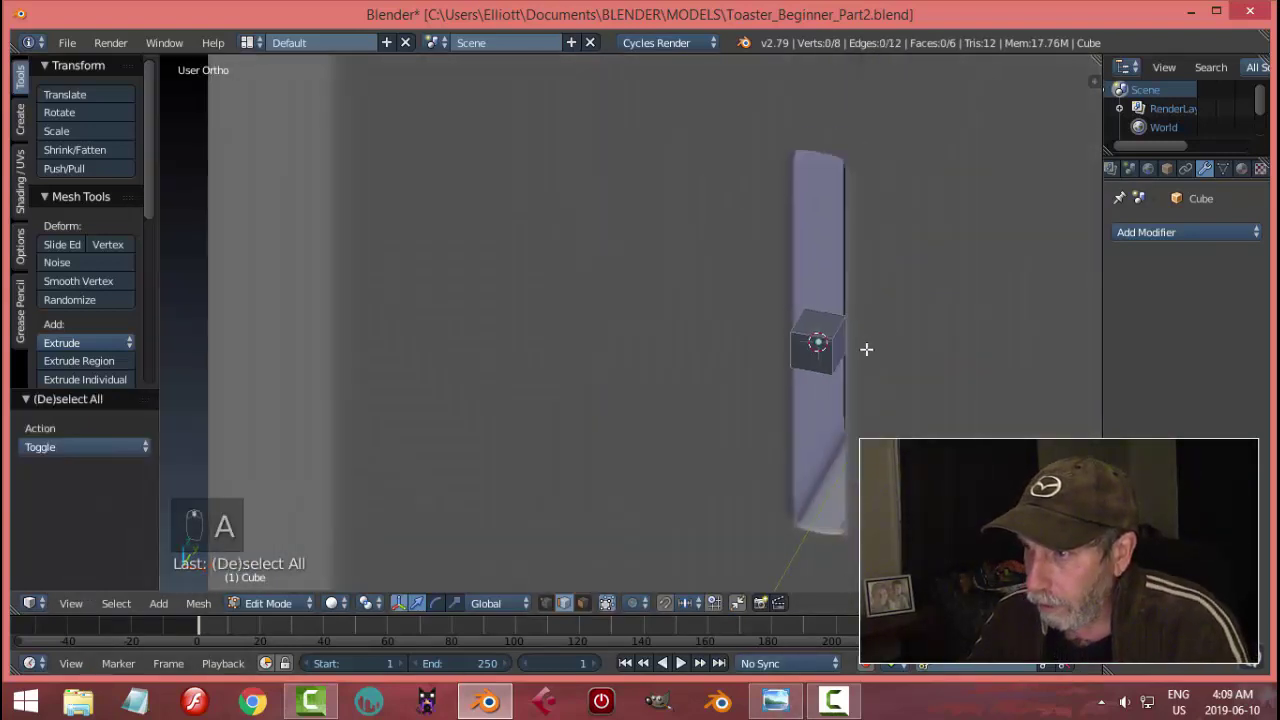
Step: Extrude the cube's outer face outward and enlarge it into a wide flared handle face
drag(598, 614, 592, 599)
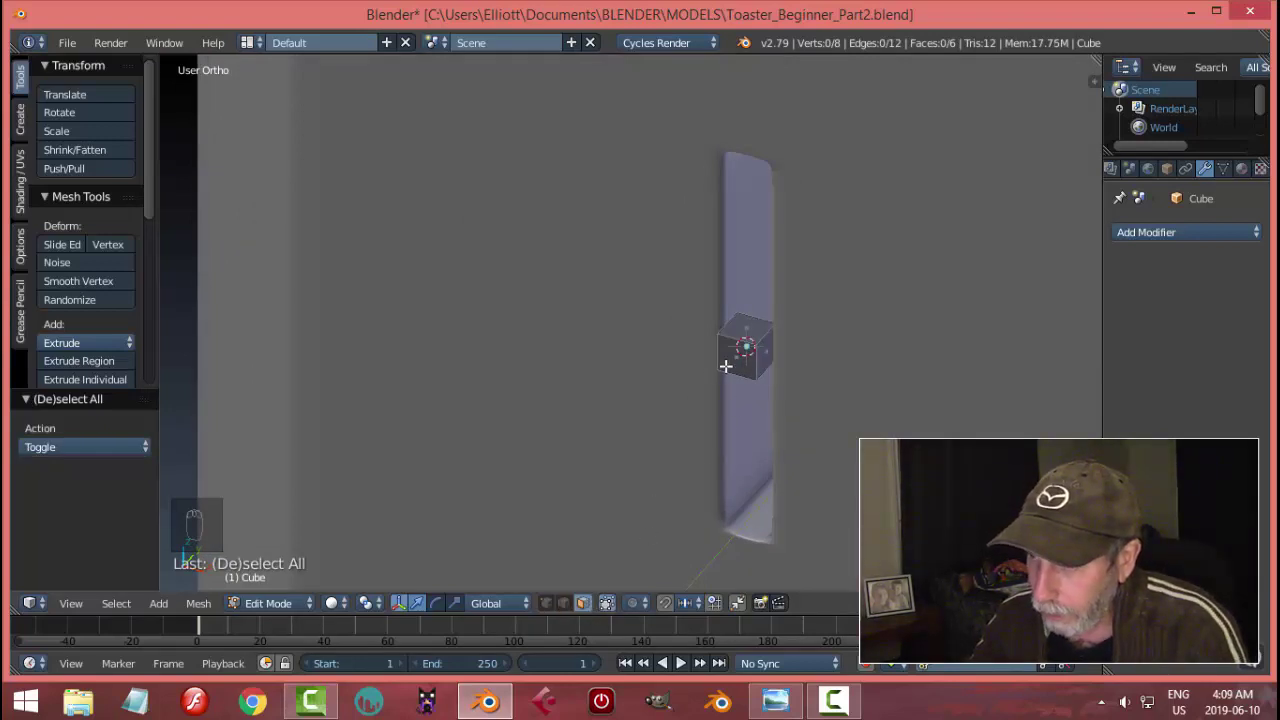
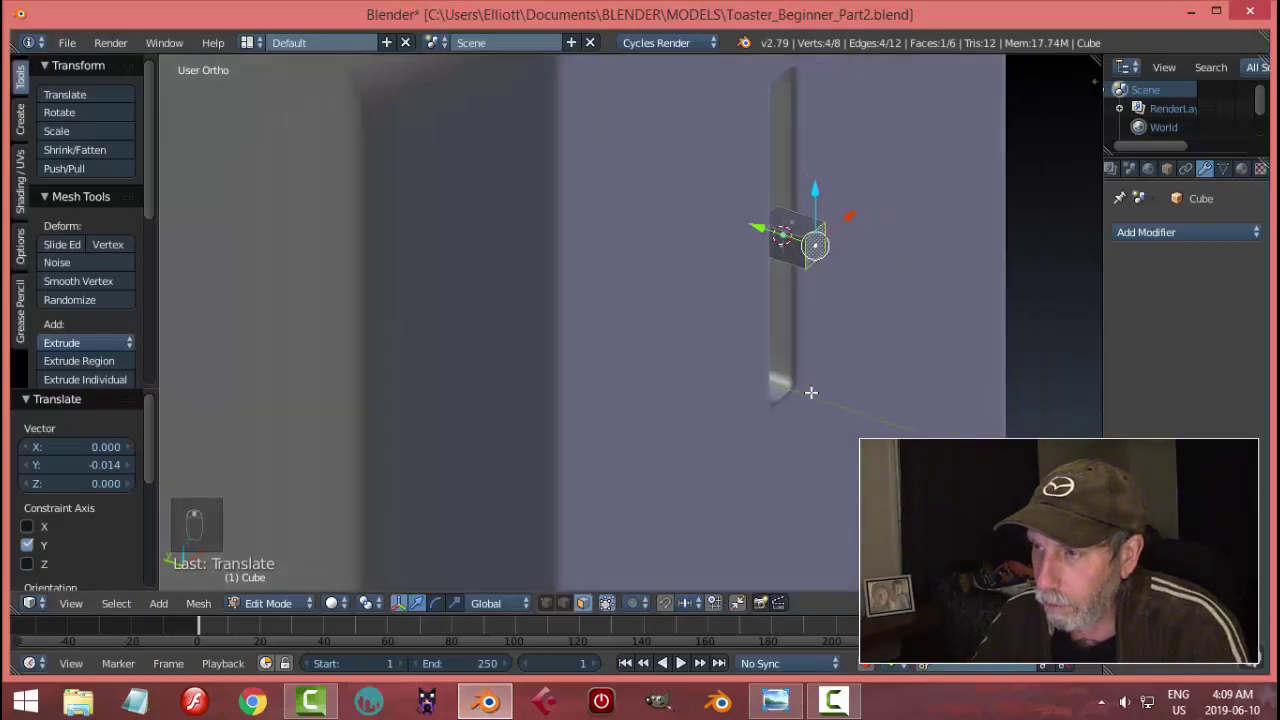
key(e)
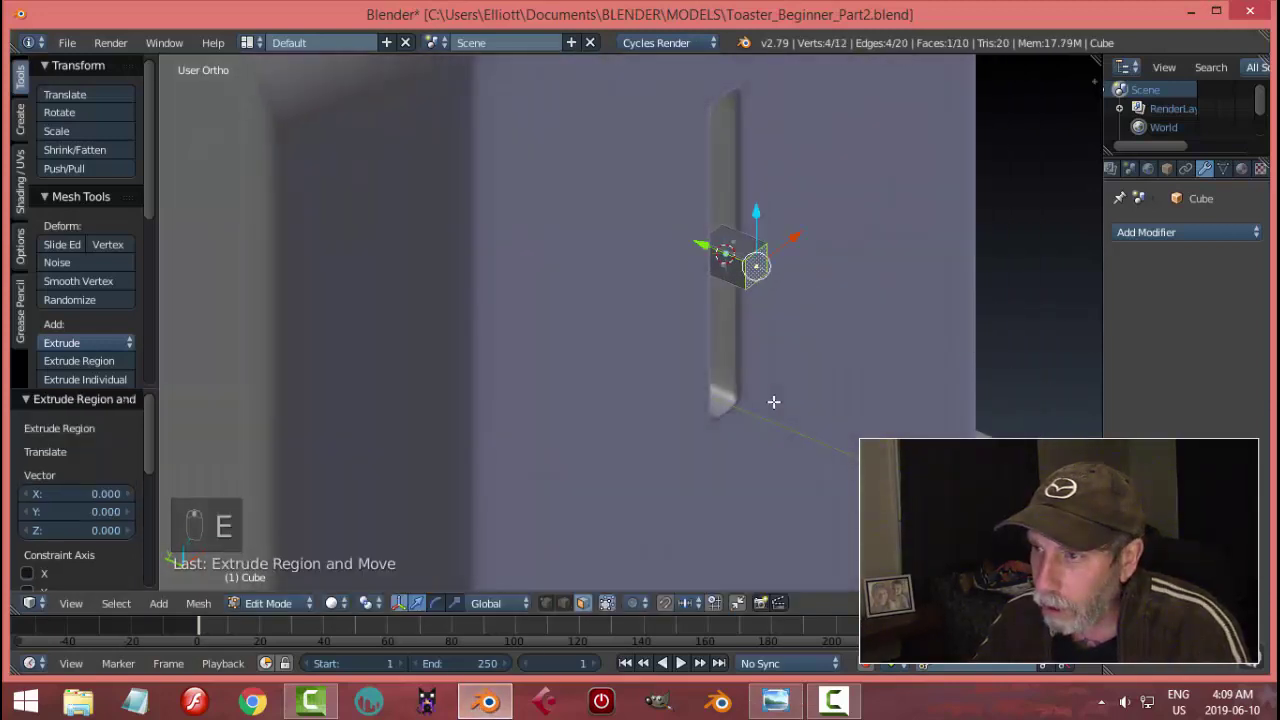
key(s)
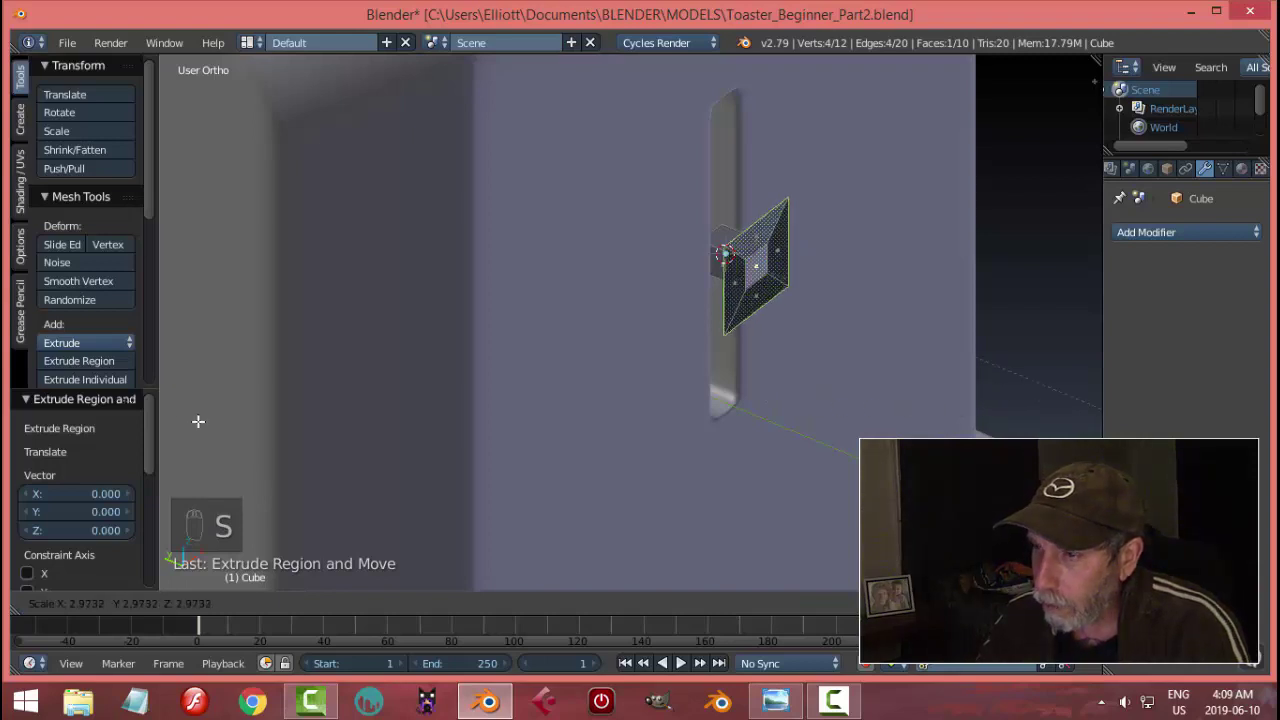
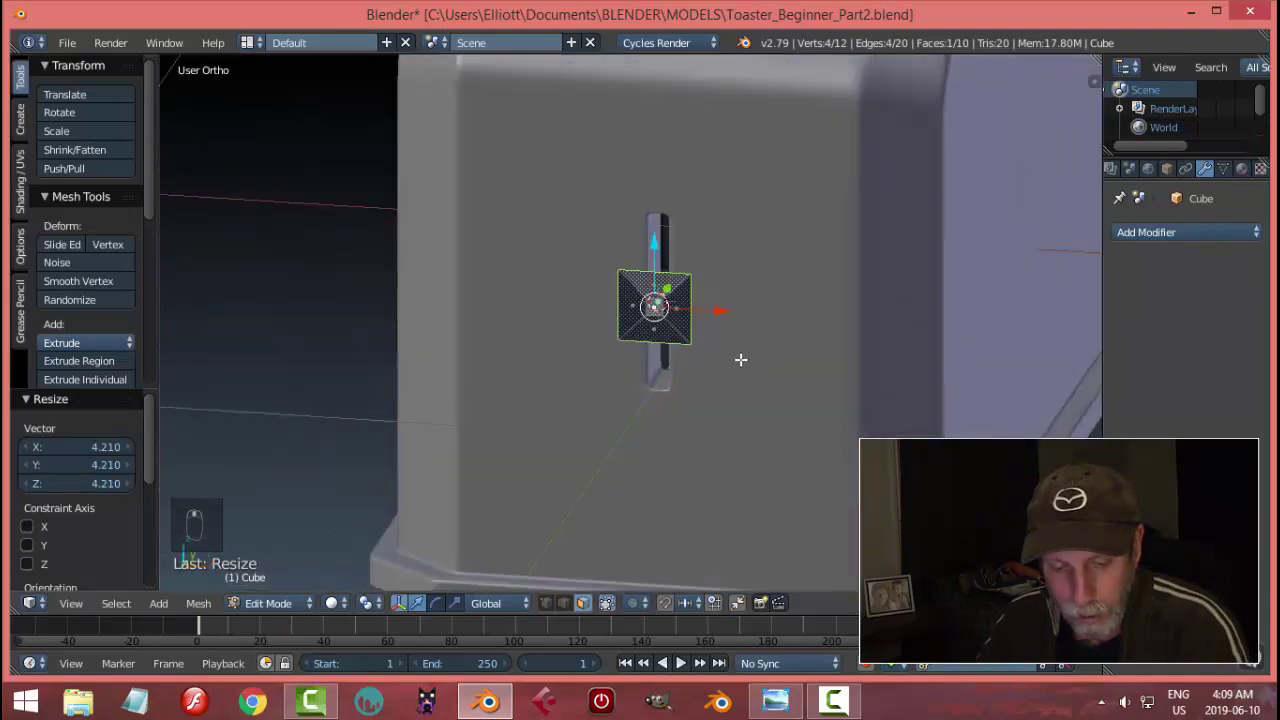
key(s)
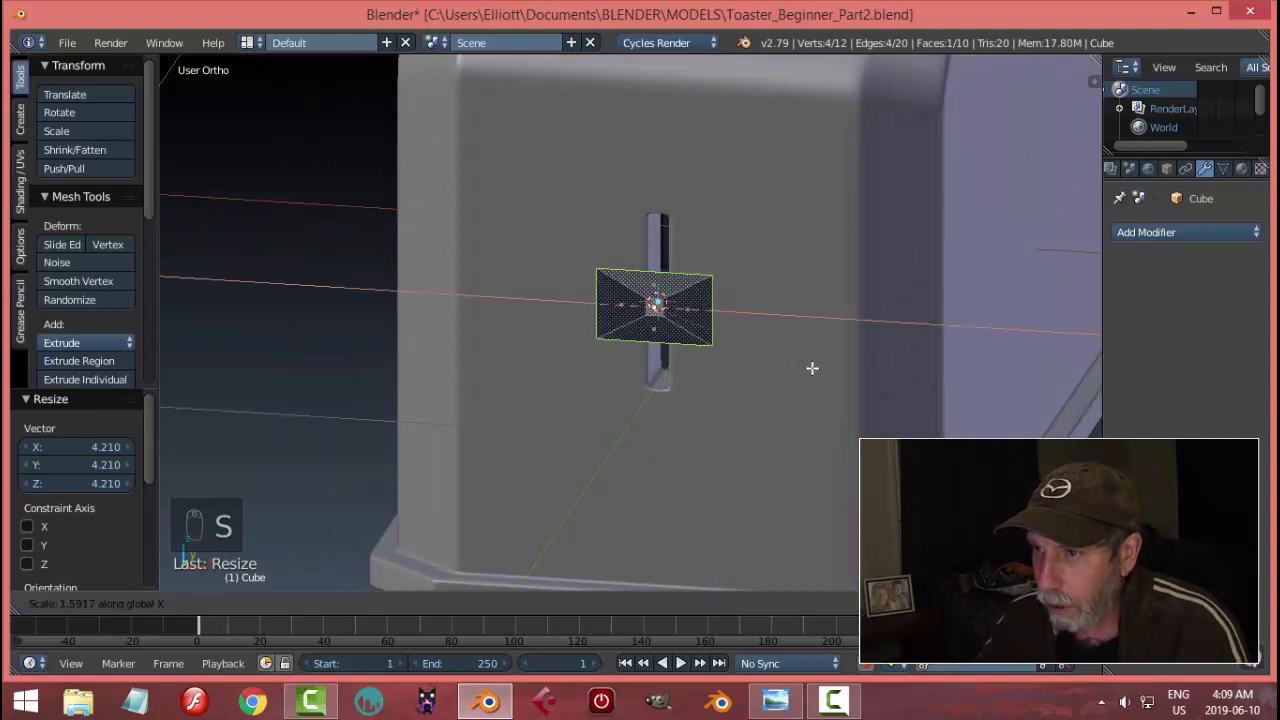
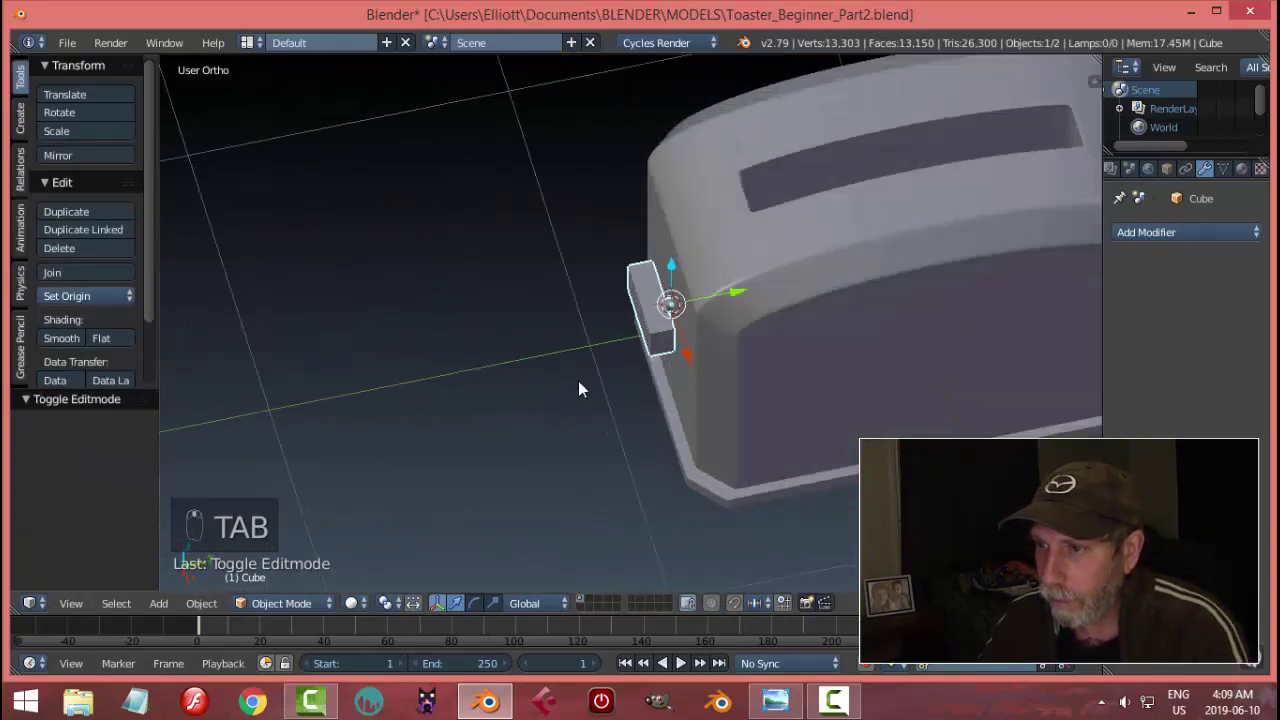
Step: Move the handle block about -0.23 along Y, outward from the toaster's side
drag(689, 365, 609, 298)
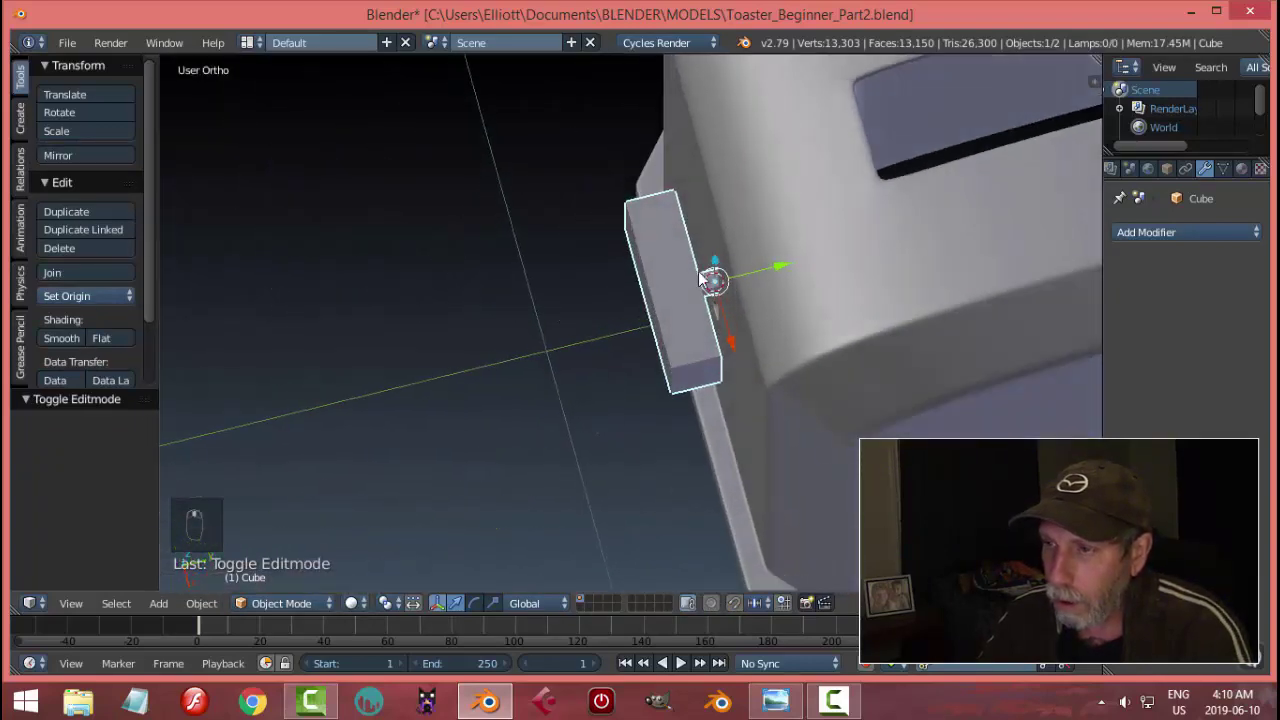
drag(771, 270, 525, 344)
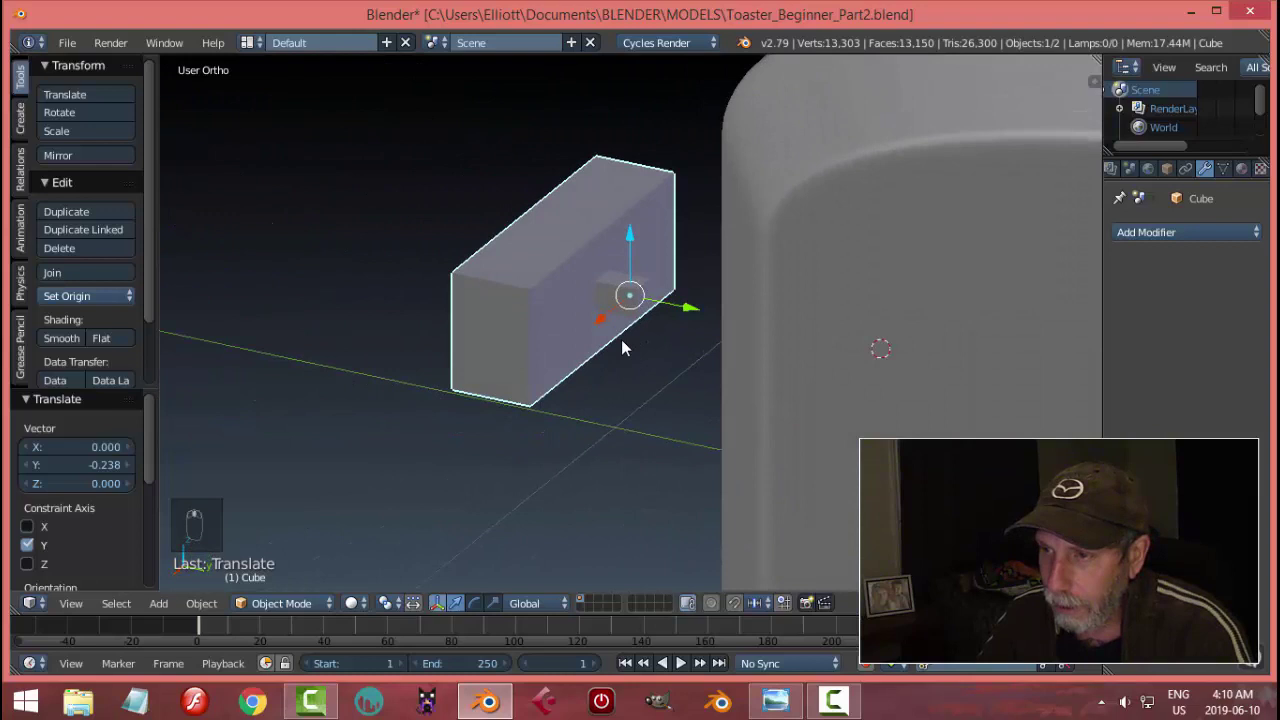
Step: Extrude the handle's small face toward the toaster as a stem and delete its end face
key(Tab)
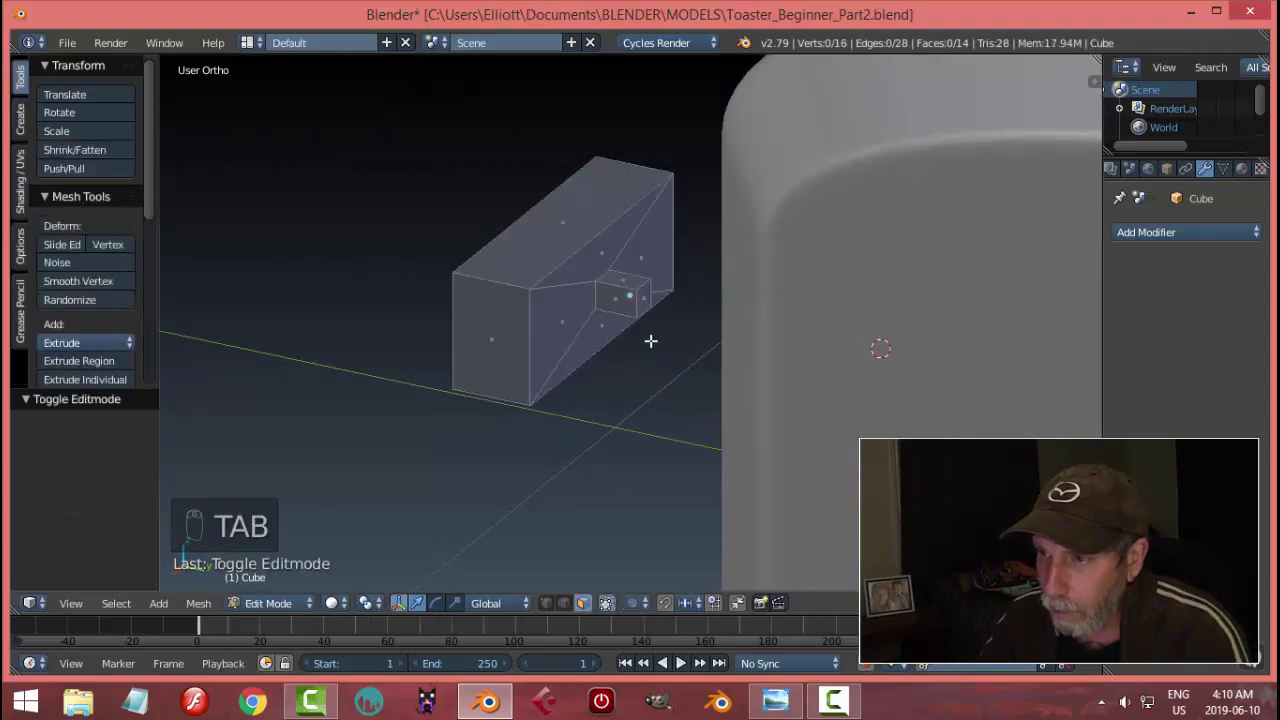
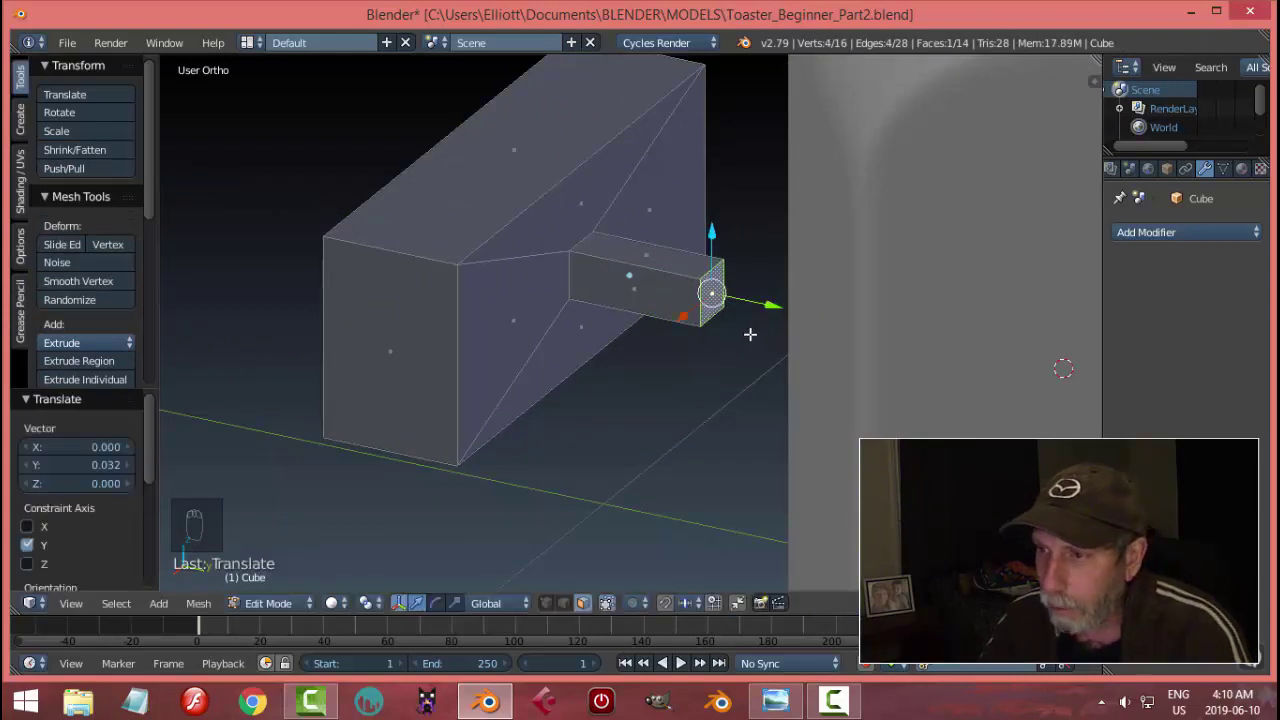
key(x)
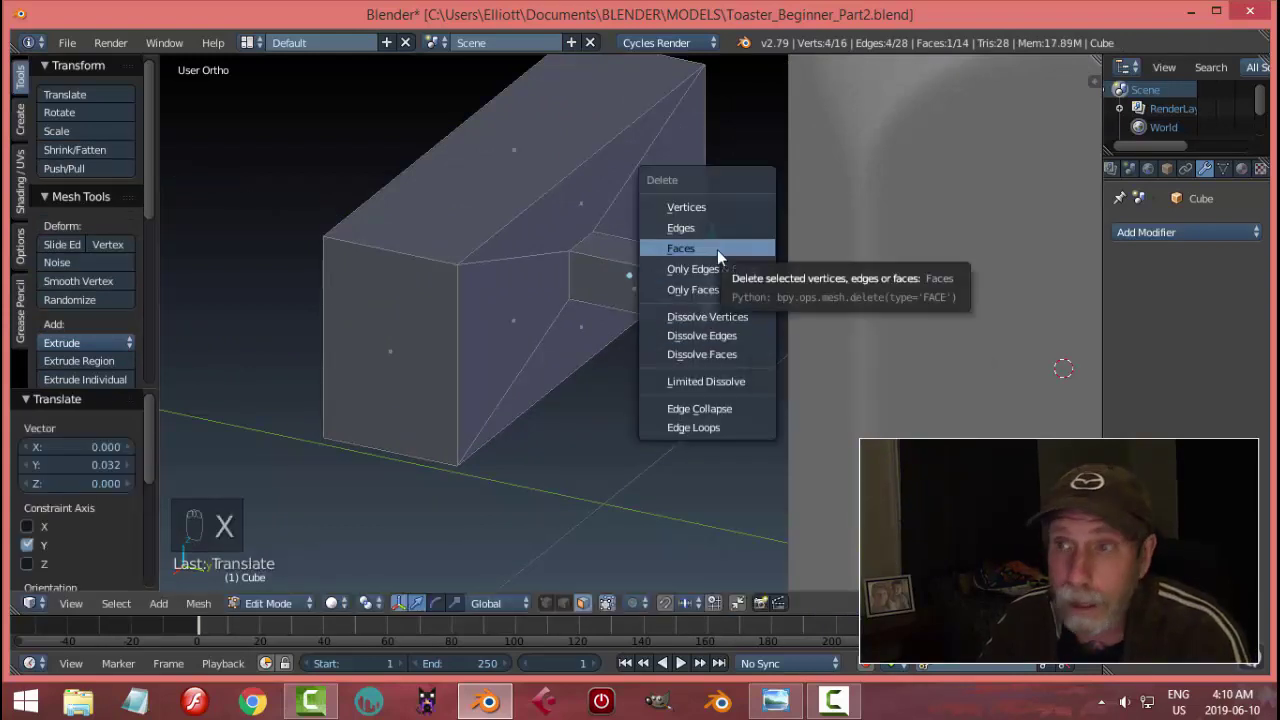
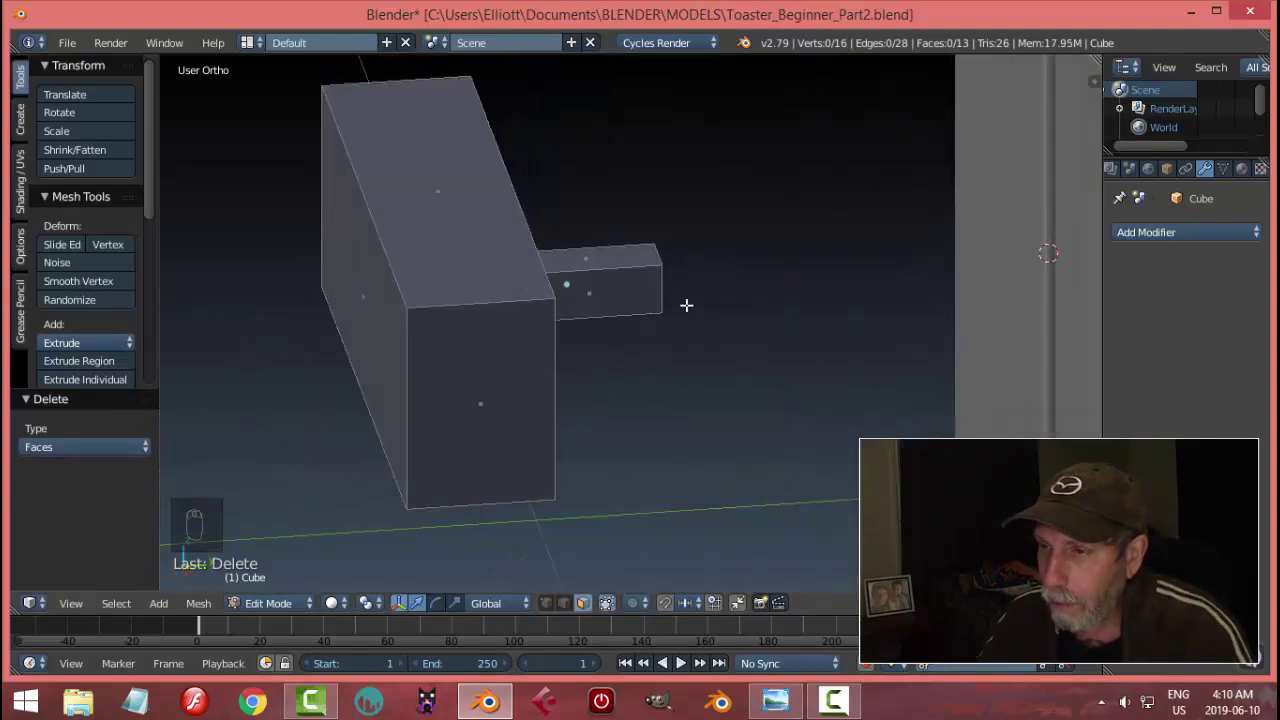
key(Tab)
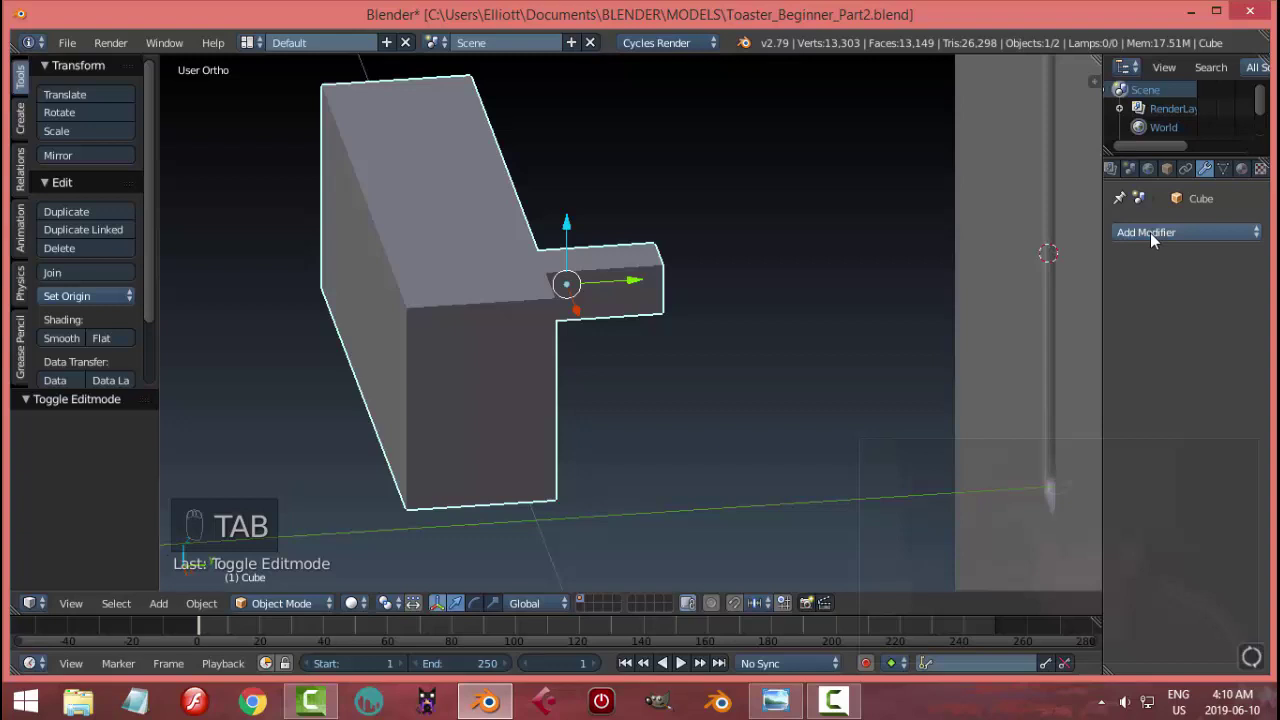
Step: Give the lever handle a Subdivision Surface modifier with viewport level 2, then reopen its mesh
drag(1156, 239, 909, 551)
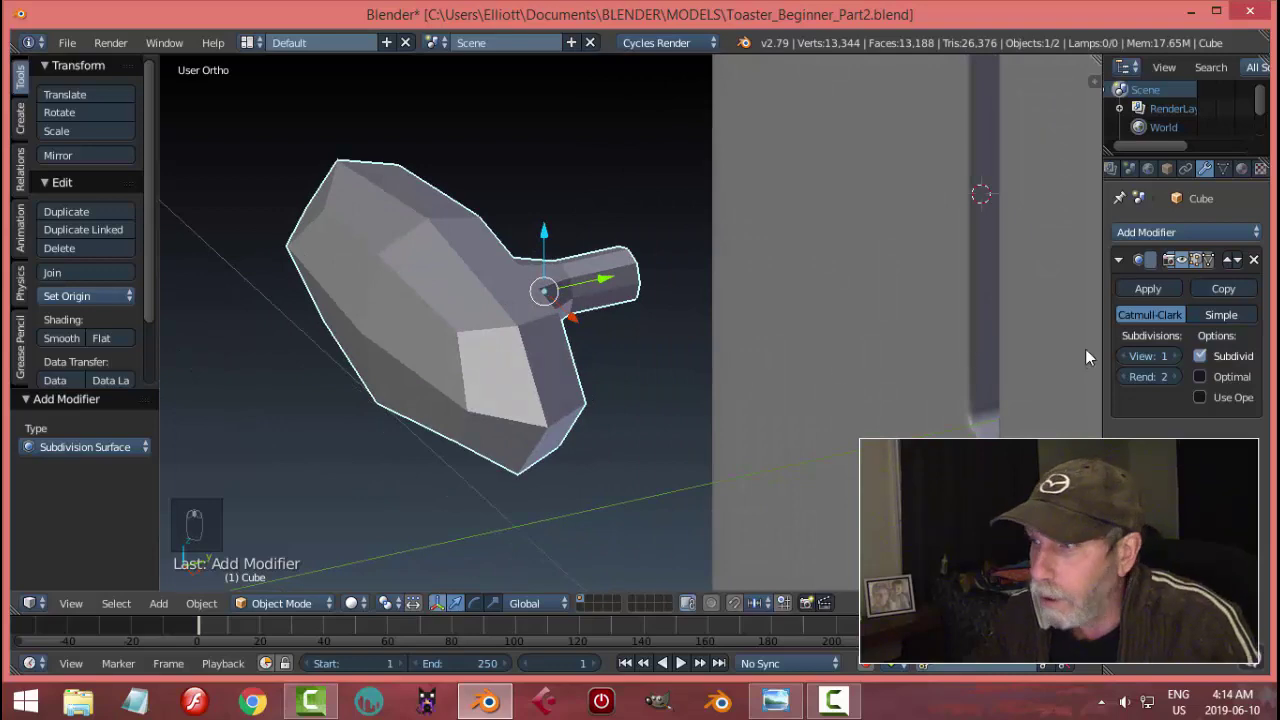
drag(1179, 359, 651, 351)
key(Tab)
middle_click(651, 351)
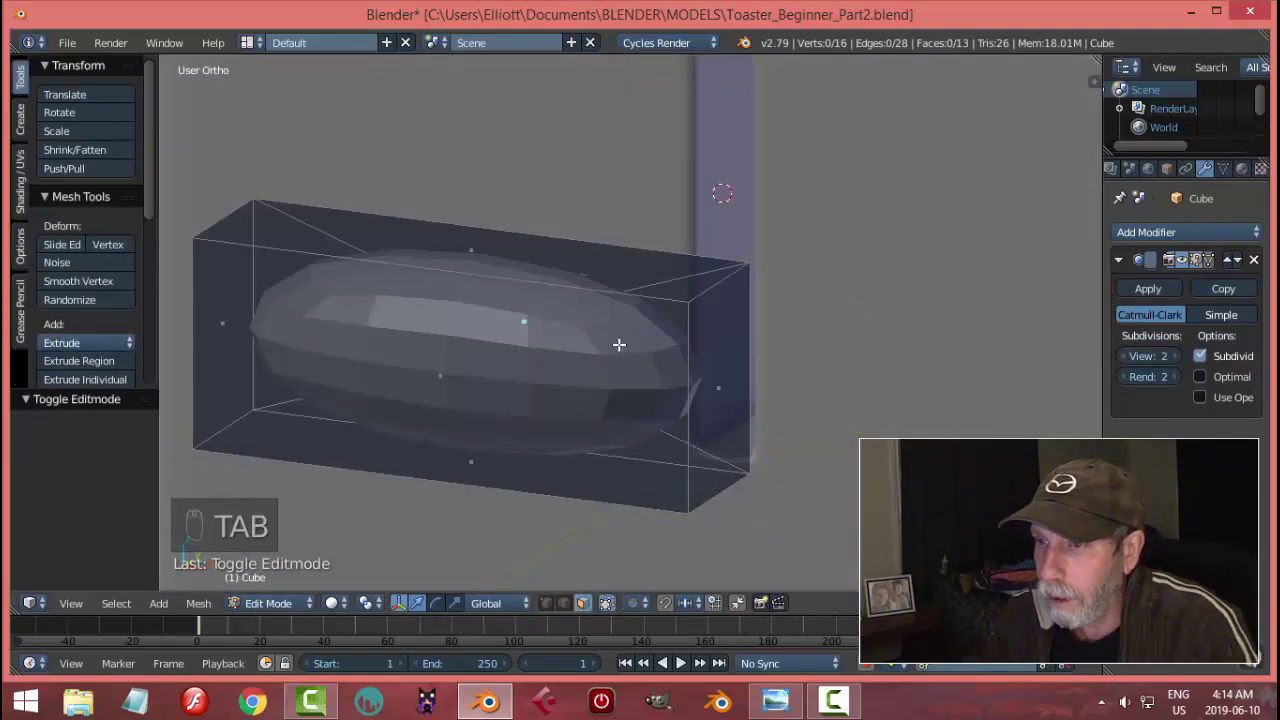
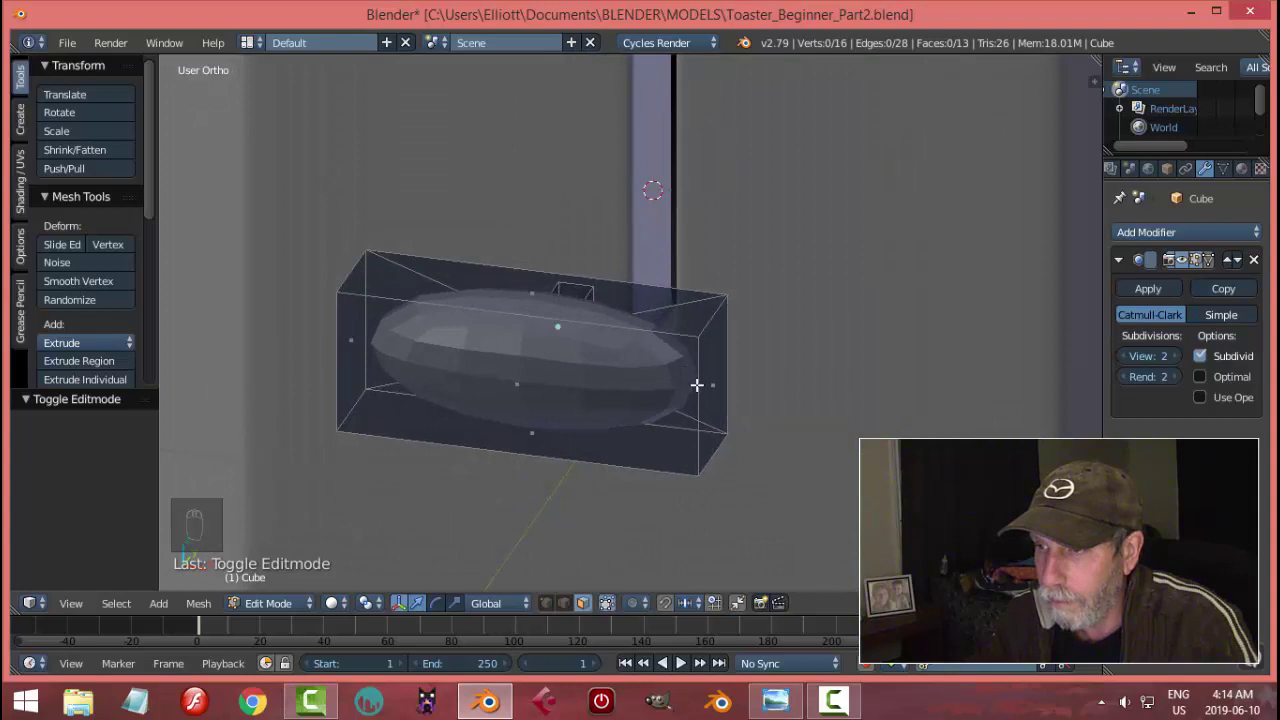
Step: Add loop cuts near the handle's bottom, top, both ends and the stem junction to sharpen its corners
key(ctrl+r)
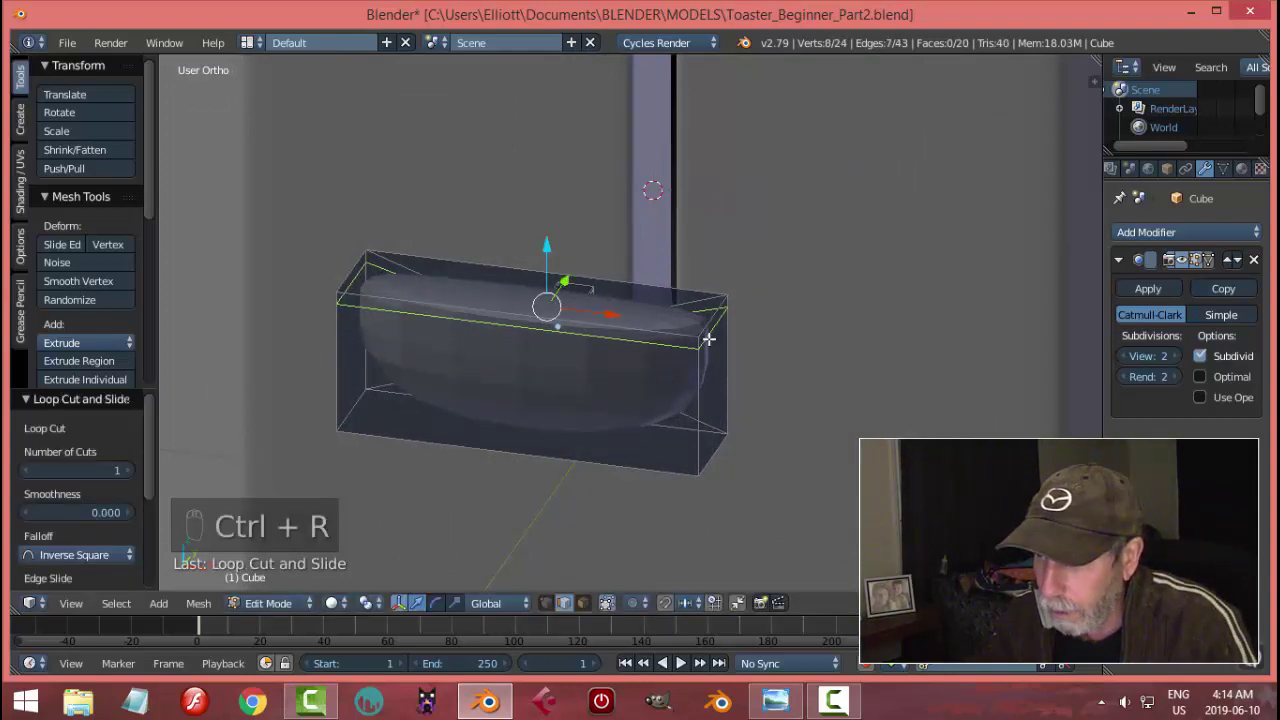
key(ctrl+r)
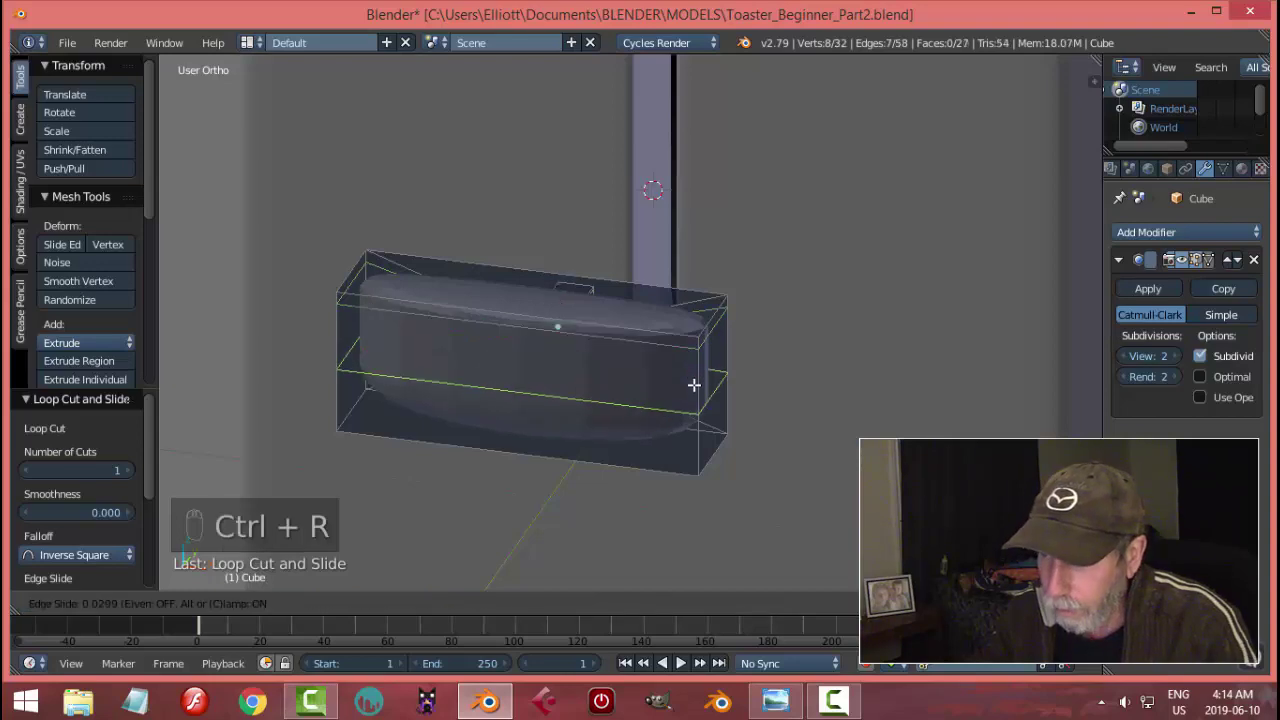
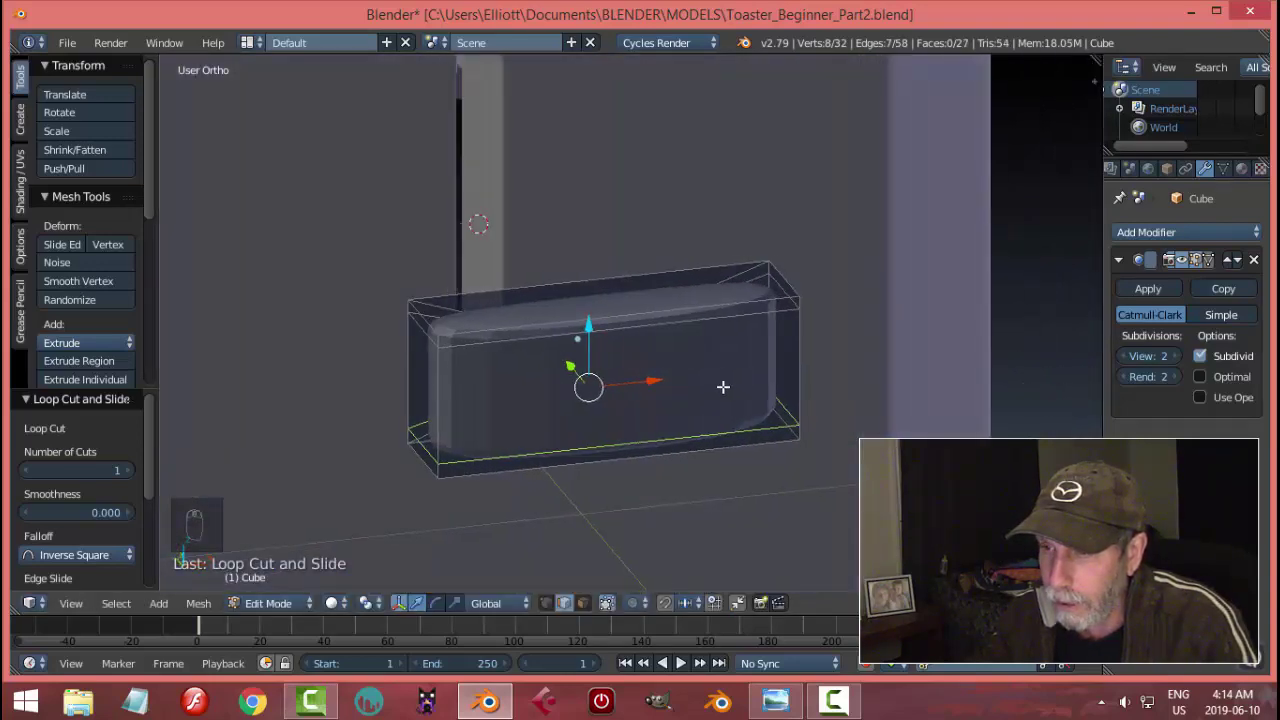
key(ctrl+r)
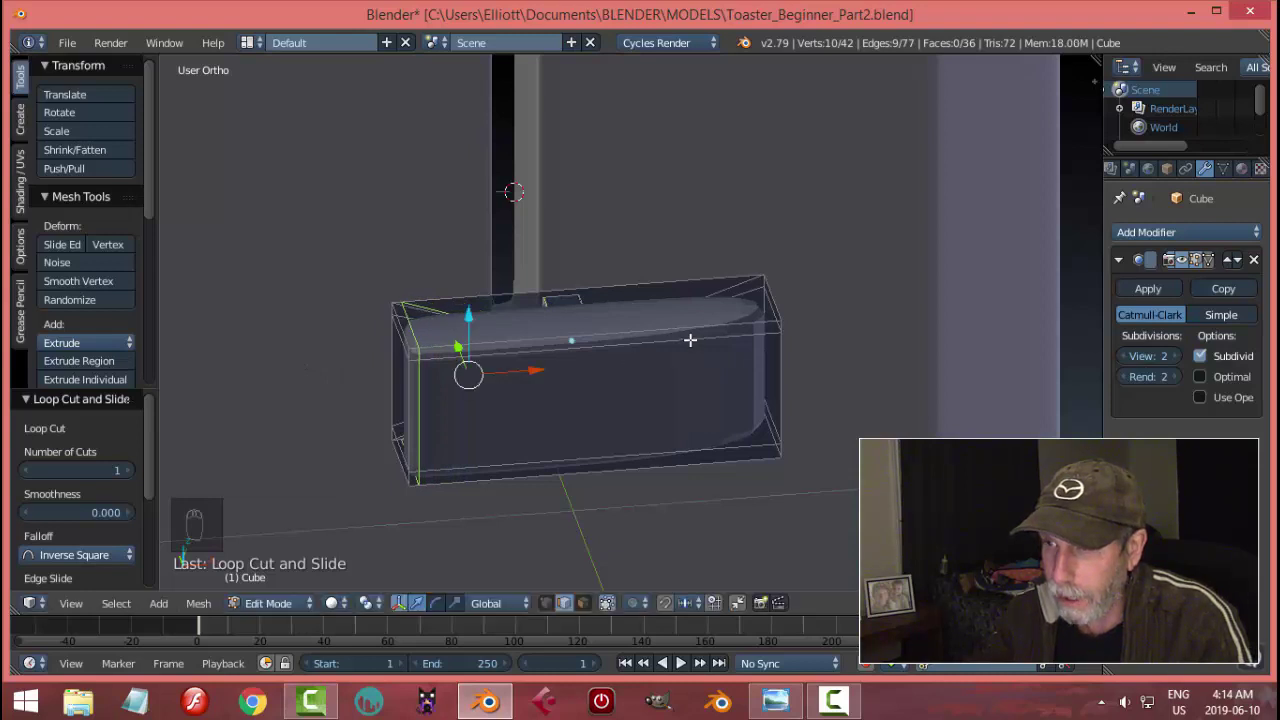
key(ctrl+r)
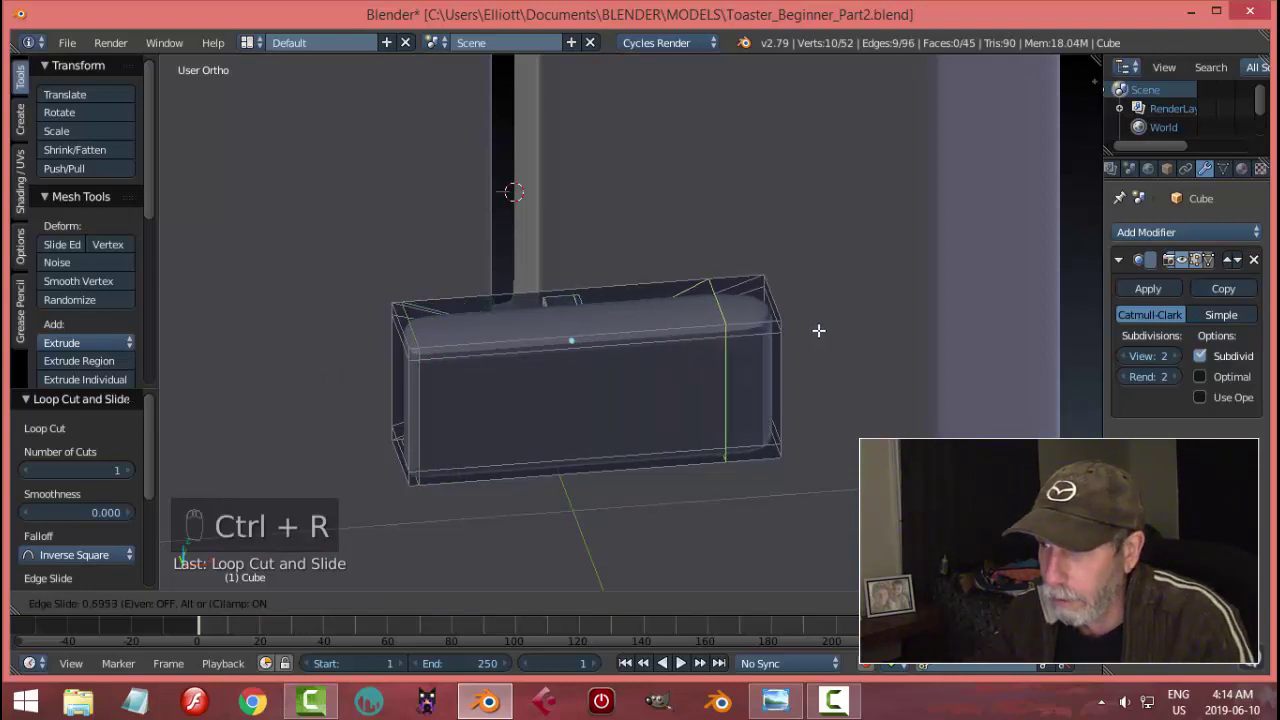
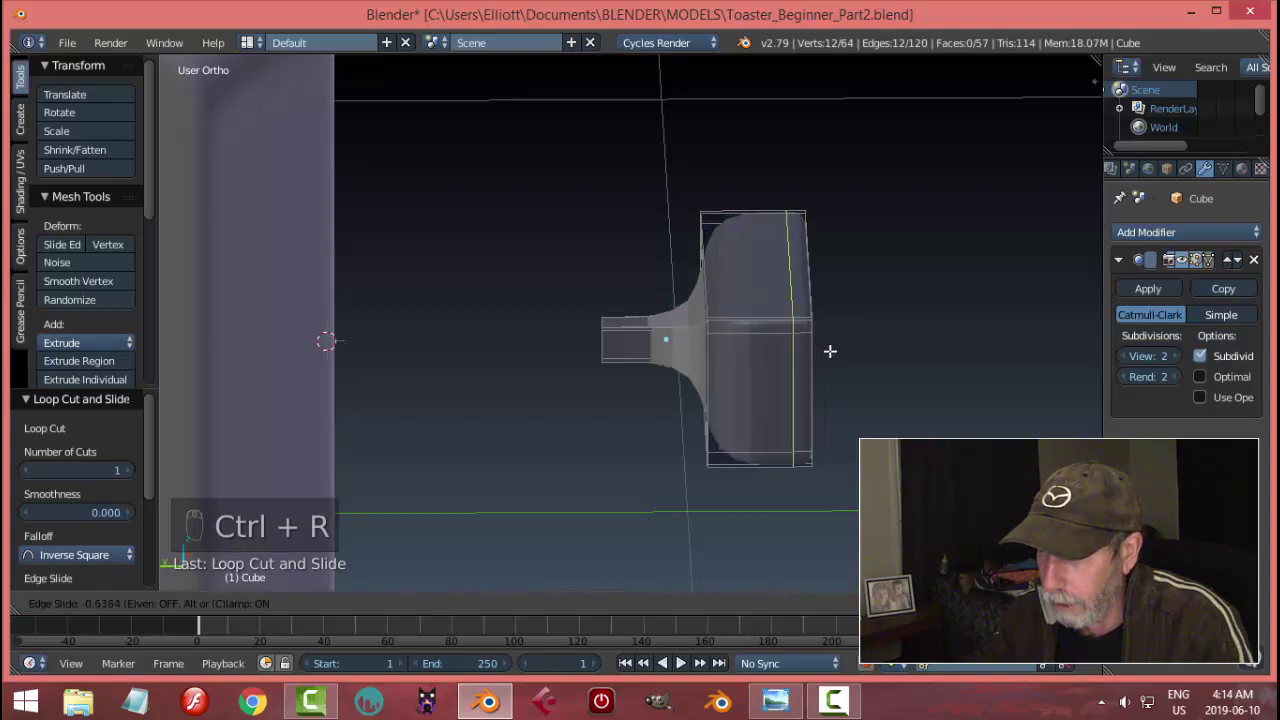
key(ctrl+r)
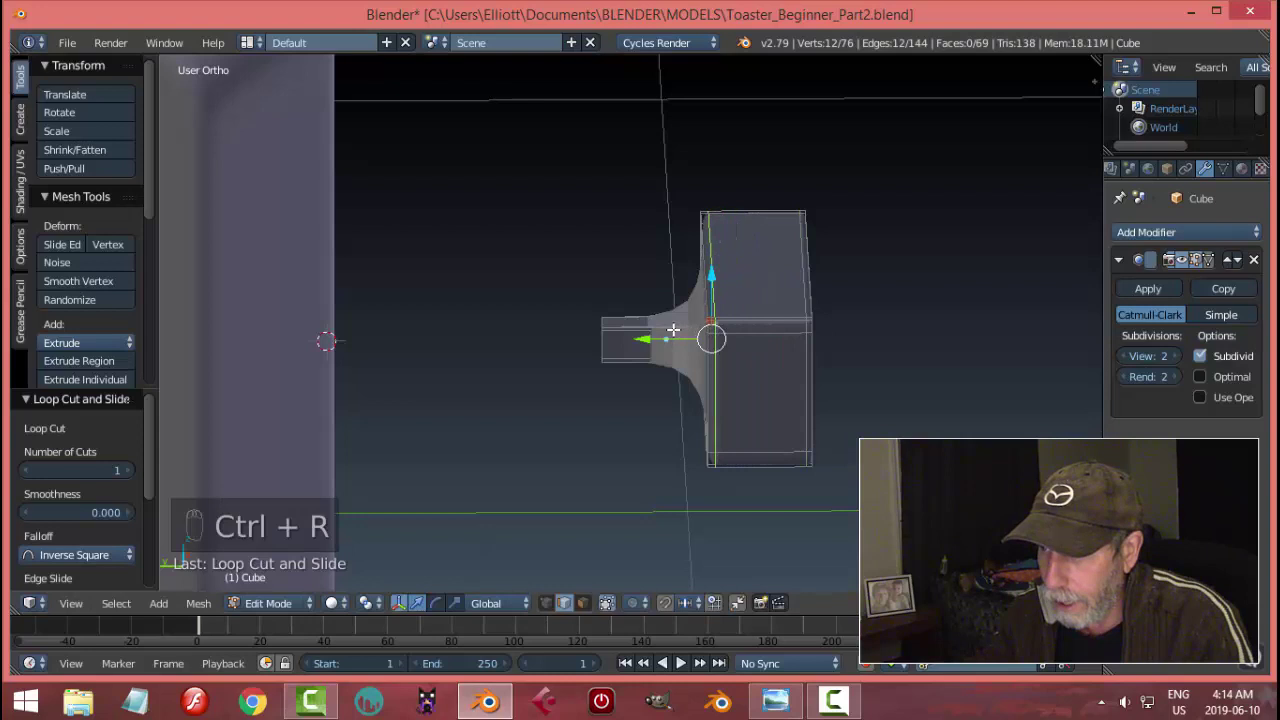
key(ctrl+r)
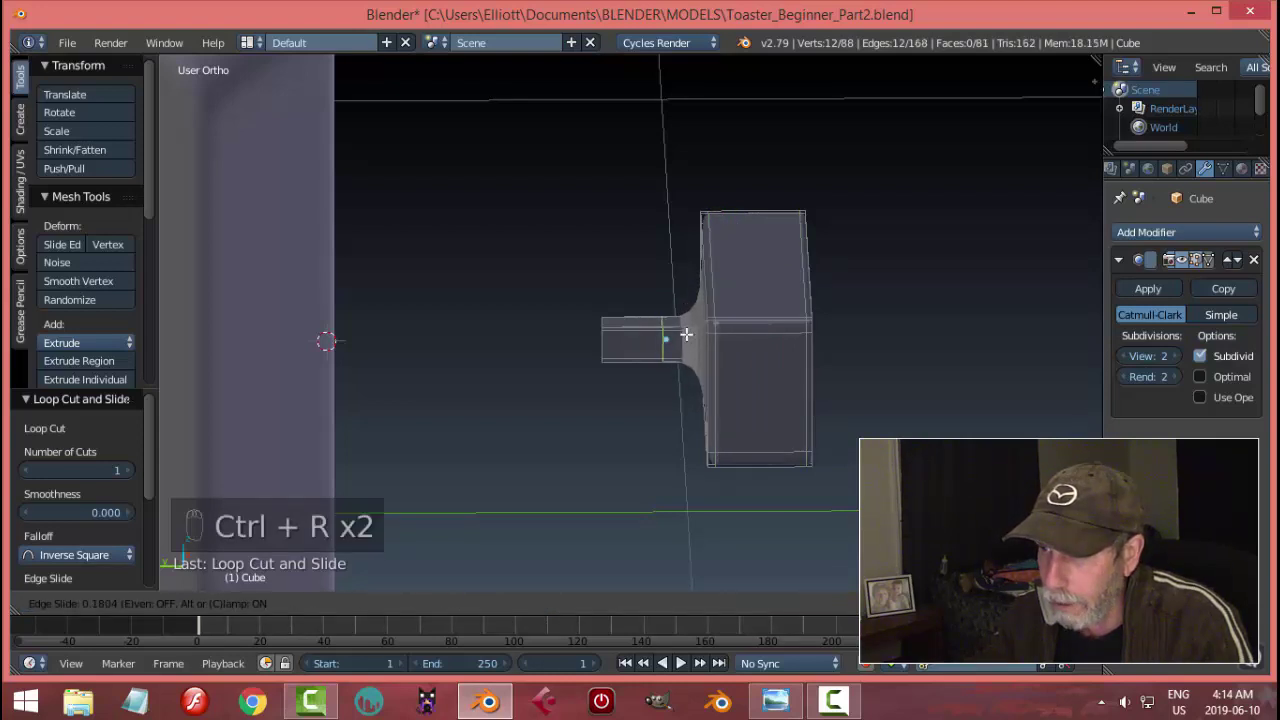
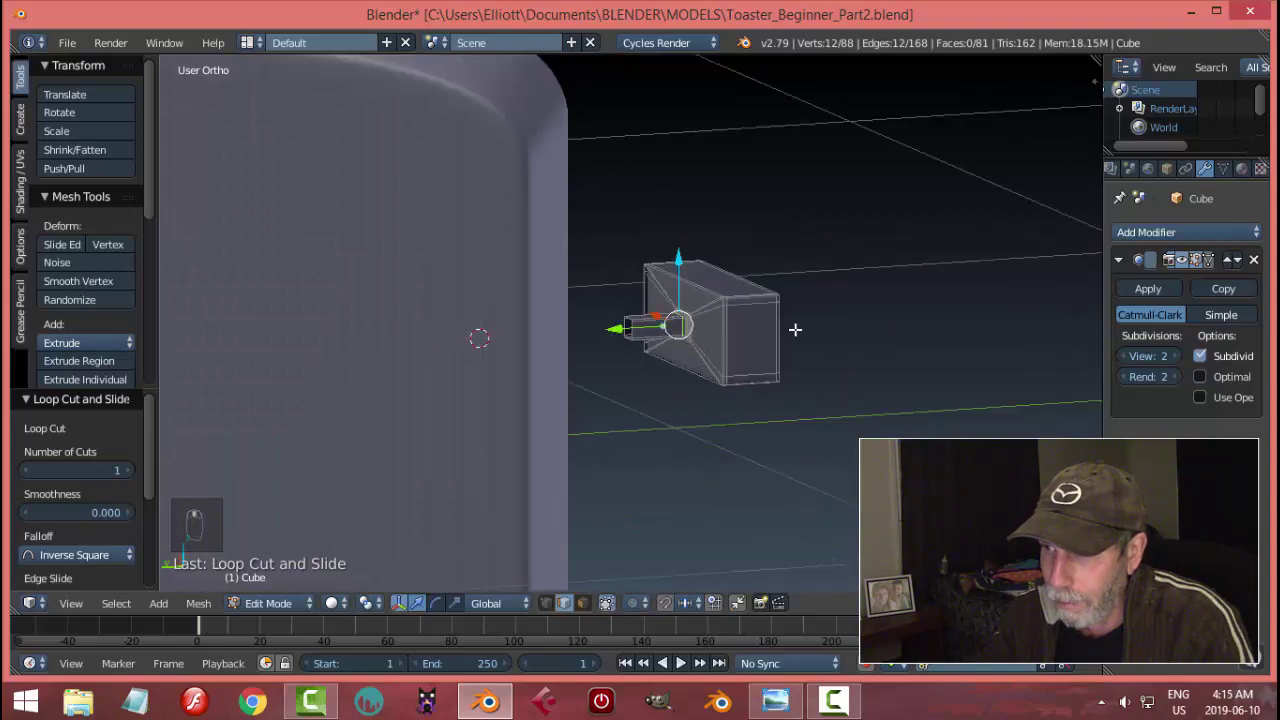
Step: Shade the handle smooth in Object Mode and slide it along Y so its stem enters the side slot
key(a)
key(Tab)
drag(768, 358, 69, 346)
drag(69, 346, 435, 304)
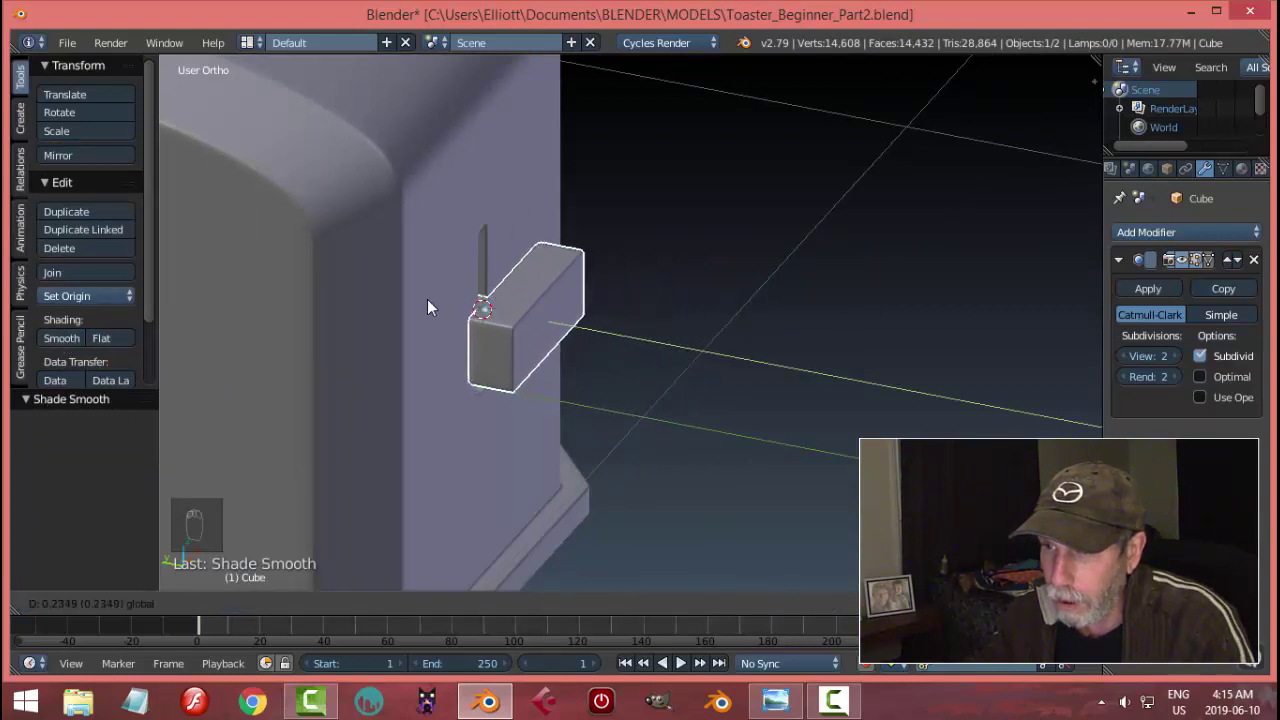
drag(488, 257, 701, 306)
key(a)
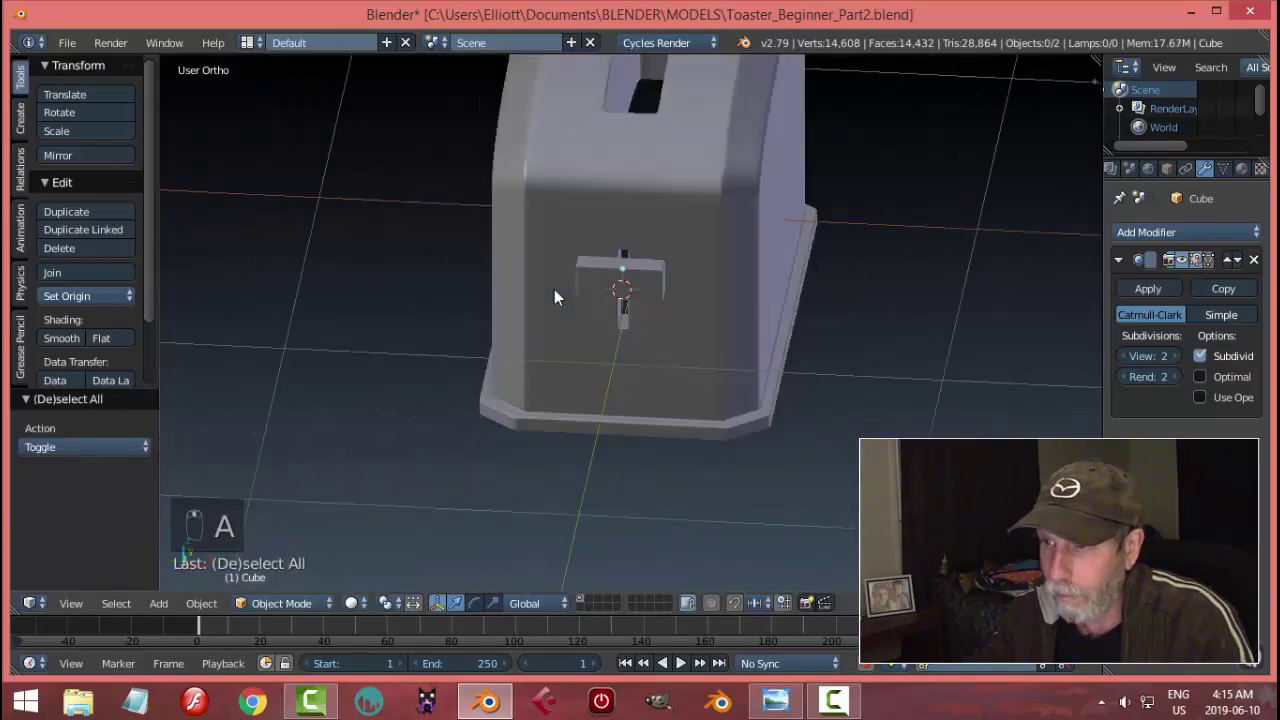